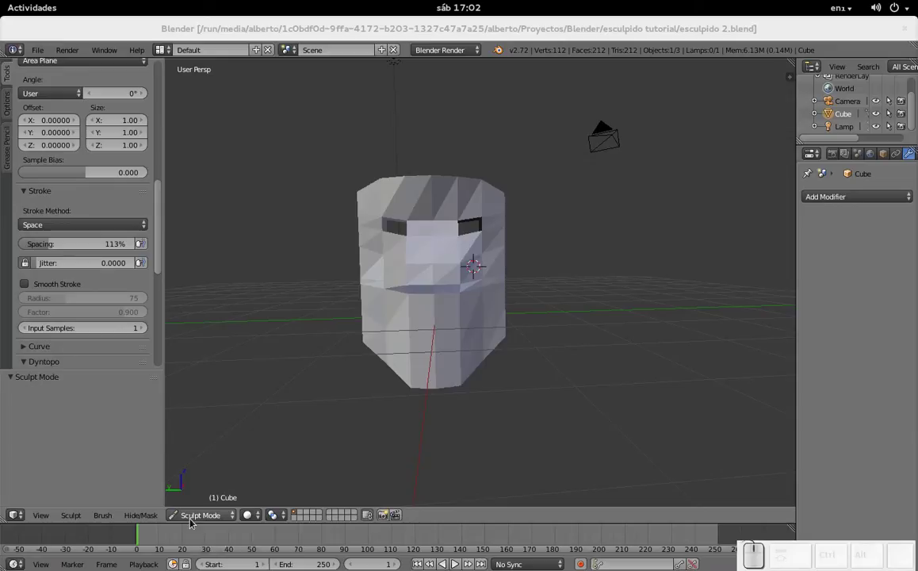
# - Orbit and zoom the viewport to face the mask before sculpting
pyautogui.moveTo(502, 262); pyautogui.dragTo(357, 205)
pyautogui.moveTo(385, 195); pyautogui.dragTo(450, 185)
pyautogui.click(443, 218)
pyautogui.scroll(3)
pyautogui.moveTo(454, 282); pyautogui.dragTo(444, 269)
pyautogui.scroll(-3)
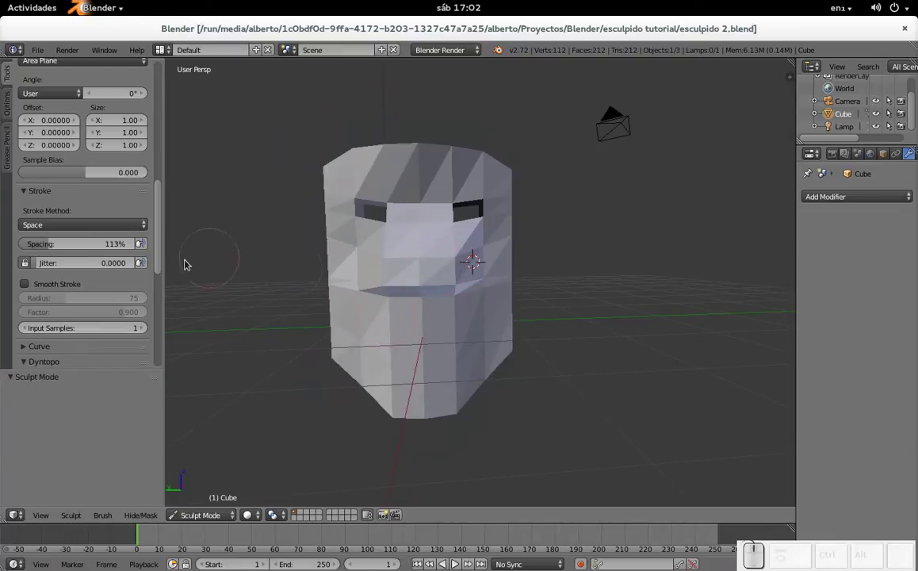
pyautogui.scroll(3)
pyautogui.scroll(3)
pyautogui.click(30, 320)
pyautogui.scroll(3)
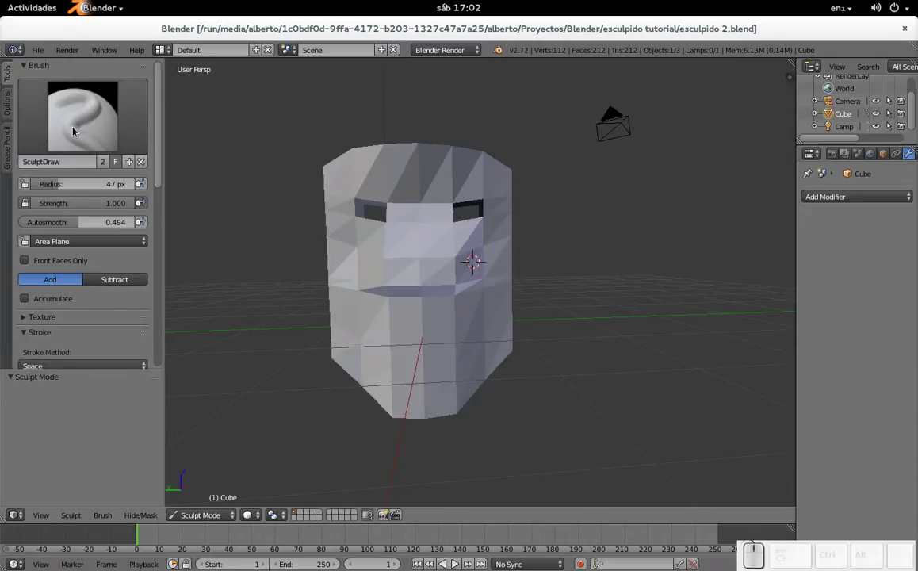
# - Enable Dyntopo at 12 px detail from the sculpt brush tools panel
pyautogui.click(108, 100)
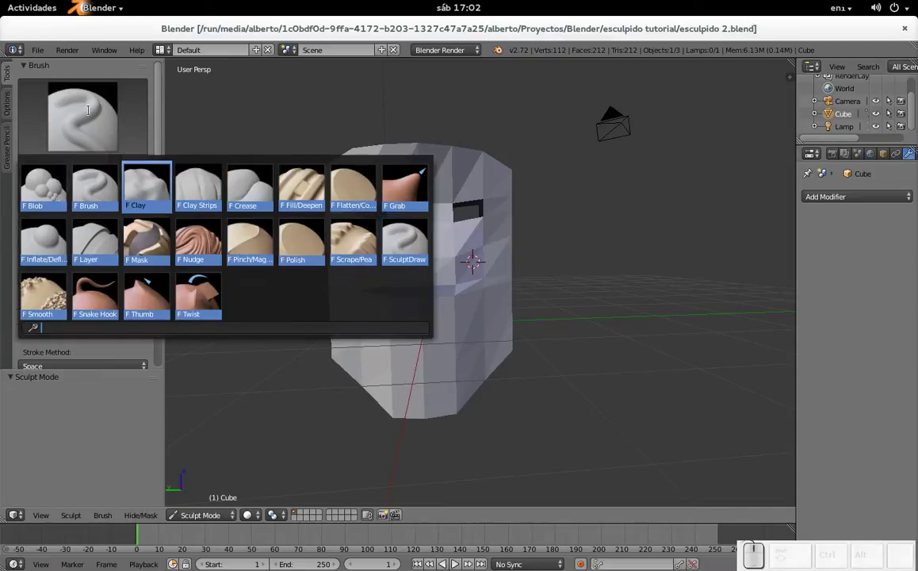
pyautogui.click(163, 95)
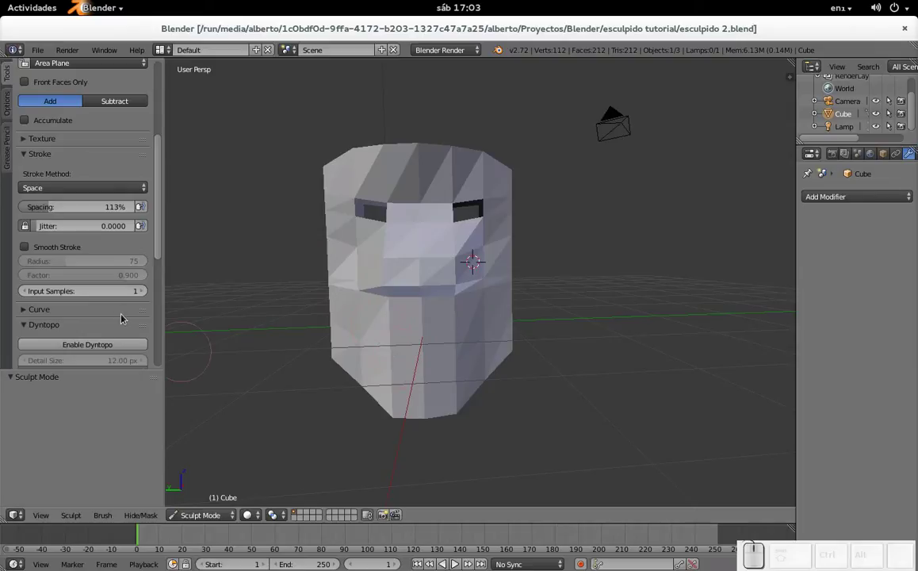
pyautogui.scroll(-3)
pyautogui.scroll(-3)
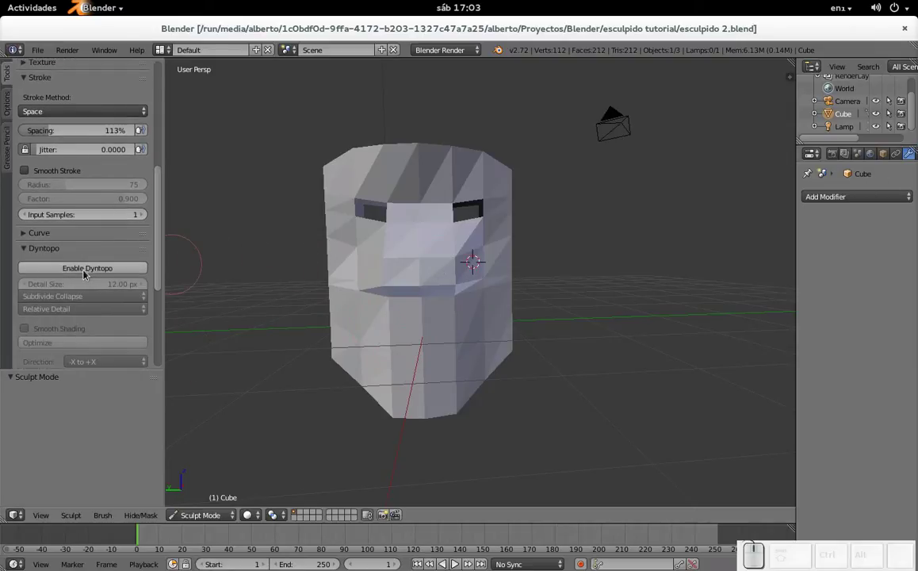
pyautogui.click(87, 272)
# - Sculpt two test strokes down the face and undo each, keeping the 112-vertex mask unchanged
pyautogui.moveTo(422, 256); pyautogui.dragTo(455, 307)
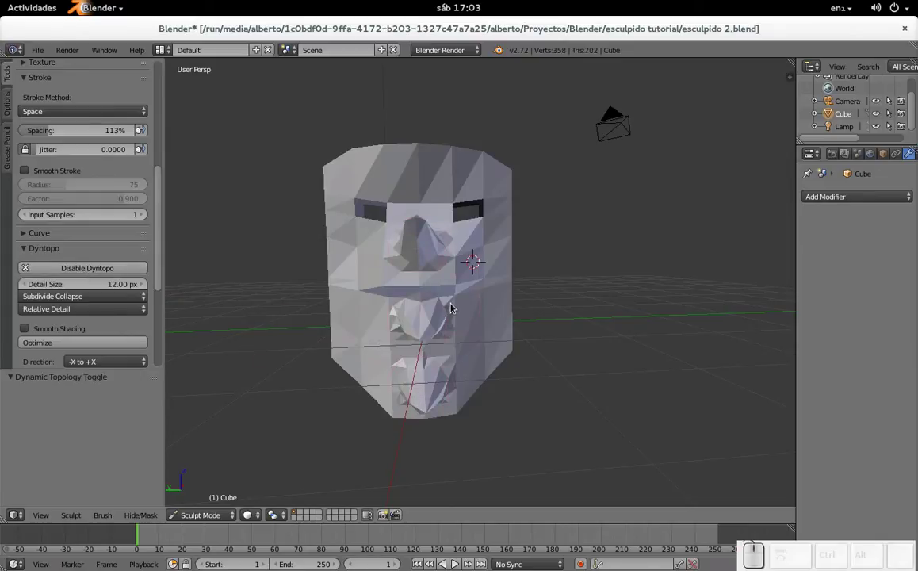
pyautogui.press('ctrl+z')
pyautogui.moveTo(423, 186); pyautogui.dragTo(452, 339)
pyautogui.press('ctrl+z')
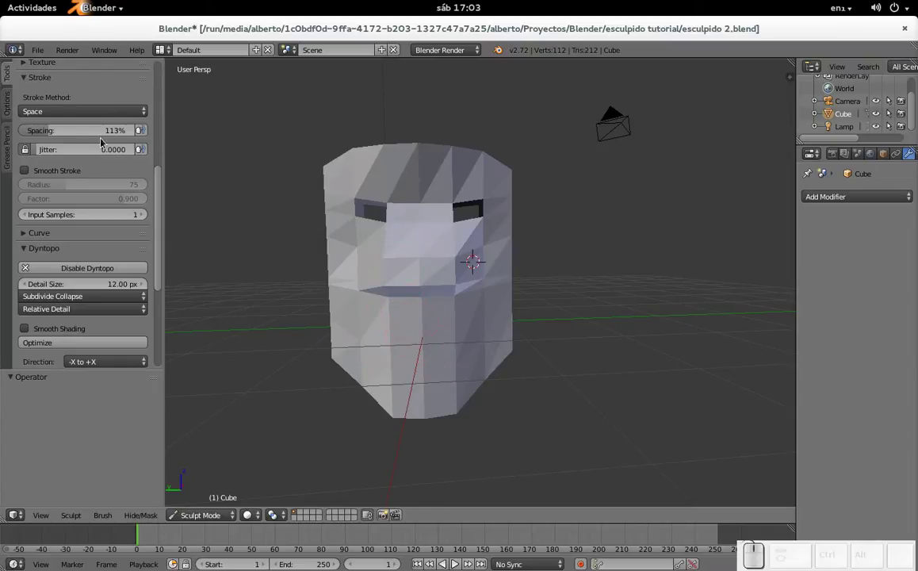
# - Set the brush Spacing field to 10 and undo a stray test stroke
pyautogui.click(93, 137)
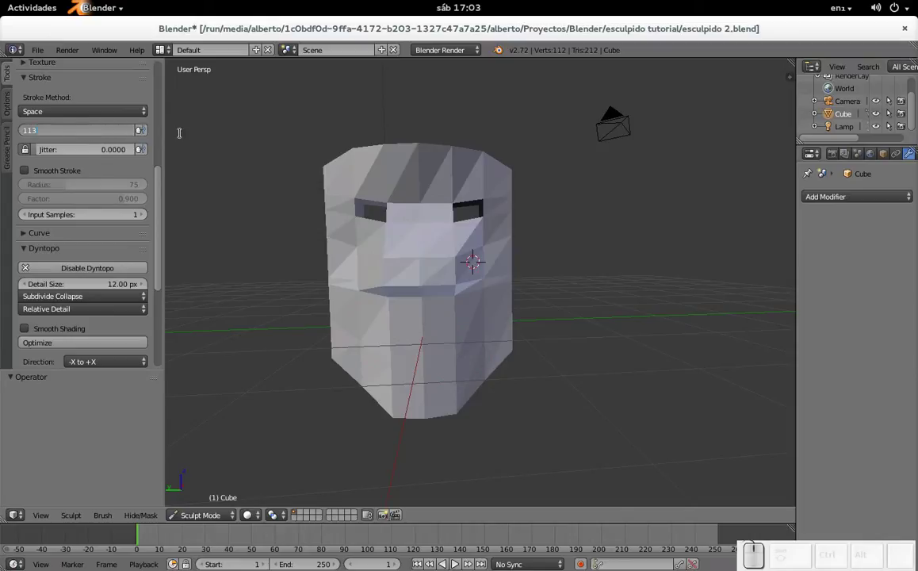
pyautogui.press('BackSpace')
pyautogui.press('KP_1')
pyautogui.press('KP_0')
pyautogui.press('KP_Enter')
pyautogui.moveTo(419, 228); pyautogui.dragTo(427, 333)
pyautogui.press('ctrl+z')
# - Scroll the Tools panel down to review the Symmetry/Lock sculpt settings
pyautogui.scroll(-3)
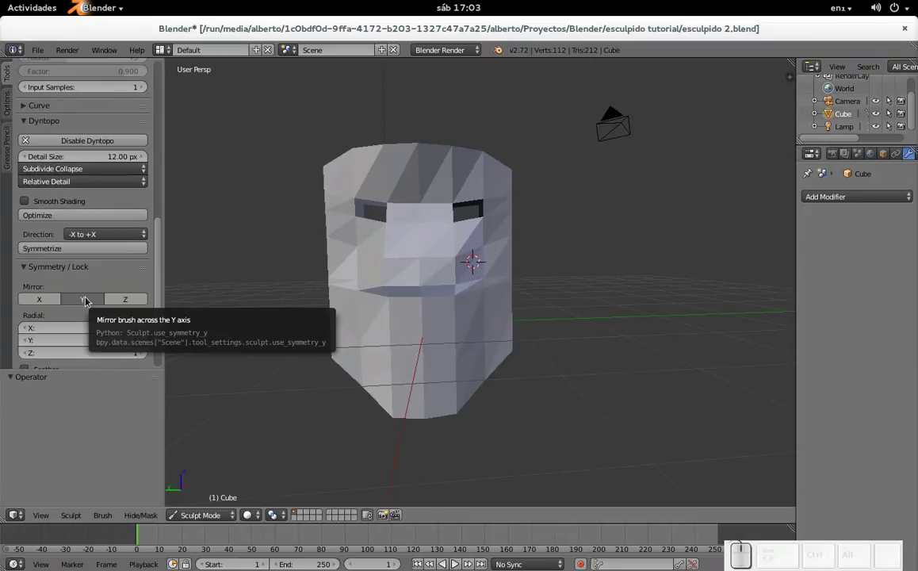
pyautogui.scroll(3)
pyautogui.scroll(-3)
pyautogui.scroll(3)
pyautogui.moveTo(379, 171); pyautogui.dragTo(400, 242)
pyautogui.moveTo(397, 244); pyautogui.dragTo(265, 229)
pyautogui.scroll(3)
pyautogui.scroll(3)
pyautogui.scroll(-3)
pyautogui.scroll(-3)
pyautogui.scroll(-3)
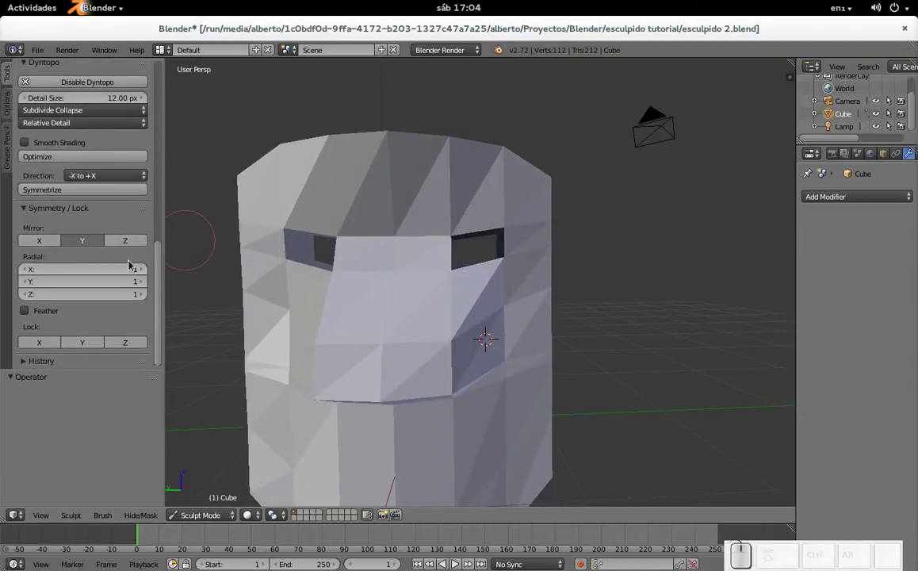
# - Switch Dyntopo from Relative Detail to Constant Detail with a 30% detail size
pyautogui.click(107, 119)
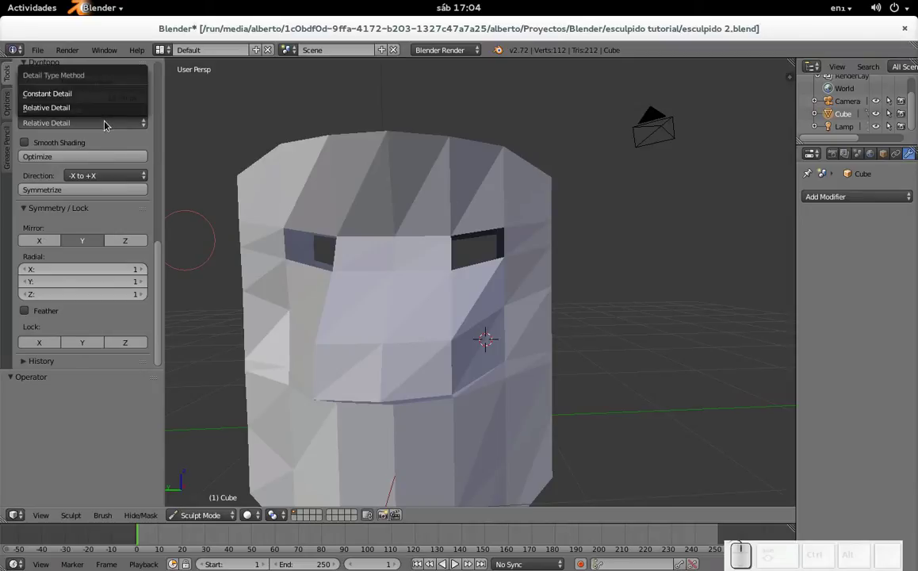
pyautogui.click(100, 97)
pyautogui.scroll(-3)
pyautogui.middleClick(416, 296)
pyautogui.middleClick(335, 263)
pyautogui.moveTo(322, 269); pyautogui.dragTo(333, 319)
pyautogui.press('ctrl+z')
# - Orbit and scroll around the mask to check it after the detail change
pyautogui.scroll(3)
pyautogui.middleClick(280, 300)
pyautogui.moveTo(367, 311); pyautogui.dragTo(399, 282)
pyautogui.press('ctrl+z')
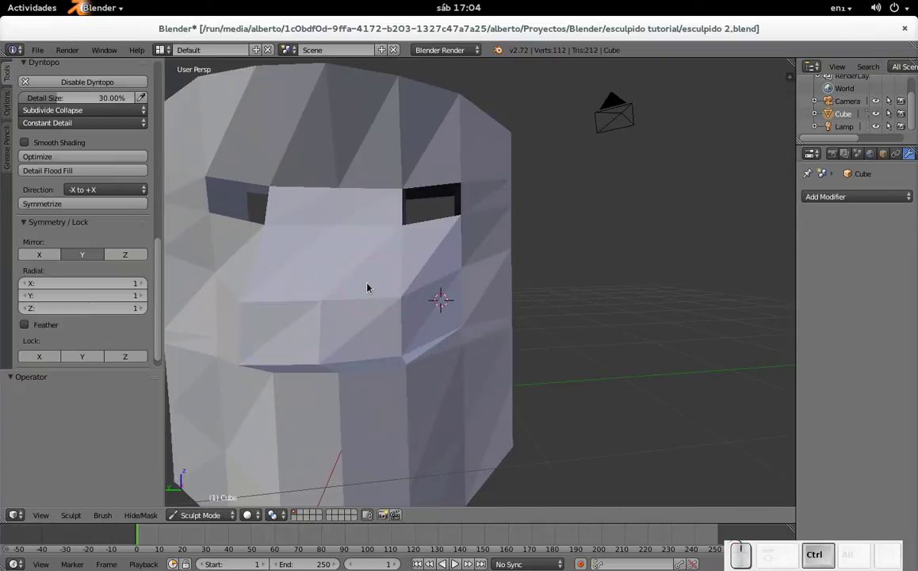
pyautogui.scroll(3)
pyautogui.scroll(-3)
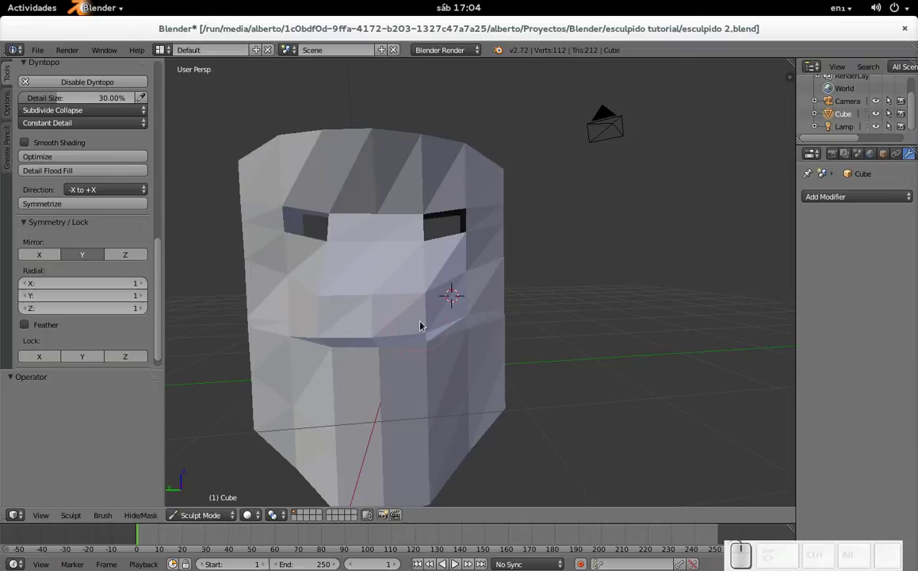
# - Shrink the SculptDraw brush radius to 29 px using F resize twice
pyautogui.press('f')
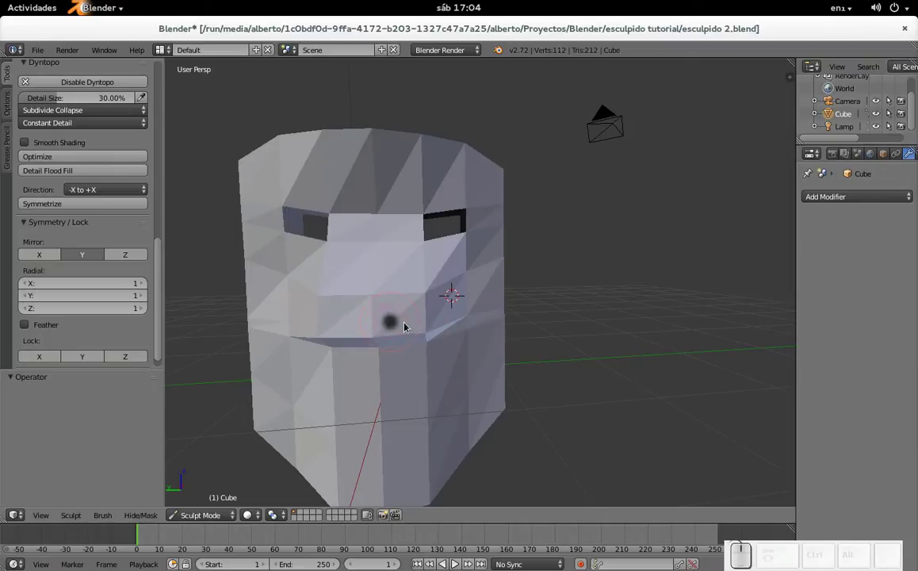
pyautogui.click(408, 325)
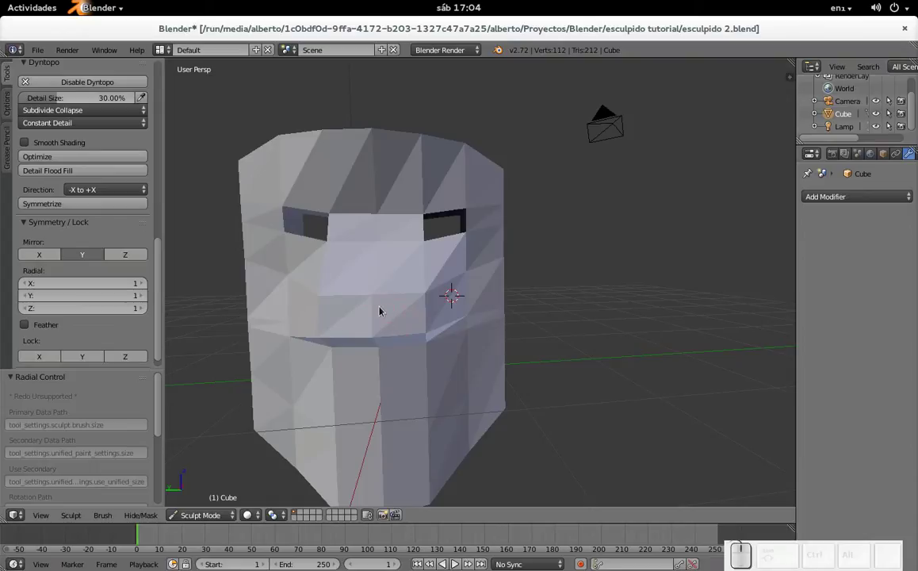
pyautogui.press('f')
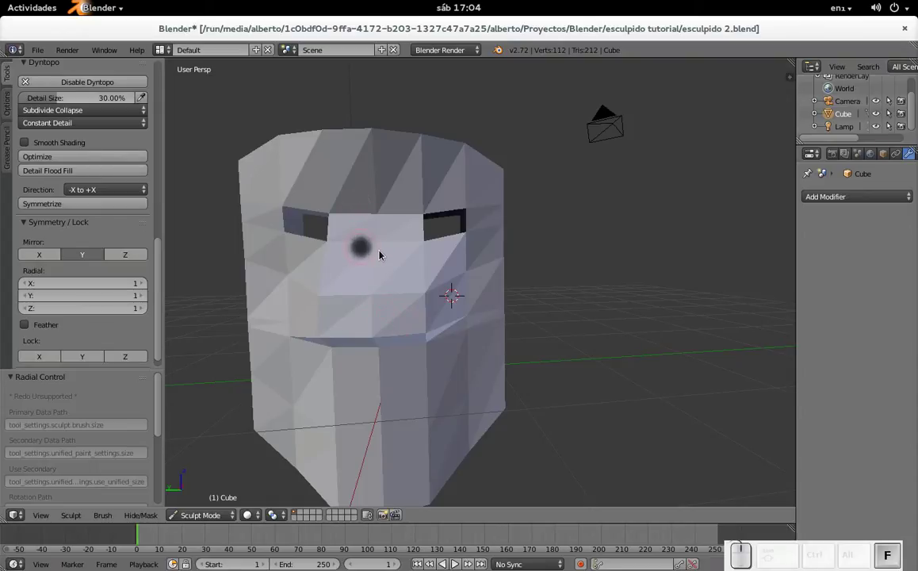
pyautogui.click(383, 253)
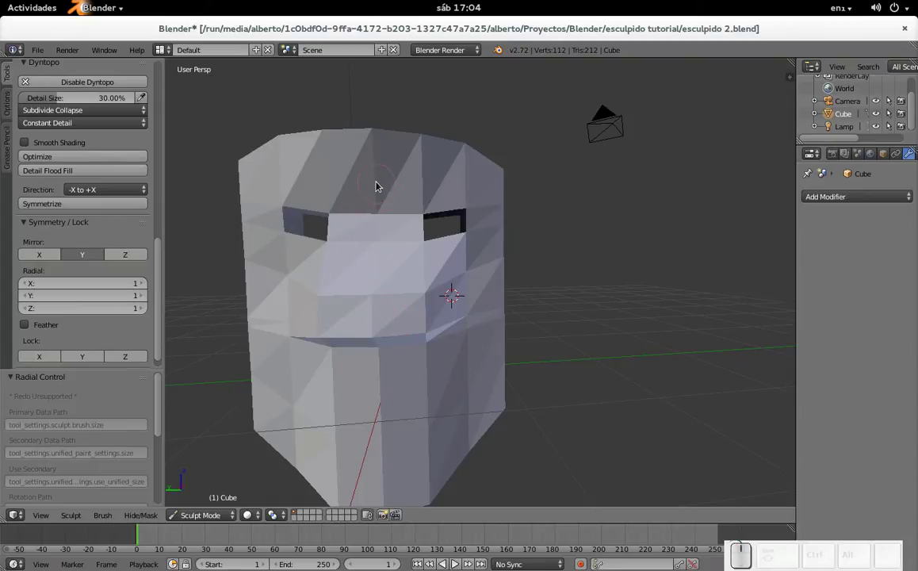
# - Orbit and zoom the view to an angled front view of the mask
pyautogui.moveTo(398, 263); pyautogui.dragTo(123, 280)
pyautogui.scroll(3)
pyautogui.moveTo(372, 307); pyautogui.dragTo(379, 296)
pyautogui.scroll(3)
pyautogui.middleClick(351, 259)
pyautogui.scroll(3)
pyautogui.moveTo(355, 281); pyautogui.dragTo(401, 280)
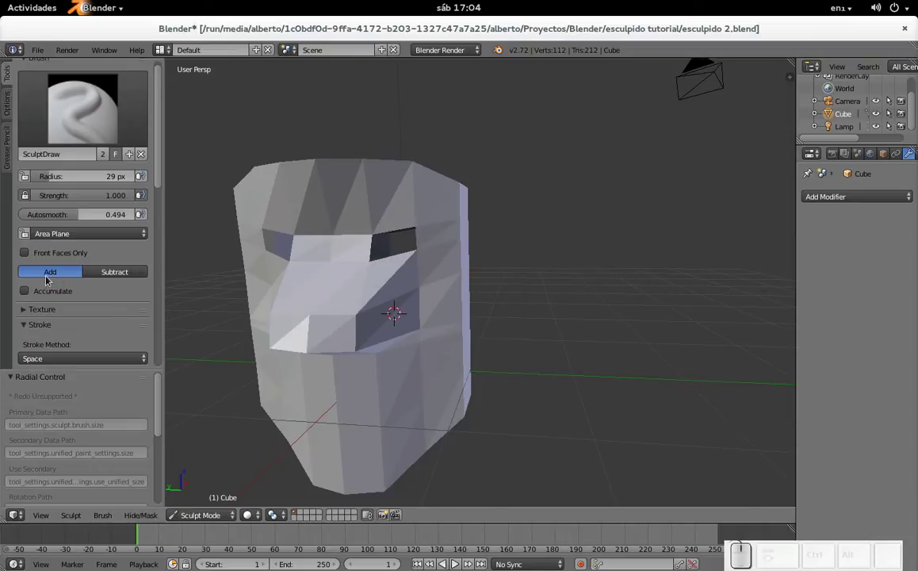
# - Set SculptDraw to Add and build up a raised nose below the eye holes
pyautogui.click(118, 277)
pyautogui.scroll(3)
pyautogui.middleClick(374, 314)
pyautogui.moveTo(356, 281); pyautogui.dragTo(346, 312)
pyautogui.moveTo(359, 312); pyautogui.dragTo(469, 389)
pyautogui.moveTo(452, 386); pyautogui.dragTo(447, 392)
pyautogui.moveTo(440, 401); pyautogui.dragTo(458, 443)
pyautogui.moveTo(413, 318); pyautogui.dragTo(437, 306)
pyautogui.moveTo(431, 303); pyautogui.dragTo(446, 315)
pyautogui.moveTo(438, 304); pyautogui.dragTo(424, 253)
pyautogui.press('ctrl+z')
# - Shape the nose further with additional Add strokes
pyautogui.click(421, 227)
pyautogui.scroll(3)
pyautogui.moveTo(390, 224); pyautogui.dragTo(445, 301)
pyautogui.moveTo(442, 292); pyautogui.dragTo(400, 285)
pyautogui.moveTo(401, 273); pyautogui.dragTo(431, 182)
# - Switch the brush to Subtract and carve a first nostril under the nose
pyautogui.click(429, 178)
pyautogui.moveTo(453, 195); pyautogui.dragTo(435, 266)
pyautogui.scroll(3)
pyautogui.scroll(-3)
pyautogui.scroll(-3)
pyautogui.moveTo(444, 277); pyautogui.dragTo(464, 284)
pyautogui.scroll(3)
pyautogui.scroll(3)
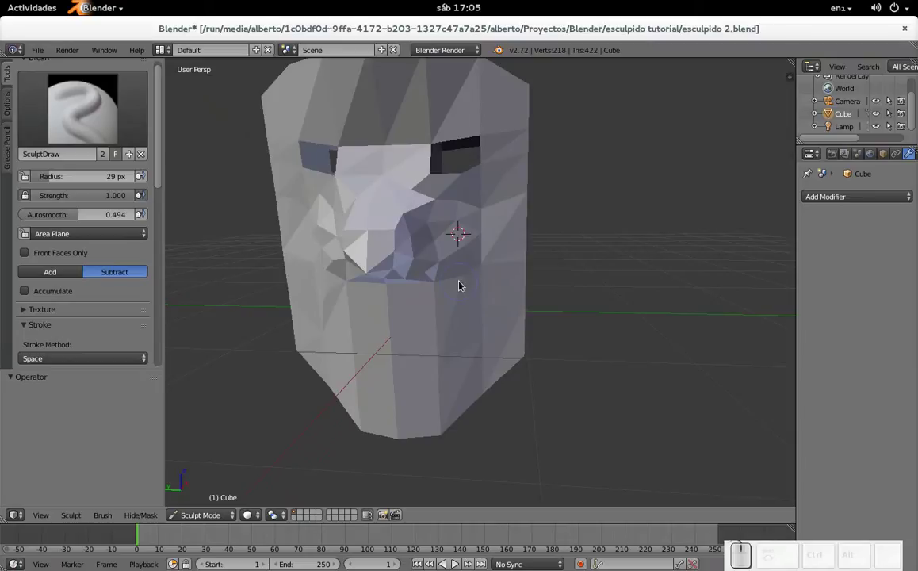
# - Hollow out and deepen both nostrils with Subtract strokes
pyautogui.moveTo(439, 266); pyautogui.dragTo(409, 210)
pyautogui.click(384, 206)
pyautogui.click(404, 234)
pyautogui.scroll(3)
pyautogui.moveTo(438, 294); pyautogui.dragTo(410, 268)
pyautogui.moveTo(409, 268); pyautogui.dragTo(358, 271)
pyautogui.press('ctrl+z')
# - Refine the nose tip underside in profile and dab the nostrils deeper from the front
pyautogui.moveTo(345, 267); pyautogui.dragTo(545, 274)
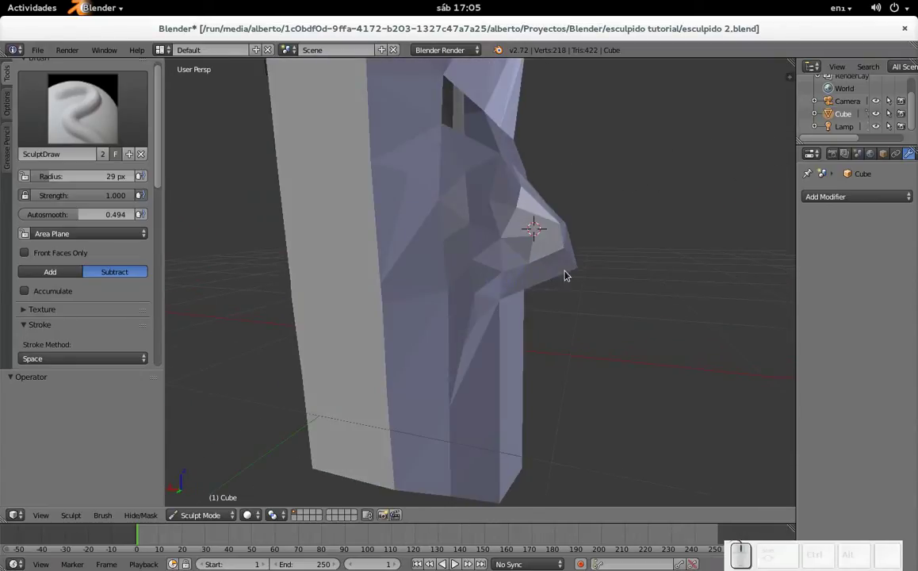
pyautogui.click(585, 272)
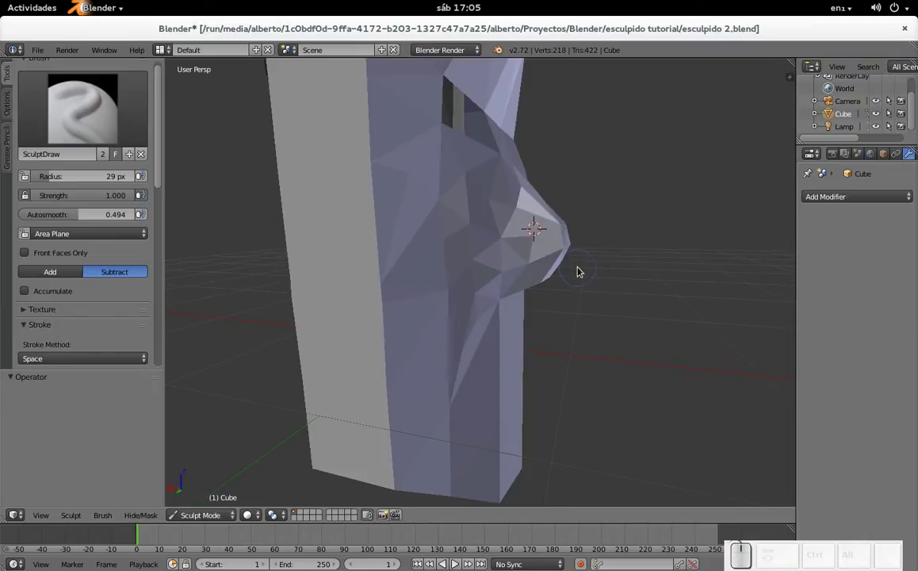
pyautogui.moveTo(647, 265); pyautogui.dragTo(432, 259)
pyautogui.scroll(3)
pyautogui.scroll(-3)
pyautogui.scroll(-3)
pyautogui.moveTo(384, 280); pyautogui.dragTo(393, 251)
pyautogui.click(366, 212)
pyautogui.click(392, 249)
pyautogui.moveTo(494, 253); pyautogui.dragTo(483, 280)
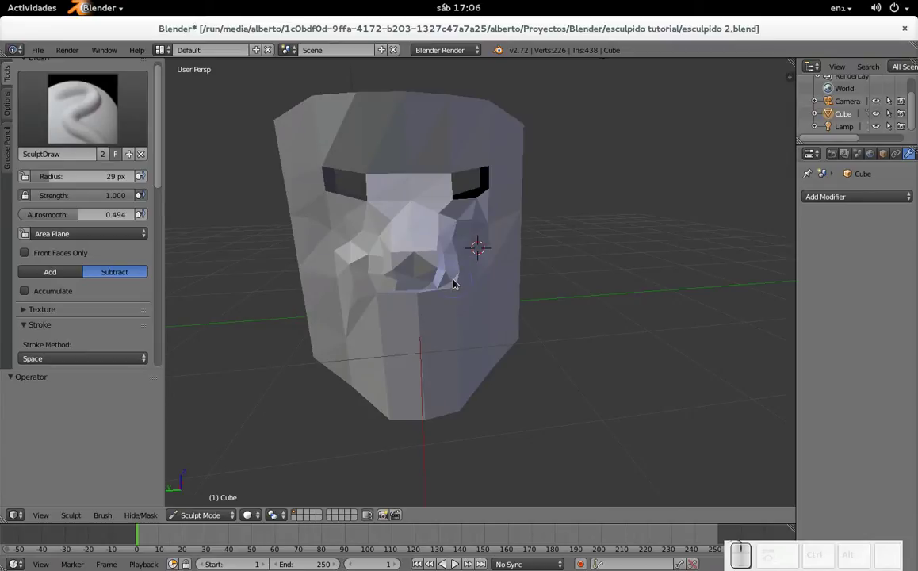
# - Face the mask front, shrink the brush with F, and undo a first mouth line
pyautogui.moveTo(434, 272); pyautogui.dragTo(422, 298)
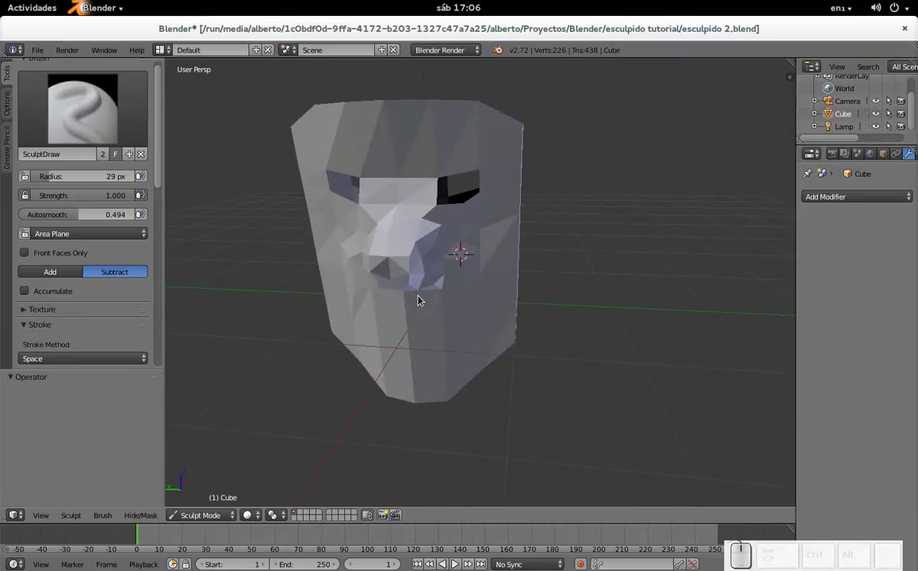
pyautogui.moveTo(432, 307); pyautogui.dragTo(417, 328)
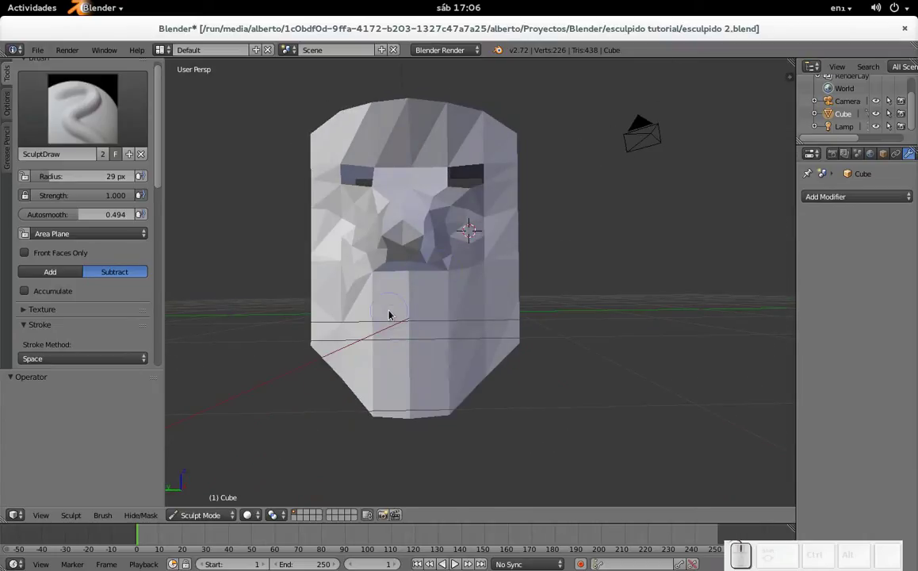
pyautogui.scroll(3)
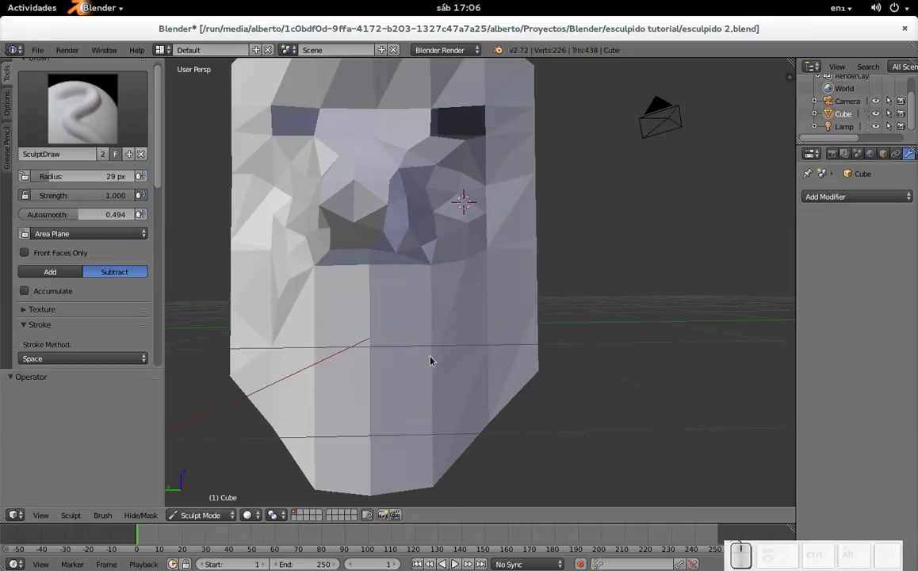
pyautogui.press('f')
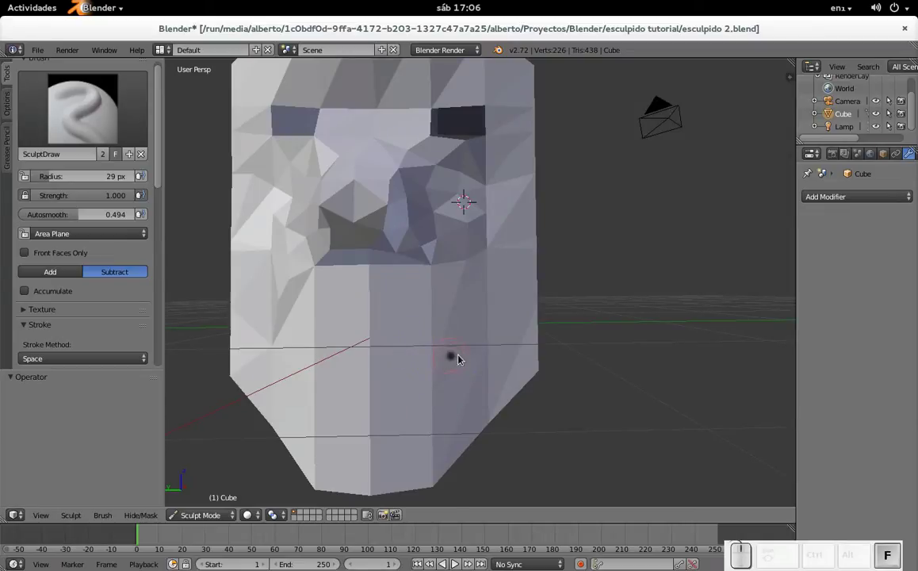
pyautogui.click(463, 358)
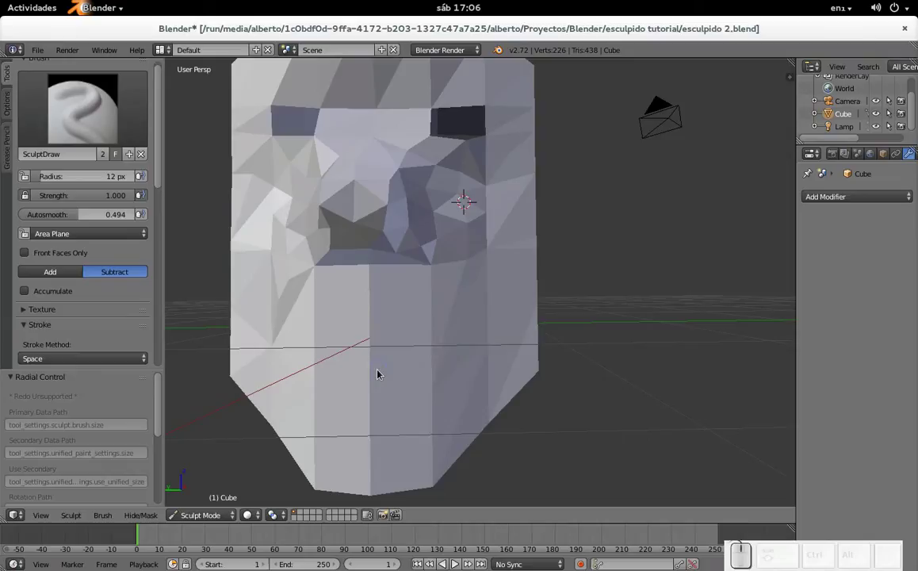
pyautogui.moveTo(379, 370); pyautogui.dragTo(474, 322)
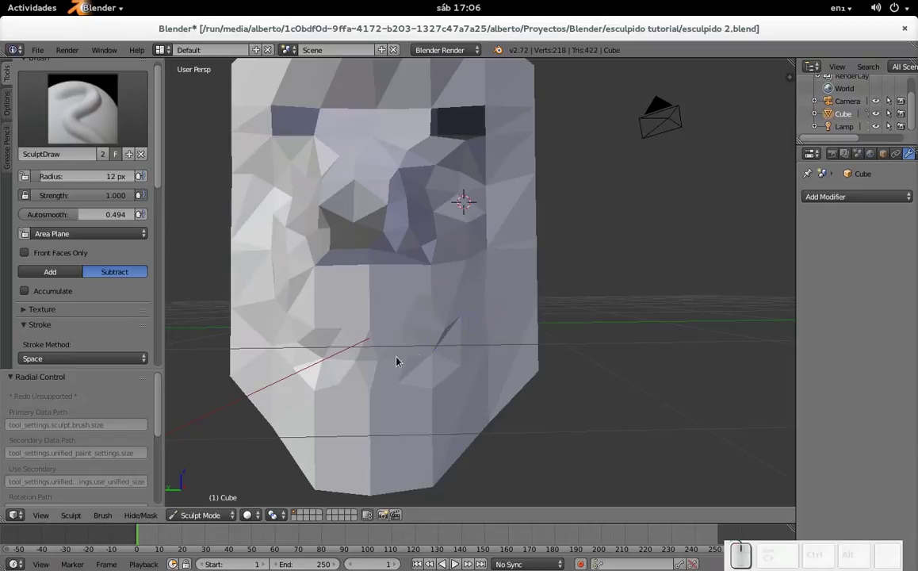
pyautogui.press('ctrl+z')
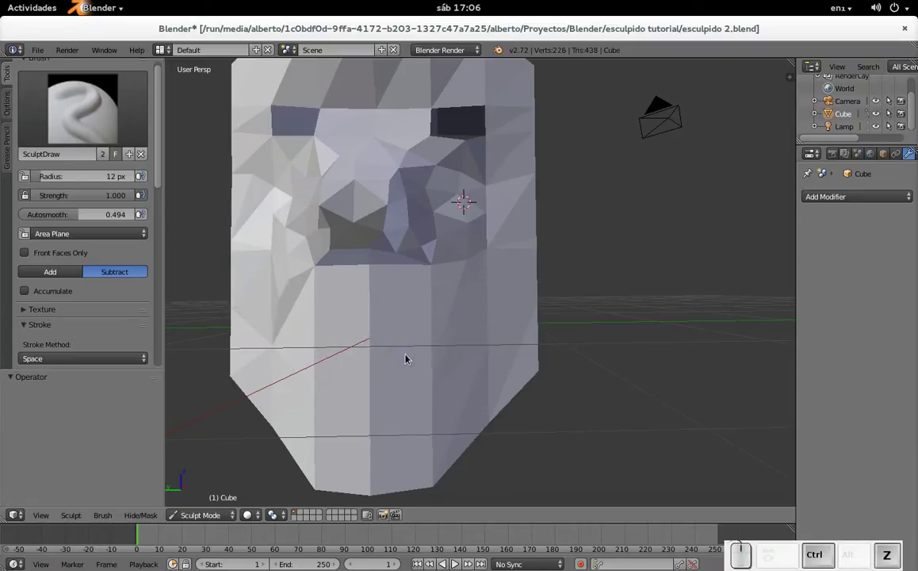
# - Resize the brush again and carve the mouth shape below the nose
pyautogui.press('f')
pyautogui.click(414, 364)
pyautogui.moveTo(405, 362); pyautogui.dragTo(477, 325)
pyautogui.moveTo(476, 327); pyautogui.dragTo(484, 332)
pyautogui.click(464, 340)
pyautogui.middleClick(445, 337)
pyautogui.scroll(-3)
# - Enable Dyntopo with X mirror and carve the first jagged teeth into the mouth
pyautogui.click(70, 202)
pyautogui.click(63, 186)
pyautogui.middleClick(344, 317)
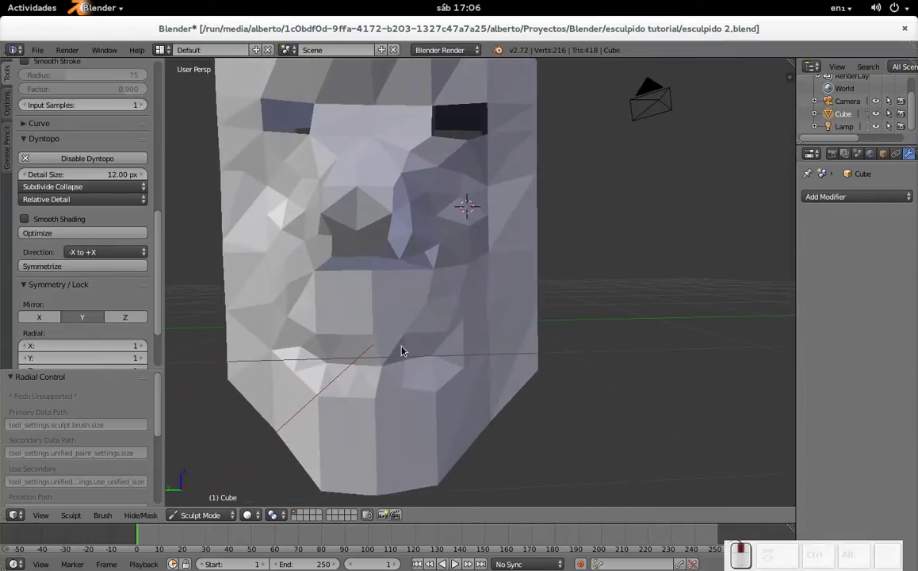
pyautogui.moveTo(388, 357); pyautogui.dragTo(466, 334)
pyautogui.moveTo(460, 336); pyautogui.dragTo(405, 347)
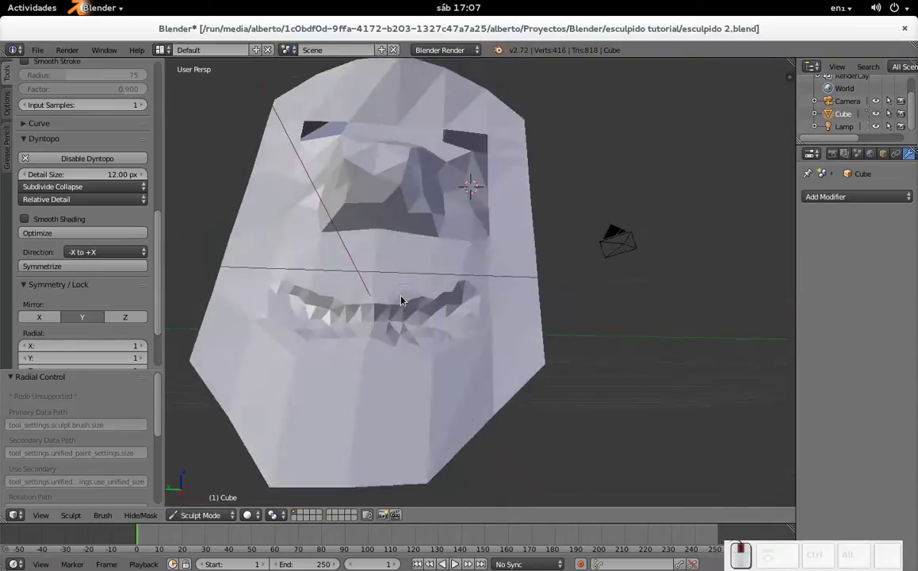
pyautogui.middleClick(408, 345)
# - Sculpt more teeth along the mouth and shape its lower row and edge
pyautogui.moveTo(324, 375); pyautogui.dragTo(224, 384)
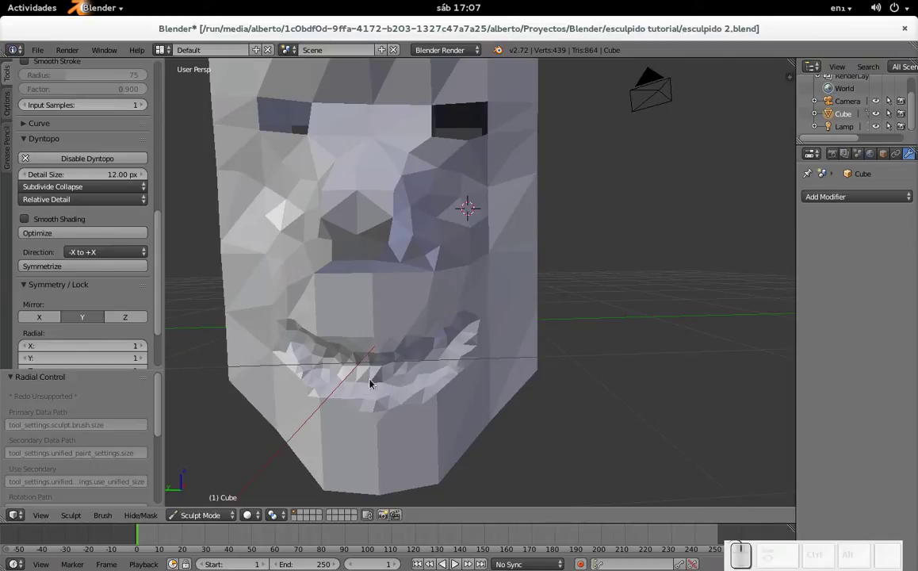
pyautogui.moveTo(328, 399); pyautogui.dragTo(351, 385)
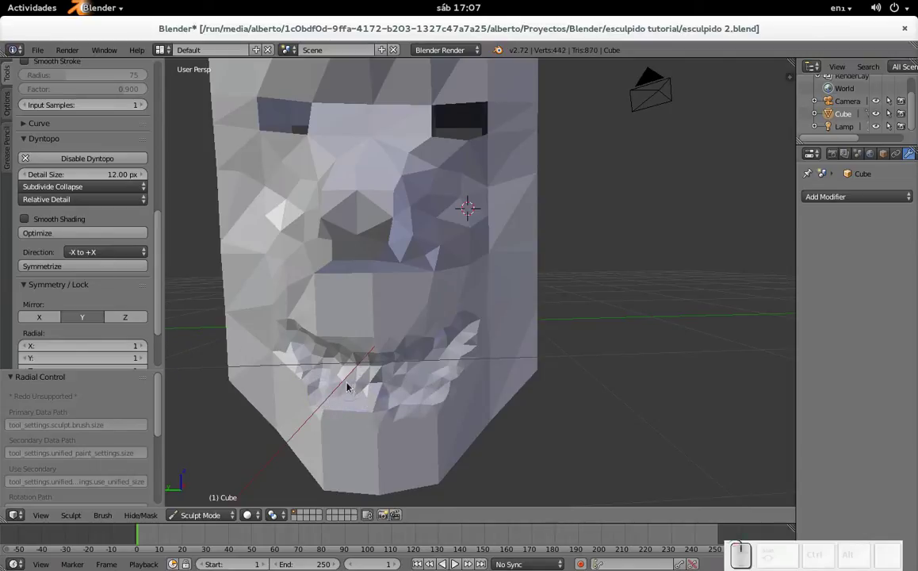
pyautogui.click(298, 346)
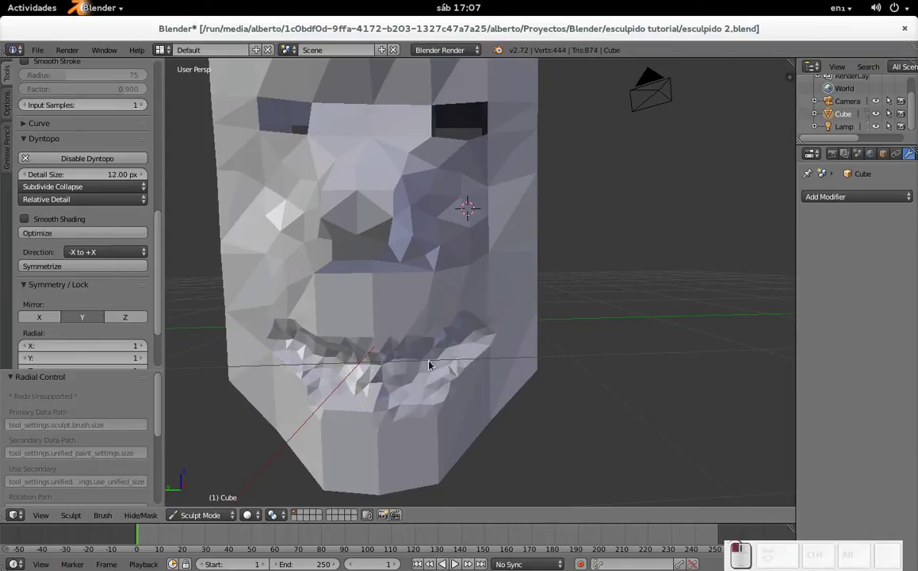
pyautogui.moveTo(467, 336); pyautogui.dragTo(455, 341)
pyautogui.moveTo(465, 338); pyautogui.dragTo(428, 357)
pyautogui.doubleClick(457, 331)
# - Orbit and zoom to inspect the grinning mouth and nose from below
pyautogui.scroll(-3)
pyautogui.moveTo(371, 365); pyautogui.dragTo(447, 359)
pyautogui.scroll(3)
pyautogui.moveTo(360, 372); pyautogui.dragTo(461, 325)
pyautogui.click(448, 344)
pyautogui.scroll(-3)
pyautogui.scroll(3)
pyautogui.moveTo(416, 258); pyautogui.dragTo(431, 247)
pyautogui.scroll(3)
# - Carve two small nostril holes into the nose tip with the subtract SculptDraw brush
pyautogui.click(379, 194)
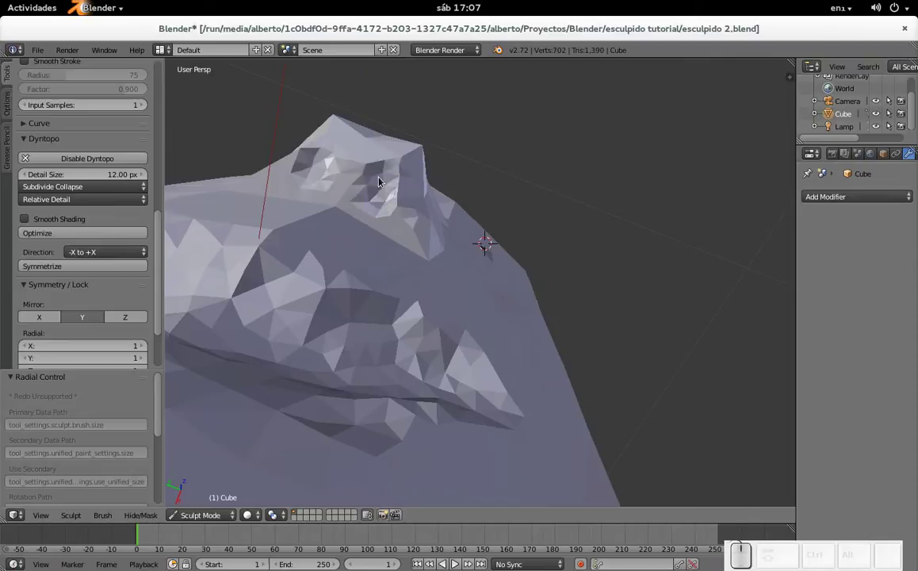
pyautogui.click(383, 167)
pyautogui.click(385, 174)
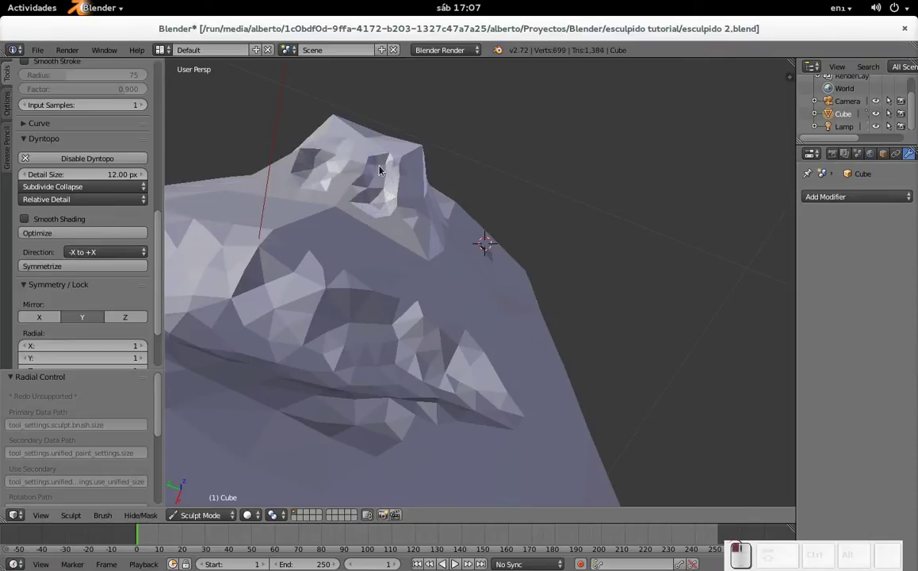
pyautogui.click(385, 174)
pyautogui.click(385, 170)
pyautogui.click(383, 164)
pyautogui.click(388, 176)
pyautogui.click(387, 176)
pyautogui.click(386, 162)
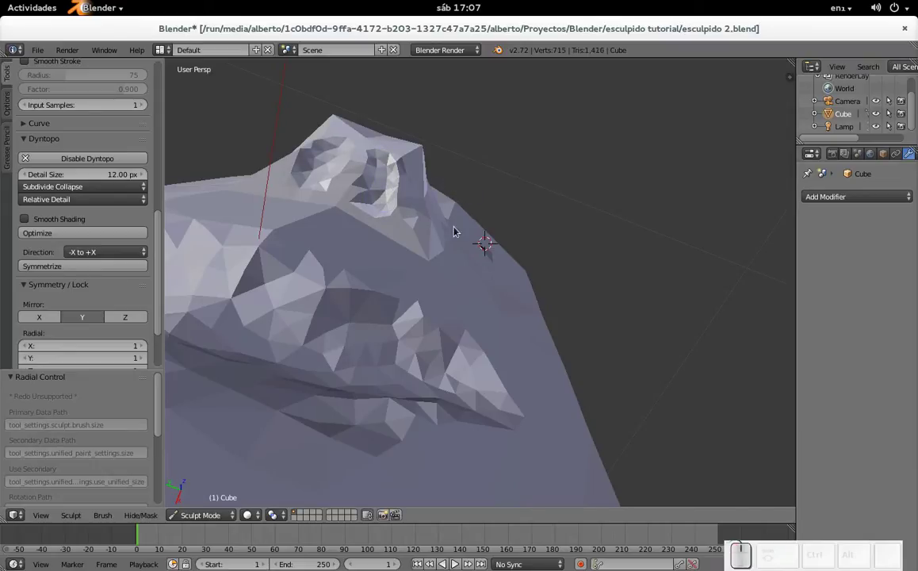
# - Inspect the nose mesh wireframe in Edit Mode from several angles, then return to sculpting
pyautogui.press('Tab')
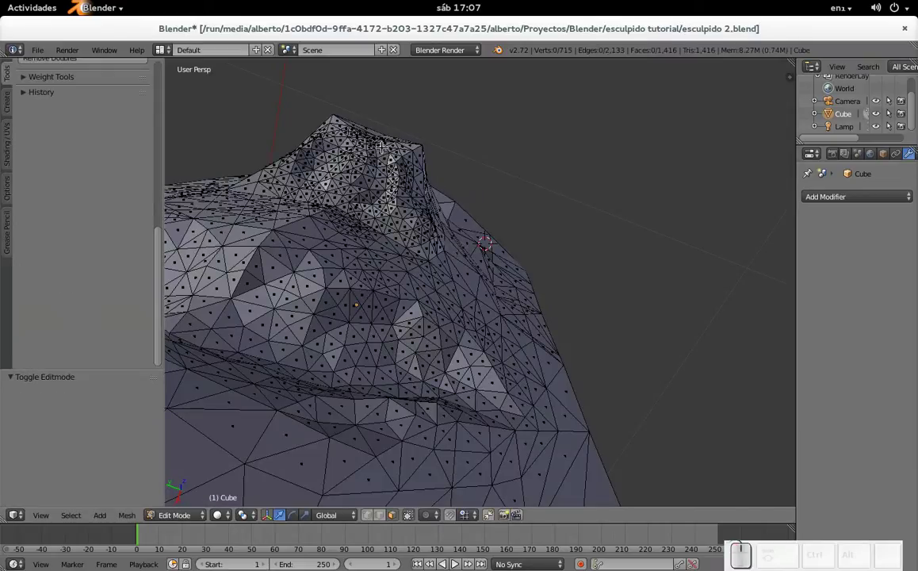
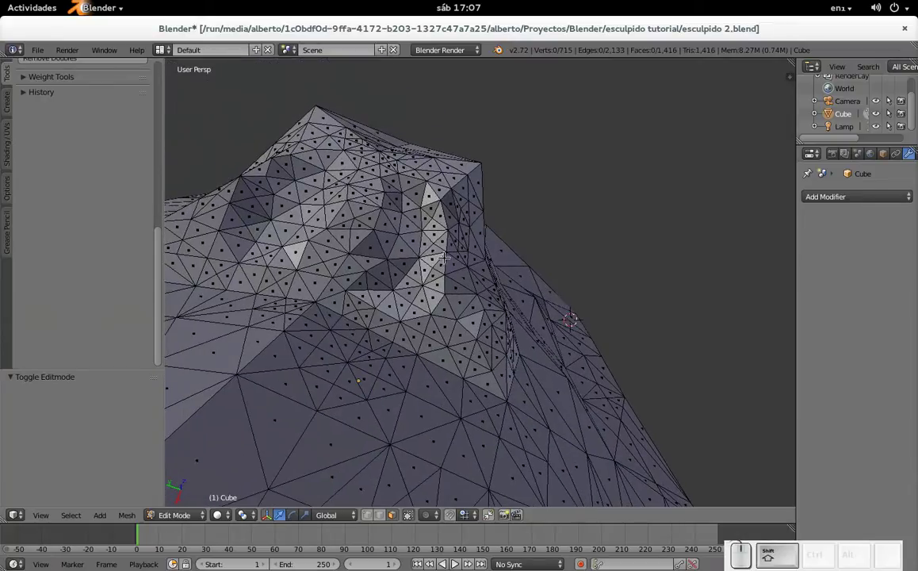
pyautogui.press('Tab')
pyautogui.moveTo(407, 224); pyautogui.dragTo(408, 201)
pyautogui.click(410, 224)
pyautogui.moveTo(416, 220); pyautogui.dragTo(401, 253)
pyautogui.scroll(-3)
pyautogui.scroll(3)
pyautogui.scroll(-3)
pyautogui.scroll(-3)
pyautogui.press('Tab')
pyautogui.press('Tab')
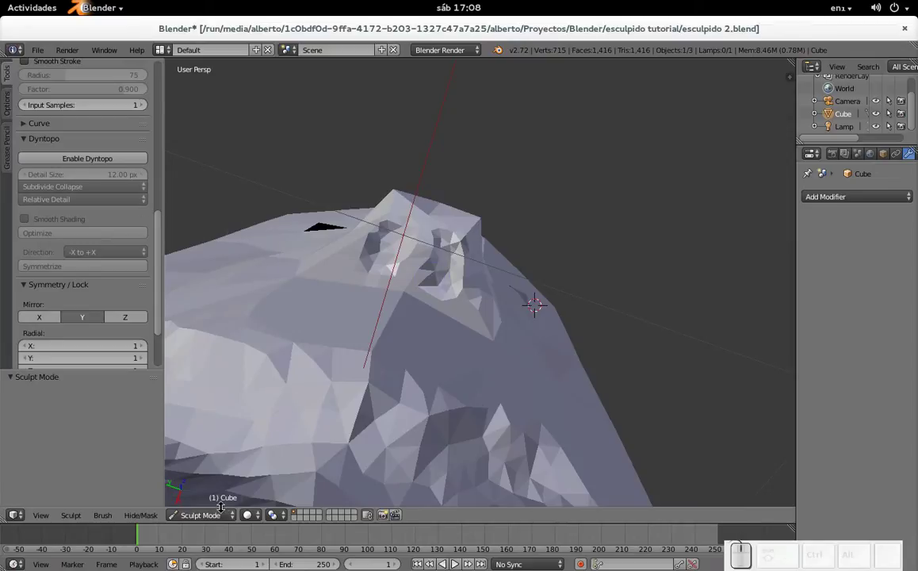
pyautogui.click(223, 516)
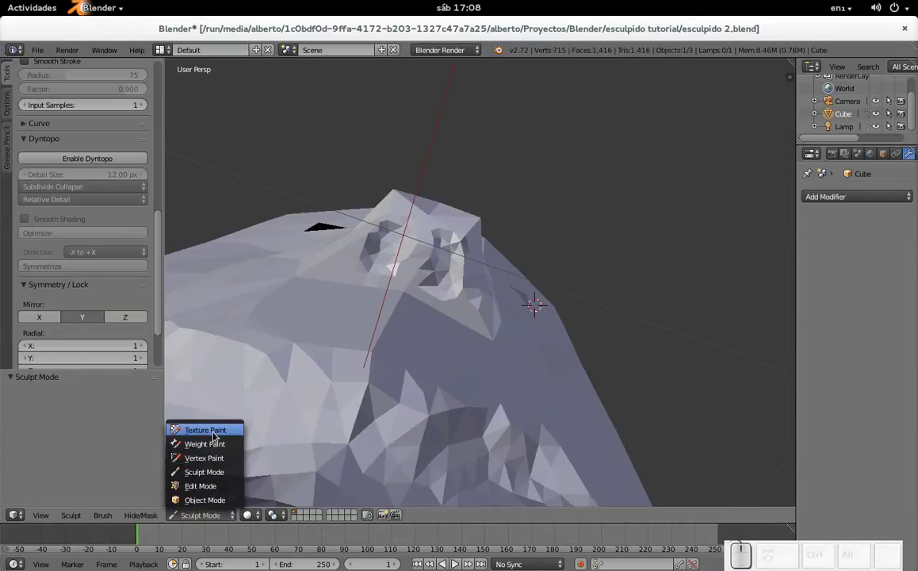
pyautogui.press('Escape')
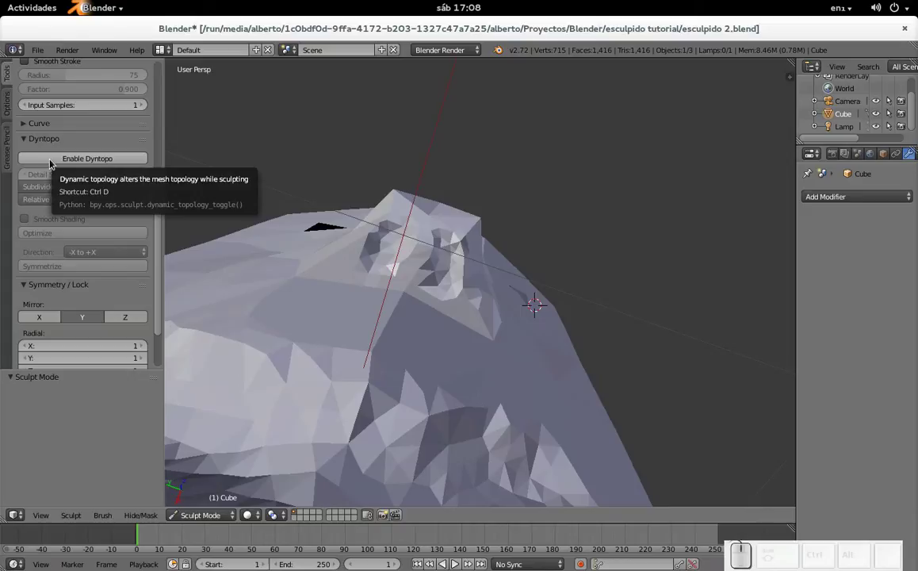
# - Re-enable Dyntopo and carve the nostrils deeper into larger openings
pyautogui.click(51, 163)
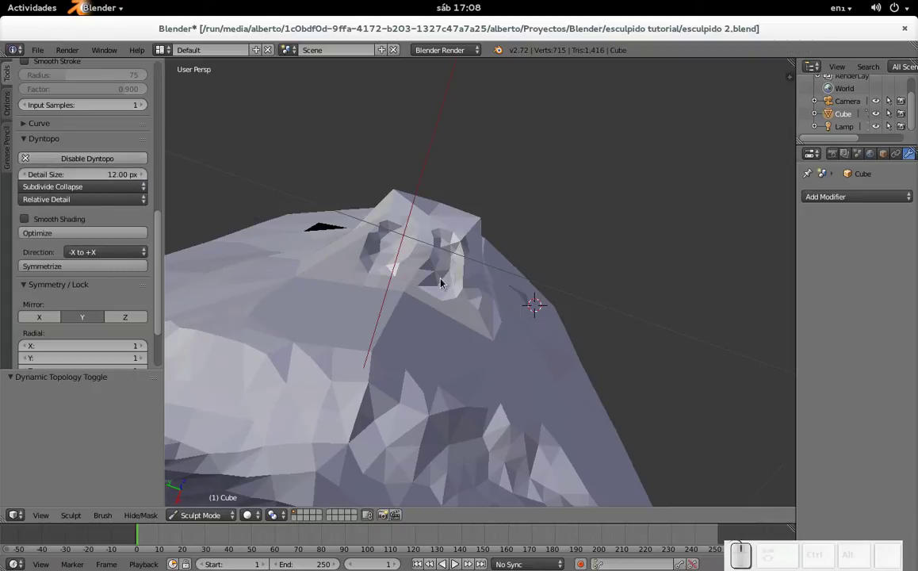
pyautogui.scroll(3)
pyautogui.moveTo(421, 237); pyautogui.dragTo(433, 226)
pyautogui.moveTo(428, 223); pyautogui.dragTo(431, 243)
pyautogui.moveTo(421, 253); pyautogui.dragTo(431, 237)
pyautogui.click(427, 242)
pyautogui.click(427, 248)
pyautogui.click(430, 230)
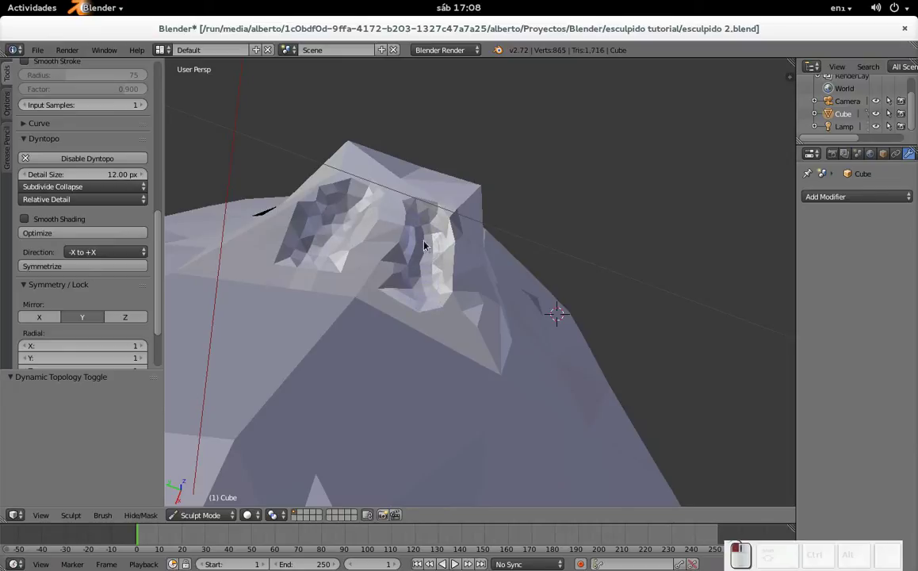
pyautogui.moveTo(429, 233); pyautogui.dragTo(430, 234)
pyautogui.click(425, 251)
pyautogui.moveTo(425, 246); pyautogui.dragTo(430, 243)
pyautogui.click(430, 243)
pyautogui.click(423, 241)
pyautogui.click(429, 249)
pyautogui.moveTo(438, 242); pyautogui.dragTo(428, 254)
# - Shape the inside of the nostrils and refine their edges from a lower angle, undoing one stroke
pyautogui.scroll(-3)
pyautogui.moveTo(399, 235); pyautogui.dragTo(355, 333)
pyautogui.middleClick(357, 329)
pyautogui.click(453, 260)
pyautogui.scroll(3)
pyautogui.middleClick(435, 294)
pyautogui.scroll(-3)
pyautogui.moveTo(419, 340); pyautogui.dragTo(446, 278)
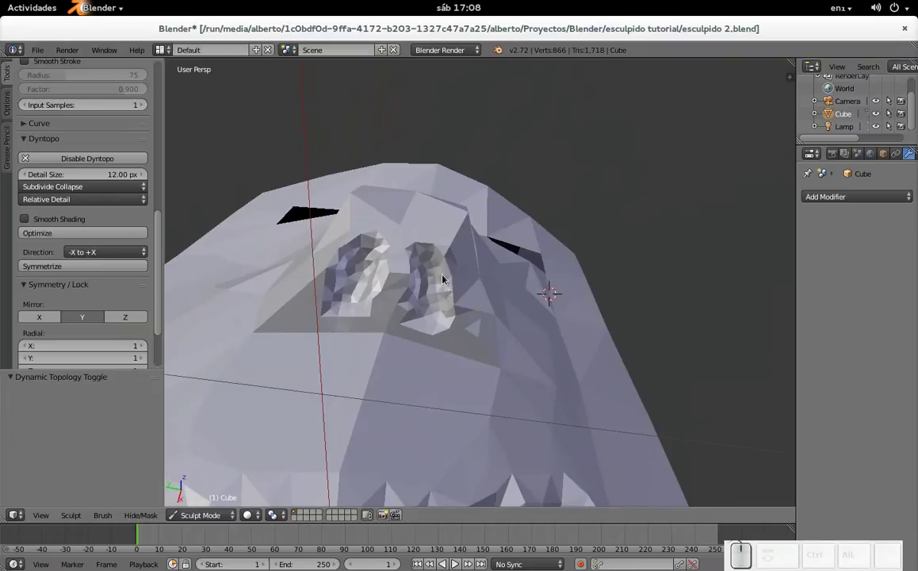
pyautogui.moveTo(445, 272); pyautogui.dragTo(447, 261)
pyautogui.moveTo(454, 263); pyautogui.dragTo(443, 253)
pyautogui.moveTo(443, 279); pyautogui.dragTo(439, 243)
pyautogui.moveTo(438, 264); pyautogui.dragTo(457, 267)
pyautogui.middleClick(448, 286)
pyautogui.press('ctrl+z')
# - Orbit back to a front view of the mask and bring up the sculpt brush gallery
pyautogui.moveTo(439, 326); pyautogui.dragTo(445, 341)
pyautogui.middleClick(445, 341)
pyautogui.scroll(-3)
pyautogui.scroll(3)
pyautogui.middleClick(461, 226)
pyautogui.middleClick(491, 216)
pyautogui.middleClick(422, 229)
pyautogui.moveTo(471, 238); pyautogui.dragTo(132, 225)
pyautogui.scroll(3)
pyautogui.click(86, 117)
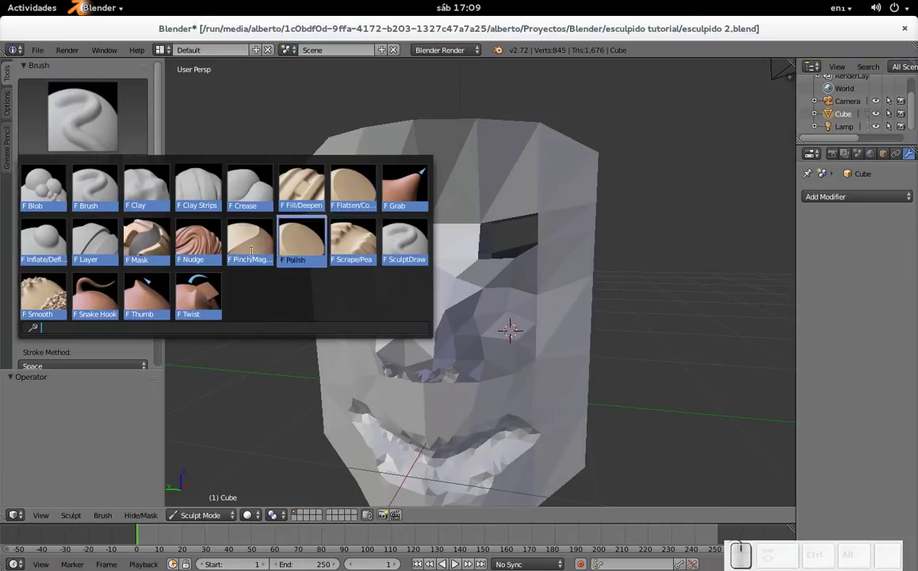
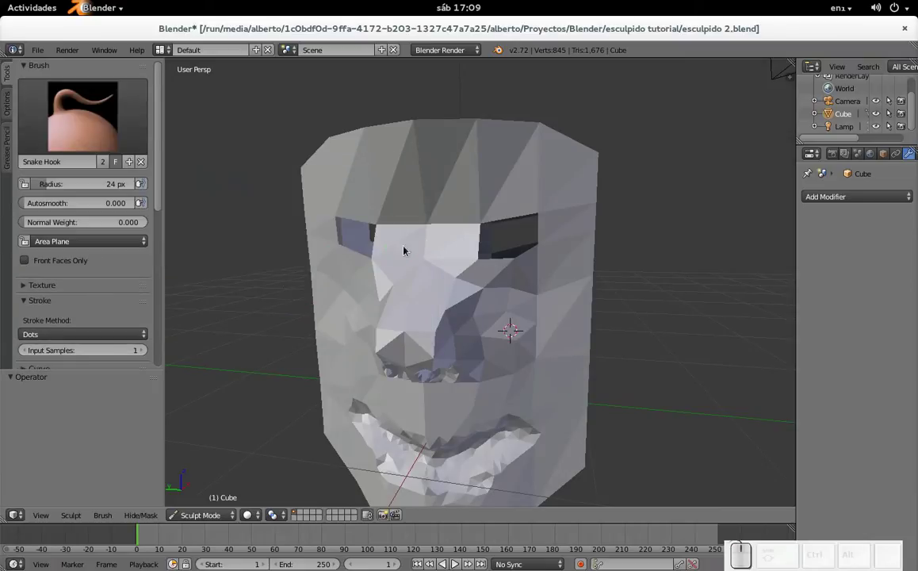
# - Enlarge the Snake Hook brush radius and pull a horn upward out of the right top corner
pyautogui.press('f')
pyautogui.click(537, 197)
pyautogui.scroll(-3)
pyautogui.middleClick(496, 239)
pyautogui.middleClick(553, 233)
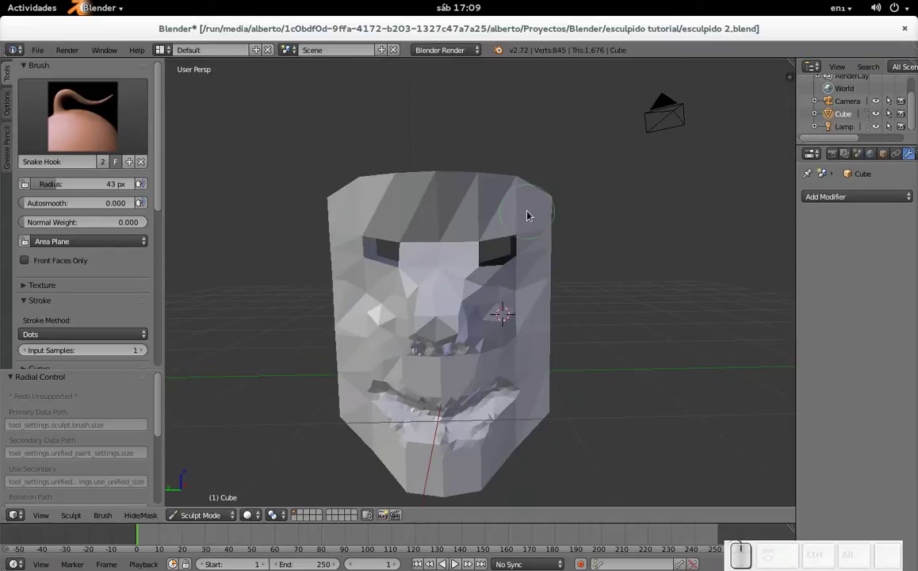
pyautogui.moveTo(531, 214); pyautogui.dragTo(567, 197)
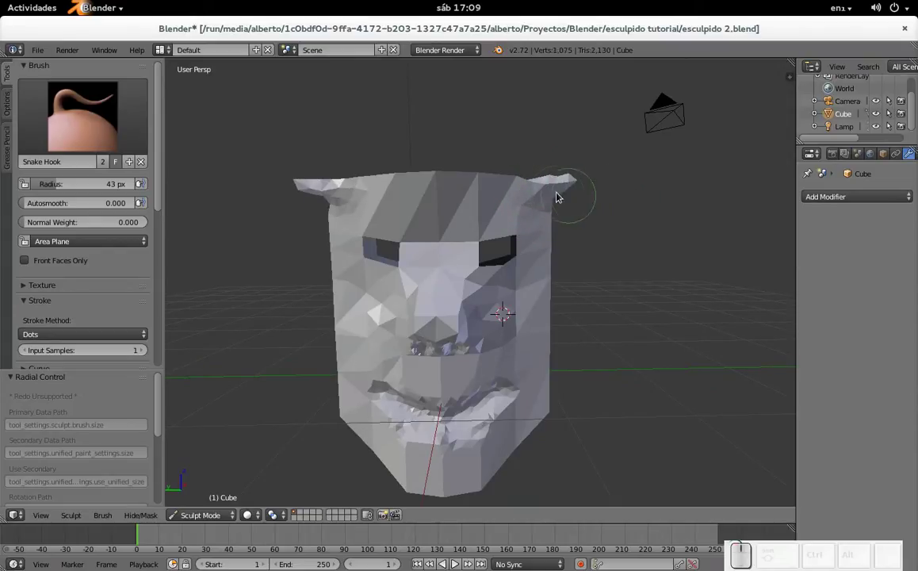
pyautogui.moveTo(534, 209); pyautogui.dragTo(560, 191)
pyautogui.moveTo(570, 192); pyautogui.dragTo(572, 190)
pyautogui.moveTo(586, 190); pyautogui.dragTo(605, 174)
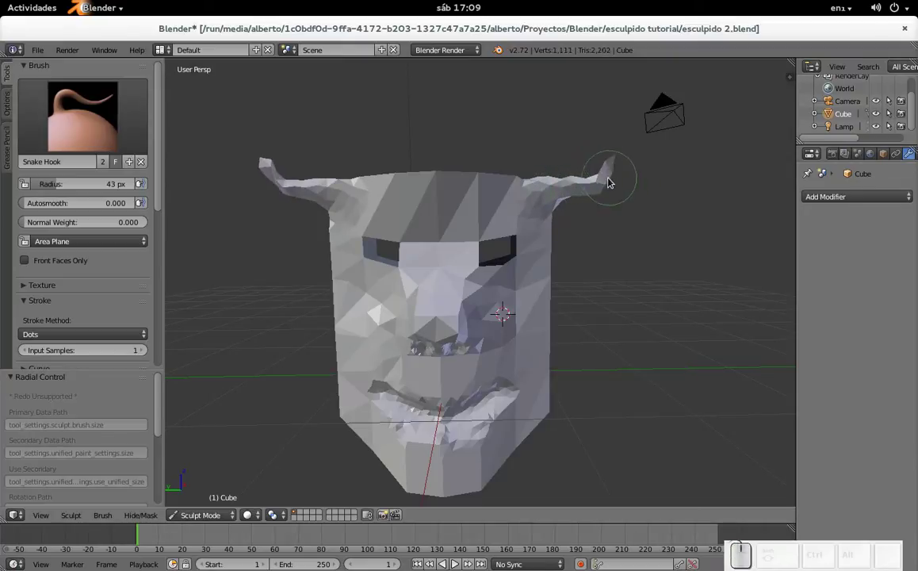
# - Curve the right horn outward and shape its tip
pyautogui.moveTo(541, 211); pyautogui.dragTo(584, 182)
pyautogui.moveTo(587, 190); pyautogui.dragTo(597, 173)
pyautogui.moveTo(600, 178); pyautogui.dragTo(605, 159)
pyautogui.moveTo(603, 172); pyautogui.dragTo(610, 176)
pyautogui.click(638, 159)
pyautogui.click(615, 159)
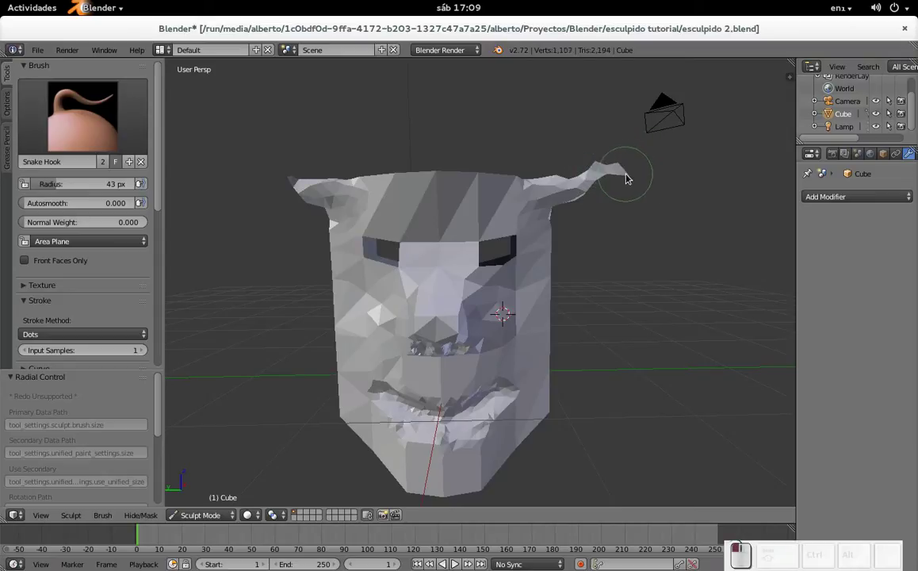
pyautogui.scroll(-3)
pyautogui.moveTo(540, 264); pyautogui.dragTo(511, 250)
pyautogui.scroll(3)
pyautogui.moveTo(544, 187); pyautogui.dragTo(493, 186)
# - Pull a matching horn out of the left top corner and extend its tip
pyautogui.moveTo(316, 191); pyautogui.dragTo(253, 167)
pyautogui.click(253, 167)
pyautogui.moveTo(325, 200); pyautogui.dragTo(301, 184)
pyautogui.moveTo(322, 192); pyautogui.dragTo(319, 191)
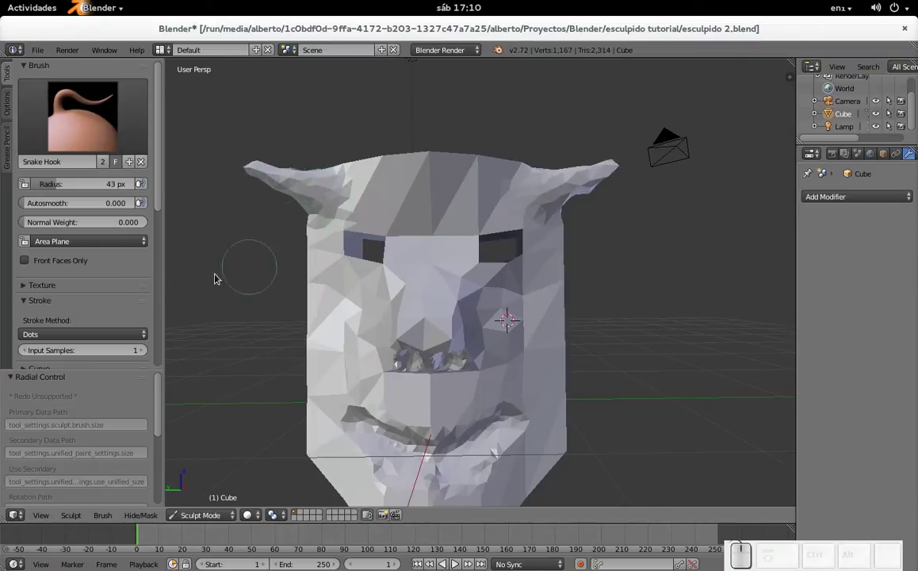
# - Stretch both horn tips farther outward into longer tapered points with the Snake Hook brush
pyautogui.scroll(-3)
pyautogui.scroll(-3)
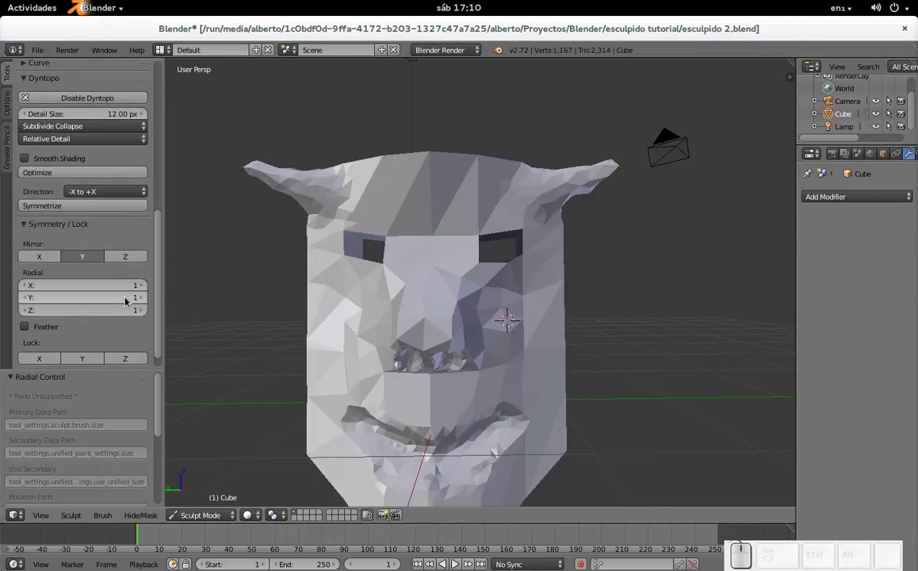
pyautogui.scroll(-3)
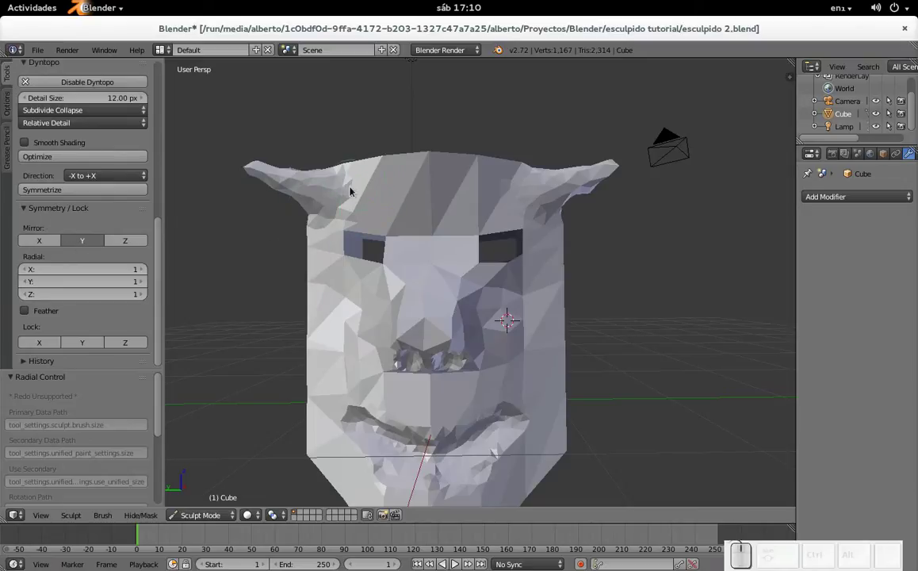
pyautogui.moveTo(317, 189); pyautogui.dragTo(276, 178)
pyautogui.moveTo(284, 182); pyautogui.dragTo(242, 167)
pyautogui.moveTo(309, 191); pyautogui.dragTo(294, 175)
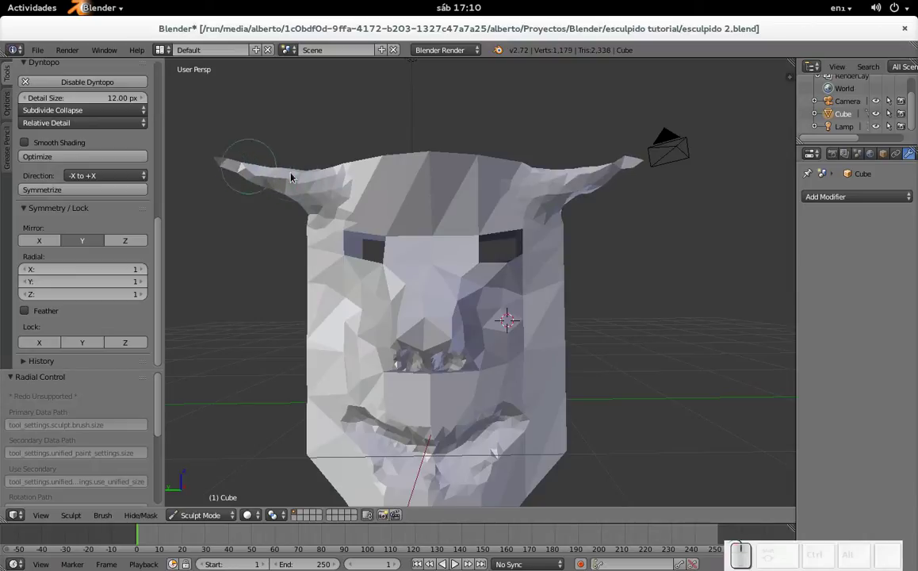
pyautogui.moveTo(594, 187); pyautogui.dragTo(531, 234)
pyautogui.scroll(-3)
pyautogui.moveTo(510, 225); pyautogui.dragTo(510, 260)
pyautogui.scroll(3)
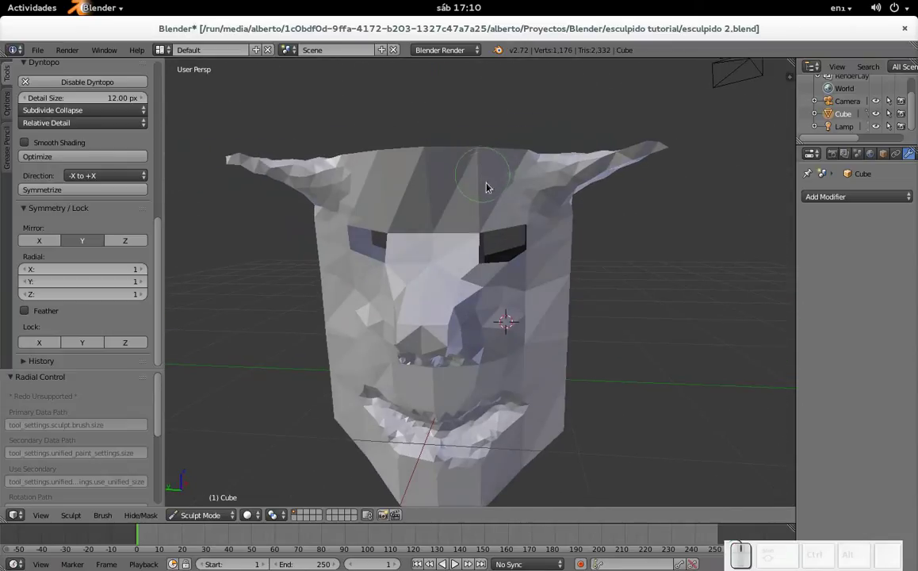
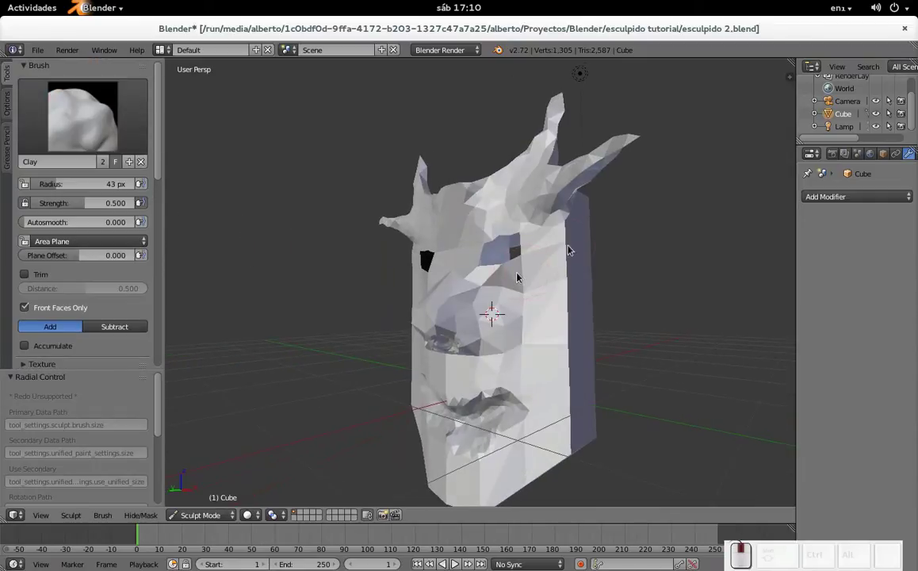
# - Build up Clay brush strokes over the mask face from several orbited angles
pyautogui.moveTo(565, 246); pyautogui.dragTo(518, 272)
pyautogui.moveTo(561, 237); pyautogui.dragTo(519, 272)
pyautogui.middleClick(568, 349)
pyautogui.scroll(-3)
pyautogui.moveTo(544, 326); pyautogui.dragTo(531, 341)
pyautogui.moveTo(525, 350); pyautogui.dragTo(475, 367)
pyautogui.click(471, 369)
pyautogui.click(517, 340)
pyautogui.middleClick(501, 349)
pyautogui.scroll(3)
pyautogui.scroll(-3)
pyautogui.moveTo(587, 330); pyautogui.dragTo(539, 354)
pyautogui.moveTo(567, 355); pyautogui.dragTo(161, 166)
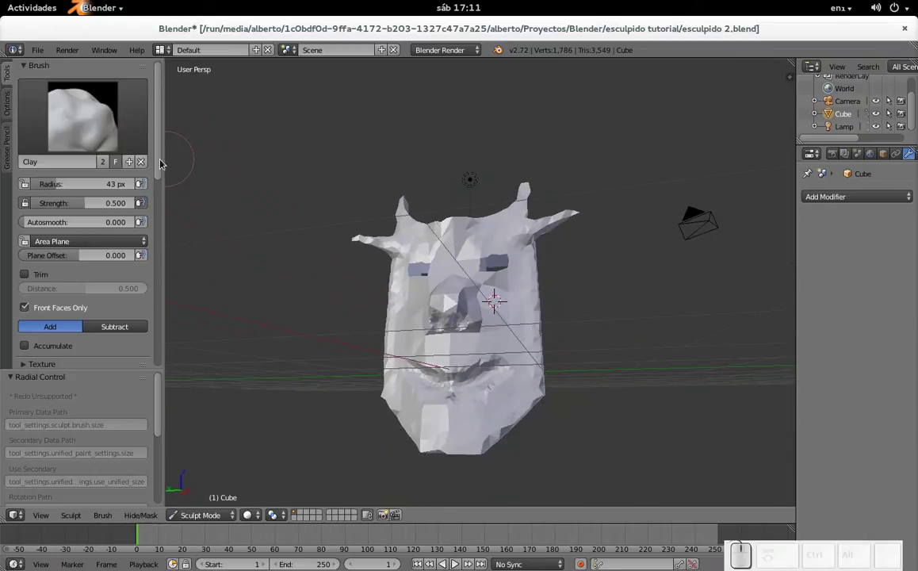
# - Add clay to the cheek beside the nose and the lower face surface
pyautogui.scroll(3)
pyautogui.middleClick(473, 312)
pyautogui.middleClick(430, 222)
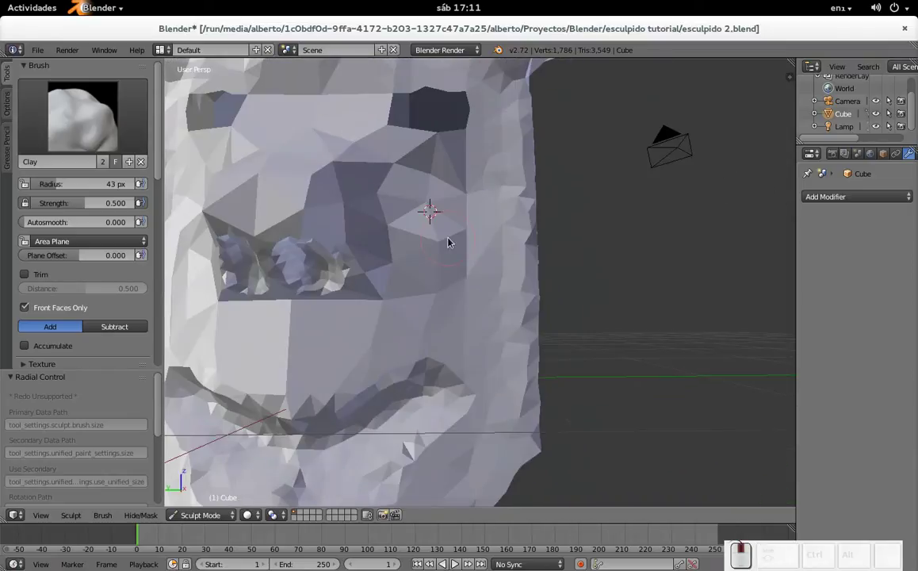
pyautogui.moveTo(424, 215); pyautogui.dragTo(478, 263)
pyautogui.moveTo(414, 273); pyautogui.dragTo(505, 382)
pyautogui.scroll(-3)
pyautogui.click(486, 395)
pyautogui.moveTo(463, 391); pyautogui.dragTo(449, 313)
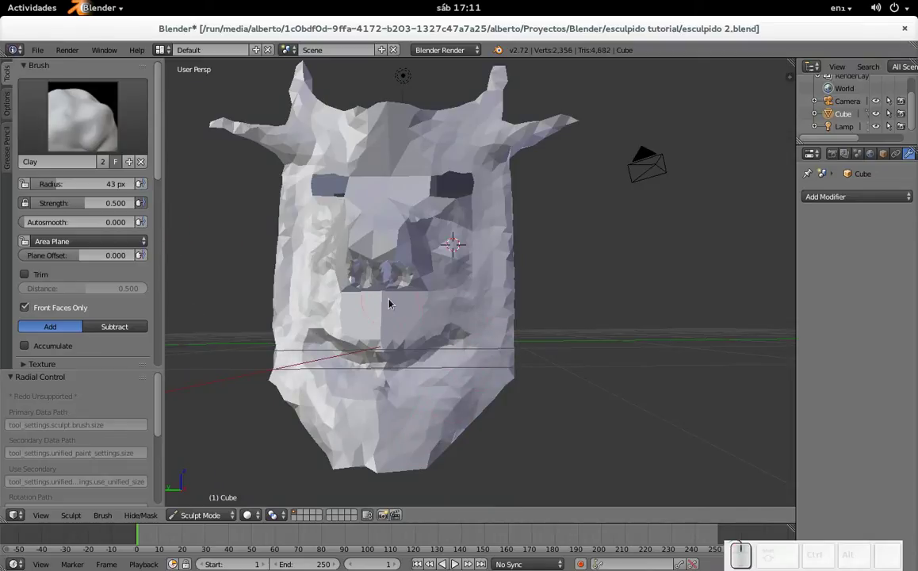
# - Carve grooves into the cheek and beside the mouth with a 12 px subtracting Clay brush
pyautogui.click(104, 328)
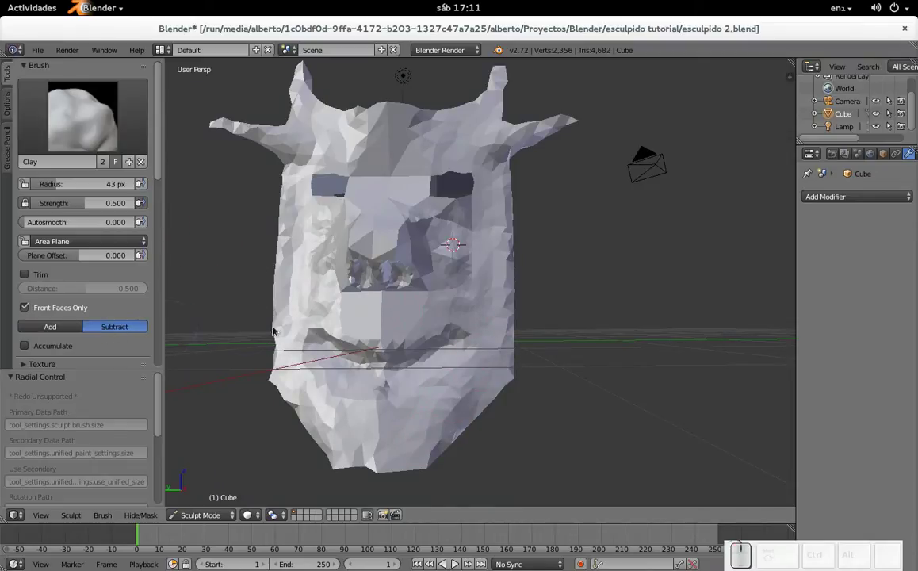
pyautogui.press('f')
pyautogui.click(417, 325)
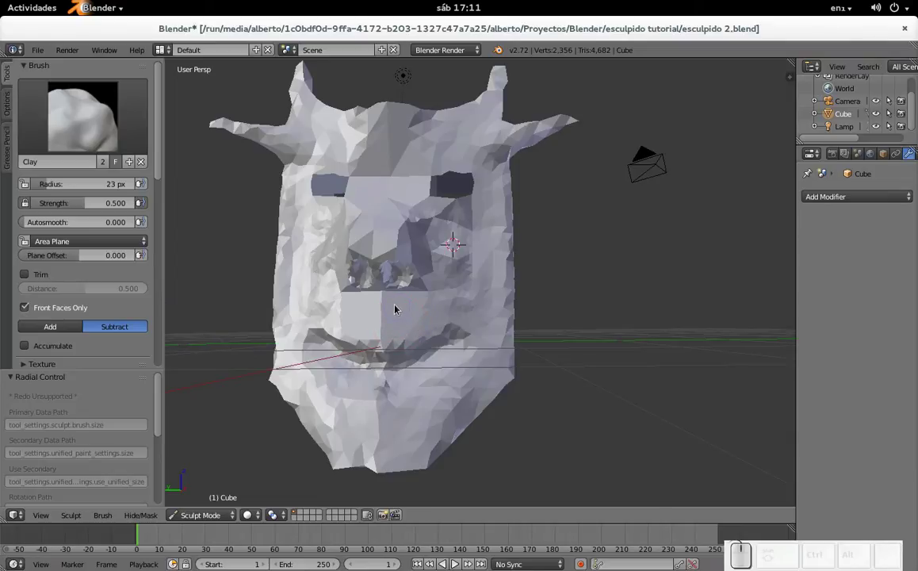
pyautogui.moveTo(402, 304); pyautogui.dragTo(409, 326)
pyautogui.press('f')
pyautogui.click(400, 326)
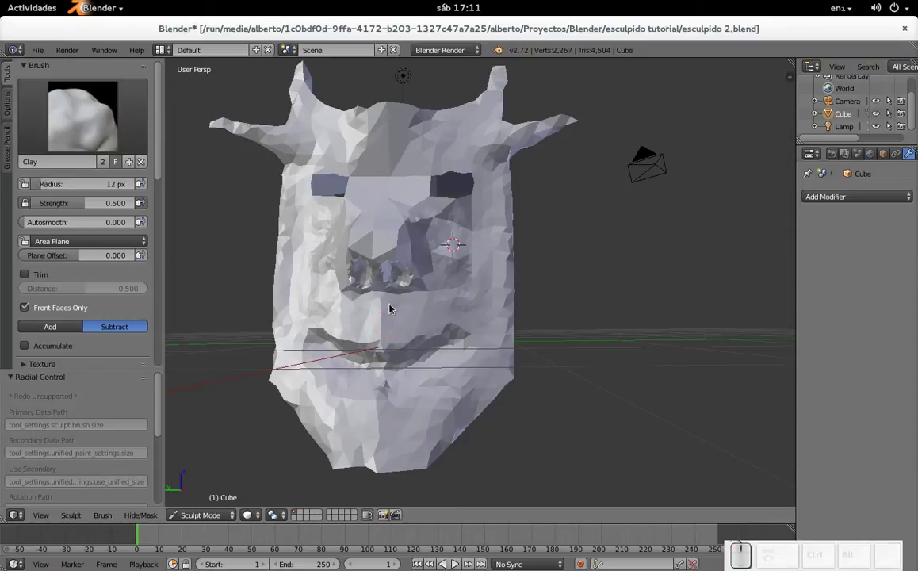
pyautogui.moveTo(395, 306); pyautogui.dragTo(396, 306)
pyautogui.moveTo(395, 301); pyautogui.dragTo(396, 327)
pyautogui.click(386, 316)
pyautogui.moveTo(388, 312); pyautogui.dragTo(389, 304)
# - Dab a cluster of small dents into the cheek near the mouth
pyautogui.click(389, 304)
pyautogui.click(389, 307)
pyautogui.click(385, 303)
pyautogui.click(383, 309)
pyautogui.click(385, 321)
pyautogui.click(385, 309)
pyautogui.click(382, 320)
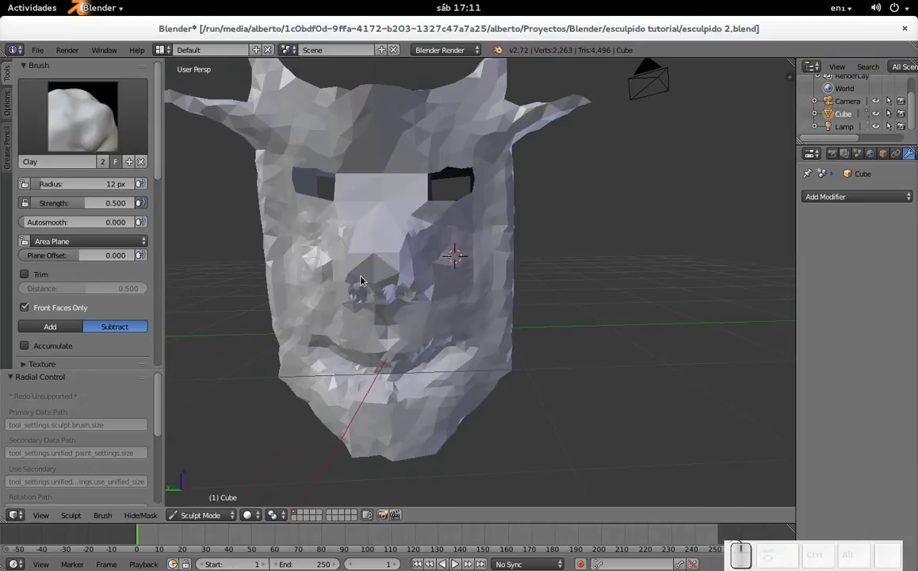
# - Build clay back up on the cheeks and around the nose with the brush set to Add
pyautogui.click(59, 332)
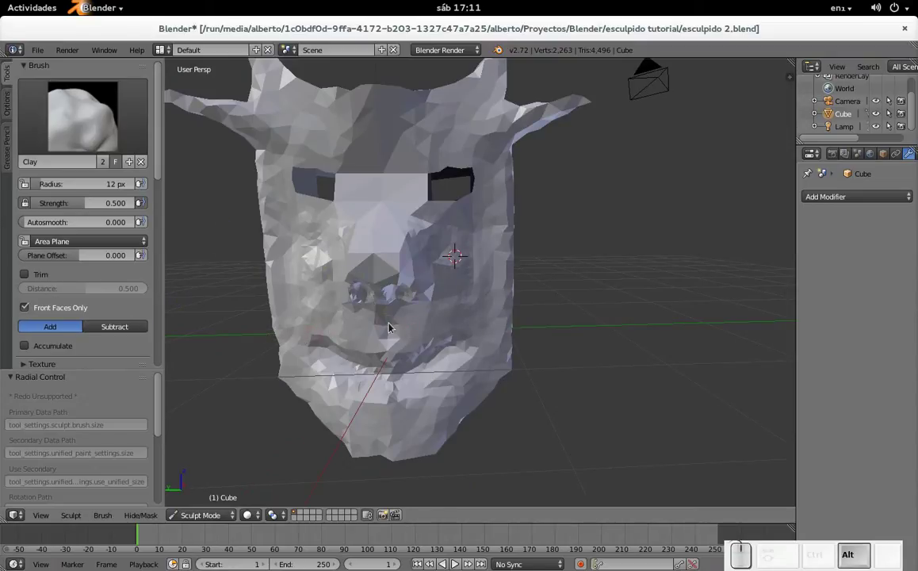
pyautogui.click(383, 325)
pyautogui.moveTo(387, 328); pyautogui.dragTo(389, 255)
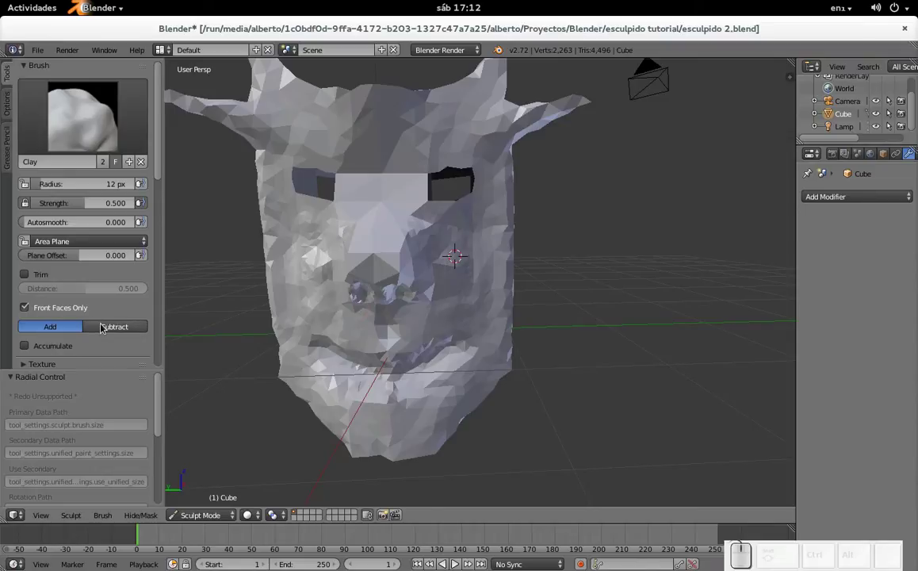
pyautogui.scroll(3)
pyautogui.scroll(-3)
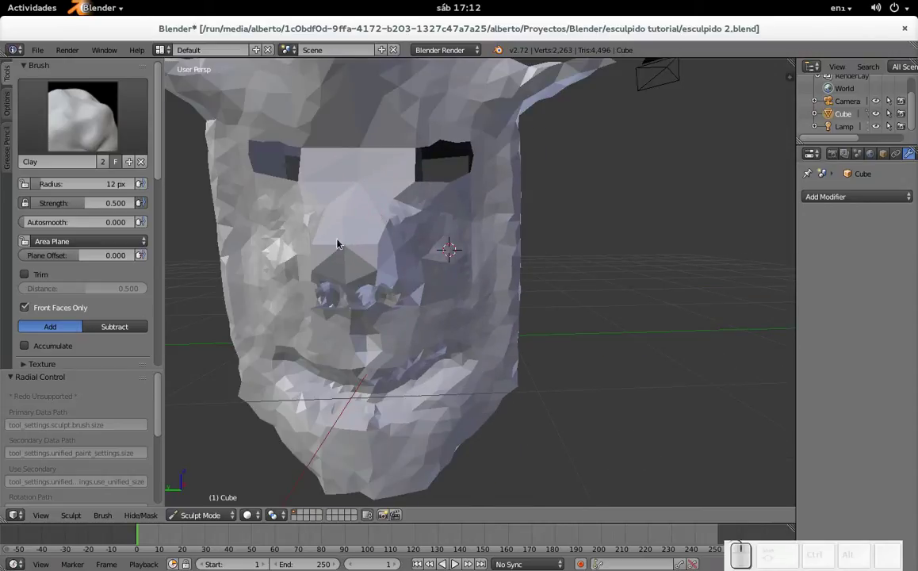
pyautogui.moveTo(352, 267); pyautogui.dragTo(366, 314)
pyautogui.moveTo(368, 326); pyautogui.dragTo(328, 288)
pyautogui.moveTo(305, 333); pyautogui.dragTo(389, 342)
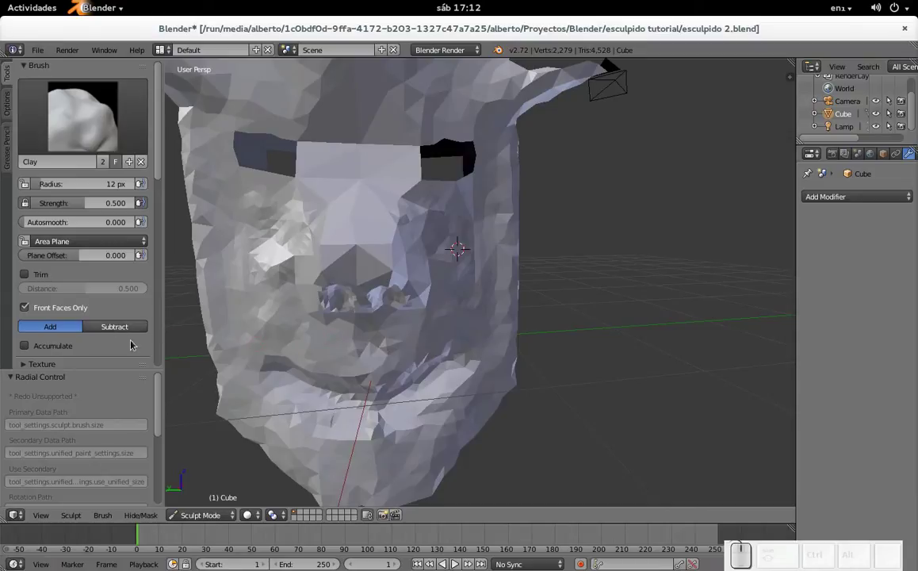
# - Enlarge the Clay brush and test a dab on the face, undoing it
pyautogui.press('f')
pyautogui.click(368, 336)
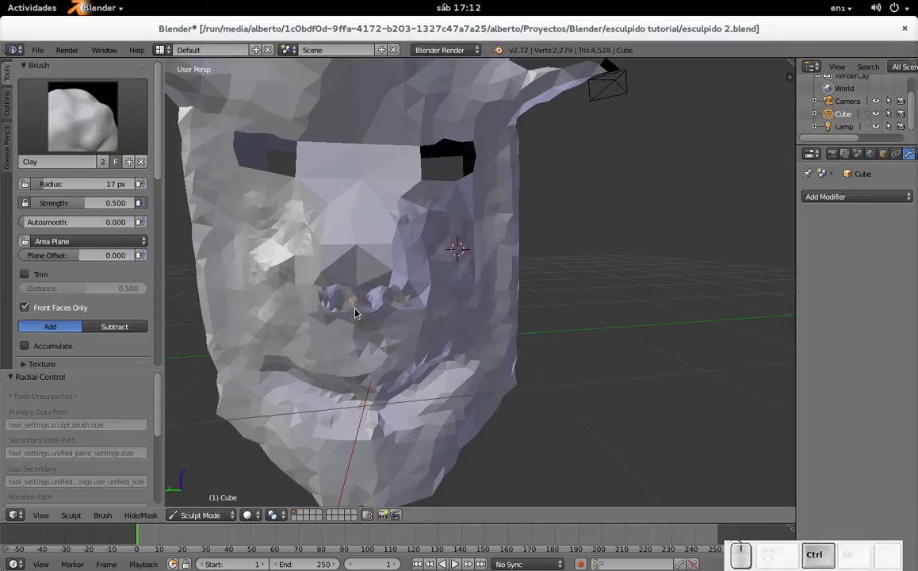
pyautogui.click(360, 304)
pyautogui.press('ctrl+z')
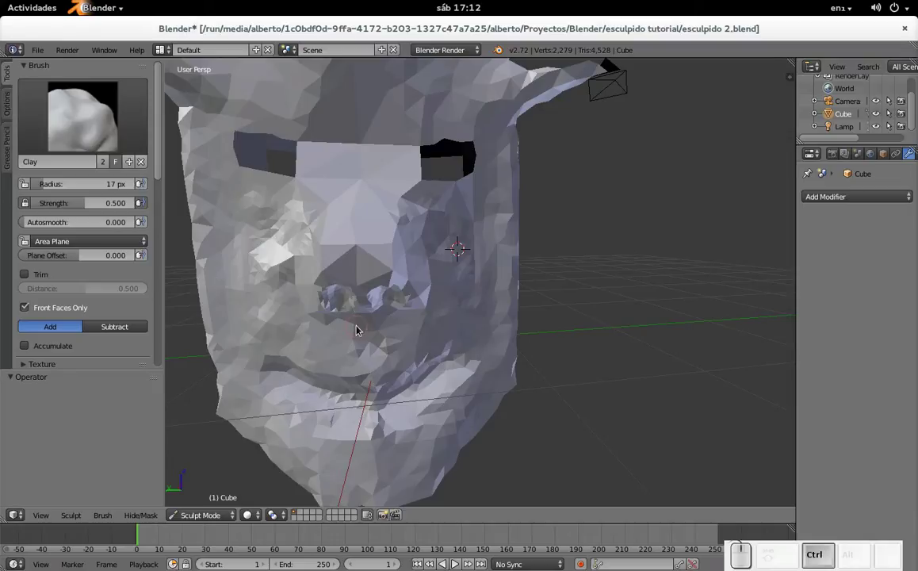
# - Add clay strokes and dabs on the cheek beside the nose
pyautogui.moveTo(360, 328); pyautogui.dragTo(370, 344)
pyautogui.press('ctrl+z')
pyautogui.moveTo(357, 341); pyautogui.dragTo(357, 327)
pyautogui.click(357, 329)
pyautogui.click(367, 331)
pyautogui.click(355, 332)
pyautogui.click(359, 327)
# - Dab clay around the nostrils, zoomed in on the nose
pyautogui.scroll(-3)
pyautogui.moveTo(403, 315); pyautogui.dragTo(418, 326)
pyautogui.click(425, 311)
pyautogui.press('ctrl+z')
pyautogui.click(422, 310)
pyautogui.scroll(3)
# - Dab more clay onto the other cheek and below the nose
pyautogui.click(324, 316)
pyautogui.click(317, 333)
pyautogui.click(319, 334)
pyautogui.click(323, 320)
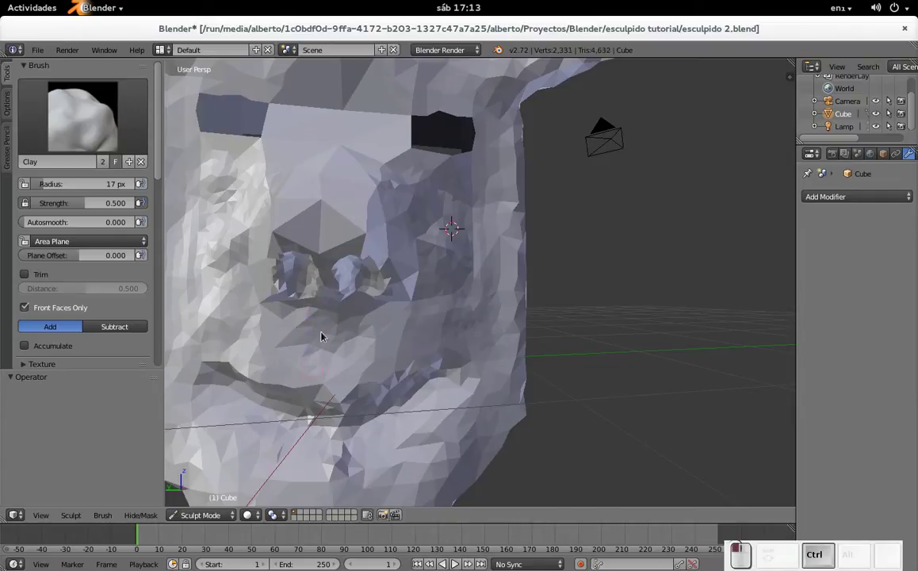
pyautogui.click(325, 319)
pyautogui.moveTo(294, 323); pyautogui.dragTo(310, 325)
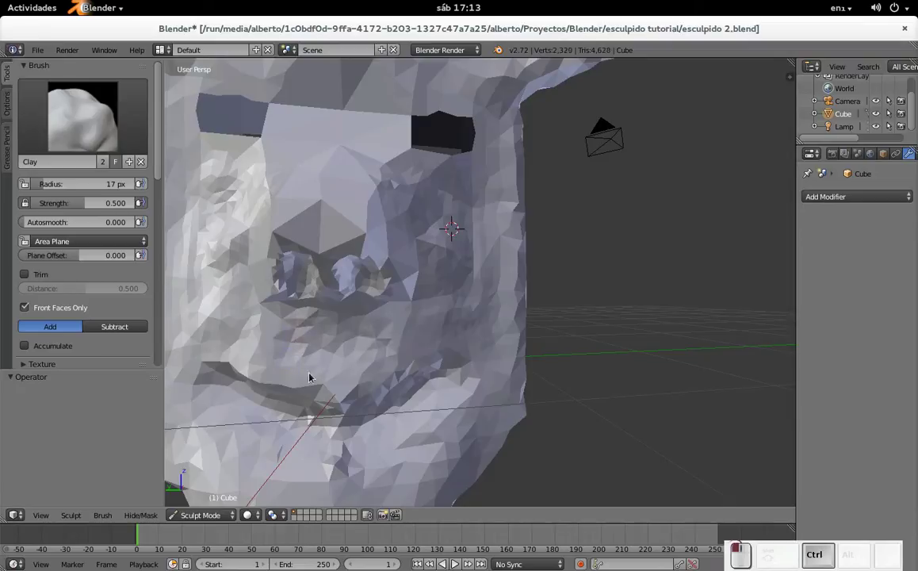
pyautogui.click(322, 357)
# - Orbit around the mask to inspect it, add a few strokes from the side, and return to the front view
pyautogui.scroll(-3)
pyautogui.middleClick(427, 251)
pyautogui.scroll(3)
pyautogui.scroll(3)
pyautogui.middleClick(369, 281)
pyautogui.middleClick(417, 275)
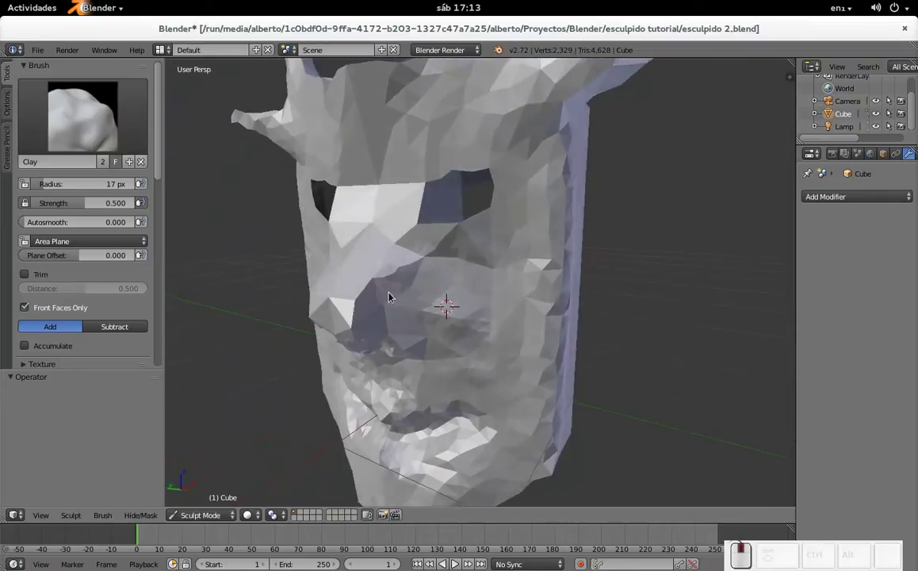
pyautogui.middleClick(393, 305)
pyautogui.scroll(-3)
pyautogui.middleClick(419, 294)
pyautogui.middleClick(424, 288)
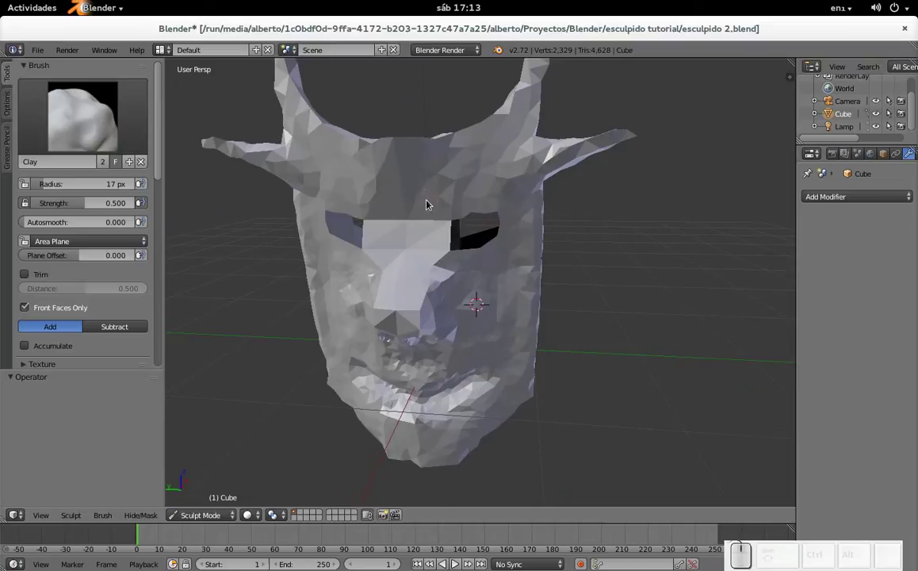
pyautogui.moveTo(425, 206); pyautogui.dragTo(442, 291)
pyautogui.moveTo(432, 302); pyautogui.dragTo(436, 239)
pyautogui.click(435, 266)
pyautogui.scroll(3)
pyautogui.middleClick(418, 219)
pyautogui.middleClick(391, 181)
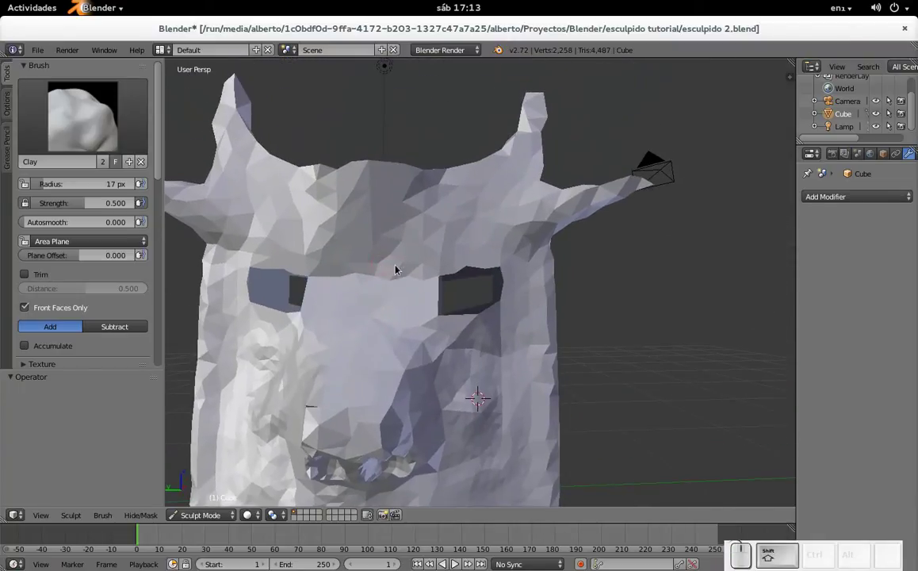
# - Sculpt a wrinkled ridge back and forth across the brow with a larger Clay brush
pyautogui.moveTo(398, 268); pyautogui.dragTo(428, 267)
pyautogui.press('f')
pyautogui.click(434, 269)
pyautogui.moveTo(412, 264); pyautogui.dragTo(516, 229)
pyautogui.moveTo(505, 234); pyautogui.dragTo(404, 275)
pyautogui.moveTo(408, 275); pyautogui.dragTo(515, 222)
pyautogui.moveTo(485, 237); pyautogui.dragTo(400, 271)
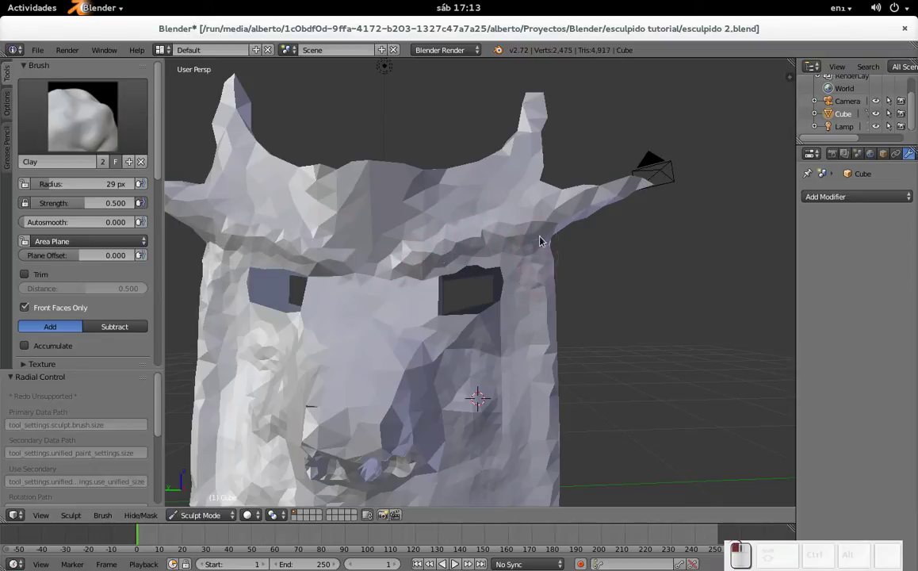
# - Add further wrinkles and dabs along the brow and down toward the nose
pyautogui.click(529, 287)
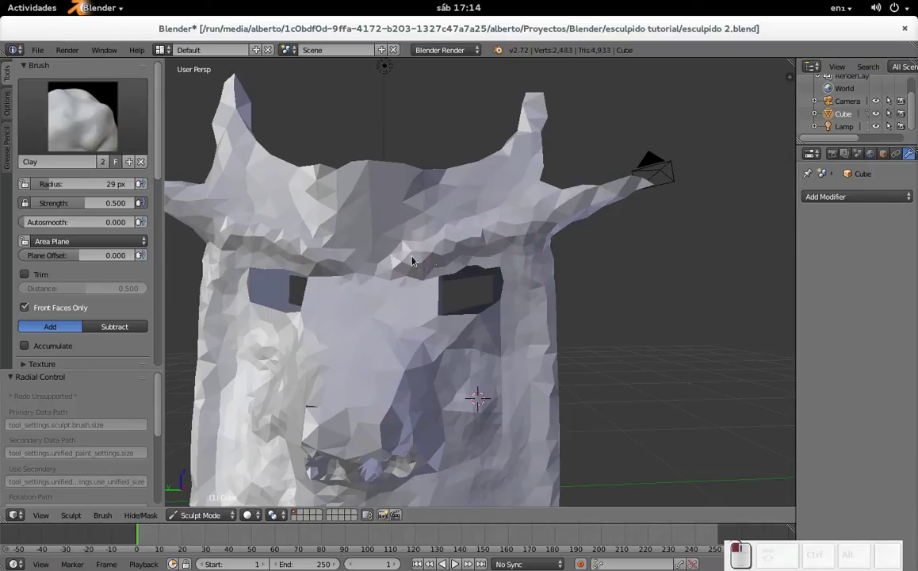
pyautogui.scroll(-3)
pyautogui.moveTo(409, 283); pyautogui.dragTo(409, 297)
pyautogui.scroll(3)
pyautogui.click(425, 275)
pyautogui.moveTo(423, 288); pyautogui.dragTo(449, 285)
pyautogui.click(448, 297)
pyautogui.click(439, 292)
pyautogui.click(440, 305)
pyautogui.click(447, 310)
pyautogui.click(470, 319)
# - Press dents and carve nostrils into the nose, deepening them underneath
pyautogui.click(497, 324)
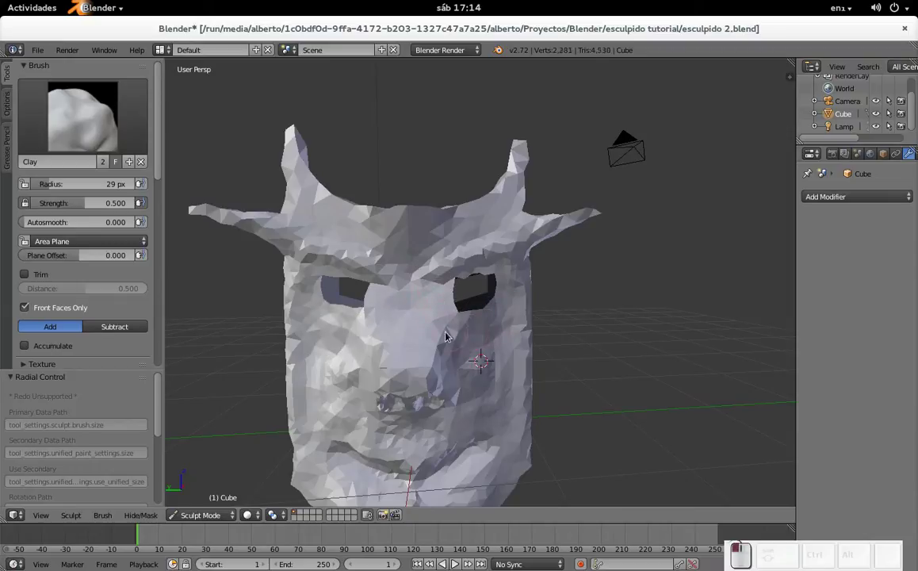
pyautogui.click(419, 316)
pyautogui.moveTo(434, 289); pyautogui.dragTo(516, 239)
pyautogui.moveTo(509, 247); pyautogui.dragTo(516, 240)
pyautogui.scroll(-3)
pyautogui.scroll(-3)
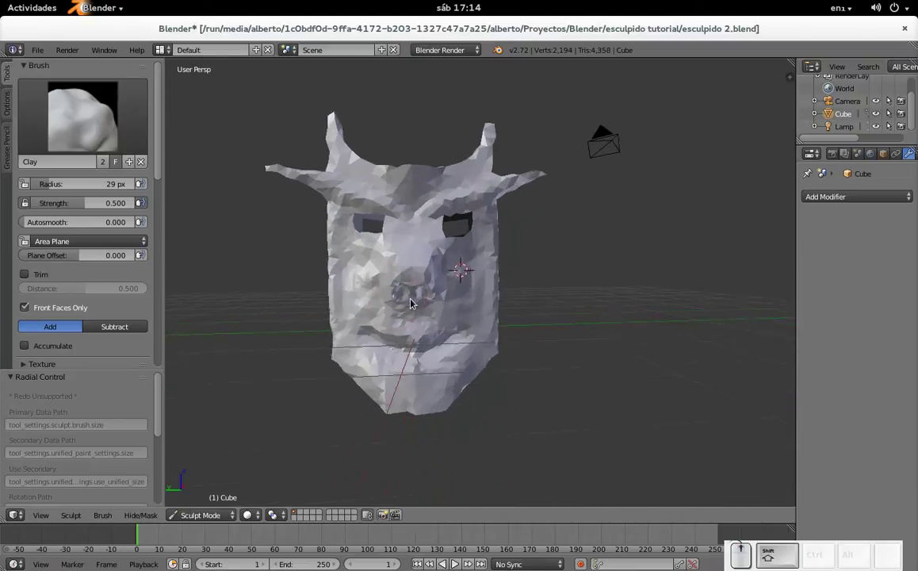
pyautogui.moveTo(346, 244); pyautogui.dragTo(344, 237)
pyautogui.moveTo(398, 273); pyautogui.dragTo(417, 204)
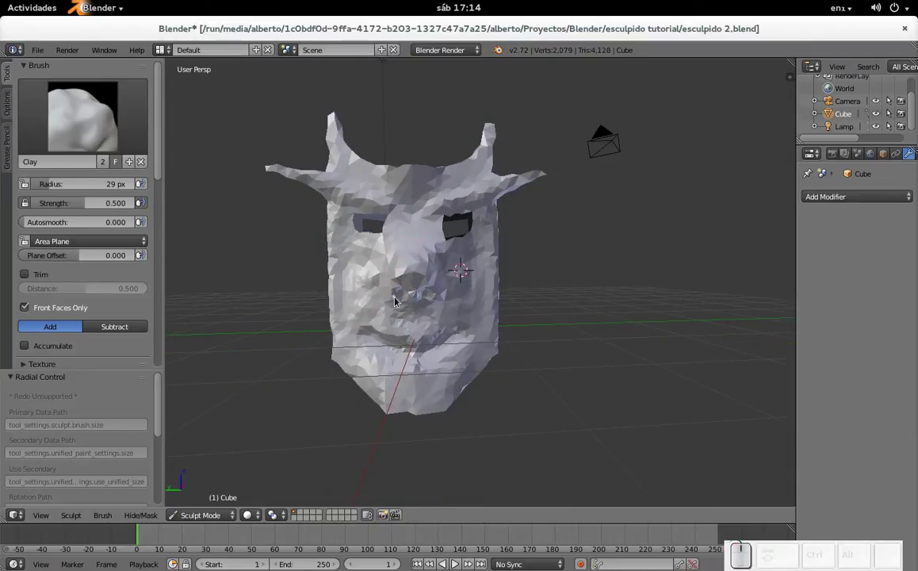
# - Shrink the Clay brush to 22 px and refine the nose area with small strokes
pyautogui.press('f')
pyautogui.click(377, 317)
pyautogui.moveTo(370, 272); pyautogui.dragTo(353, 277)
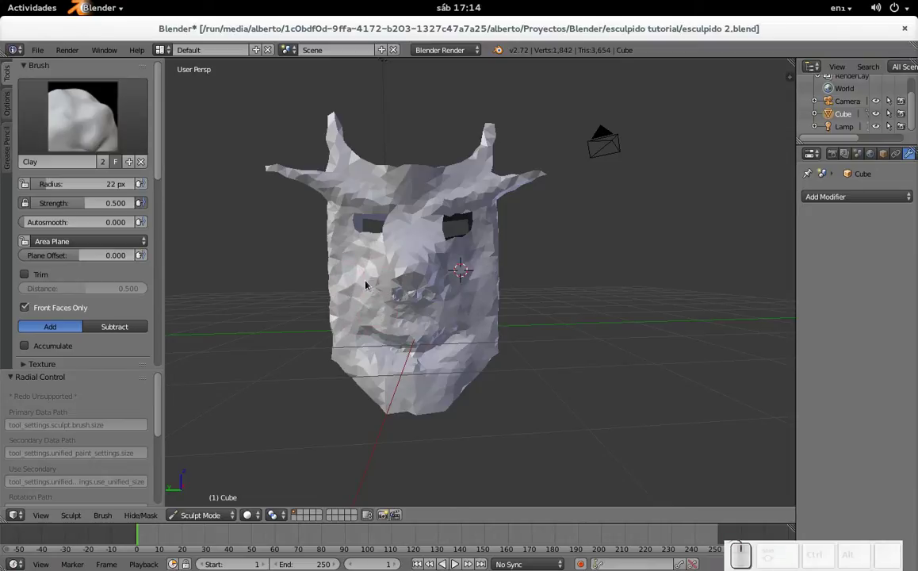
pyautogui.scroll(-3)
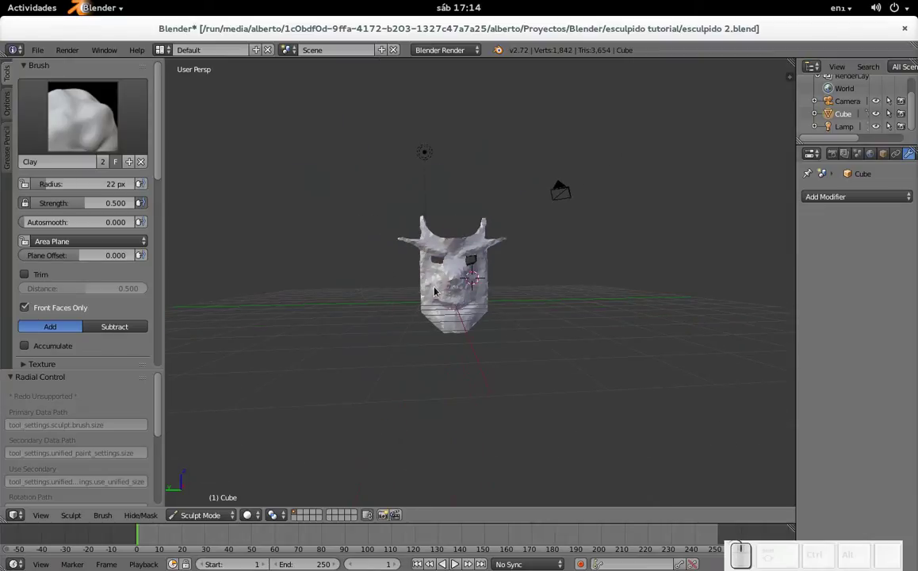
pyautogui.click(435, 285)
pyautogui.press('ctrl+z')
pyautogui.scroll(3)
pyautogui.moveTo(351, 276); pyautogui.dragTo(377, 314)
pyautogui.click(398, 318)
# - Add finer clay detail along the upper lip and lower face
pyautogui.scroll(-3)
pyautogui.scroll(-3)
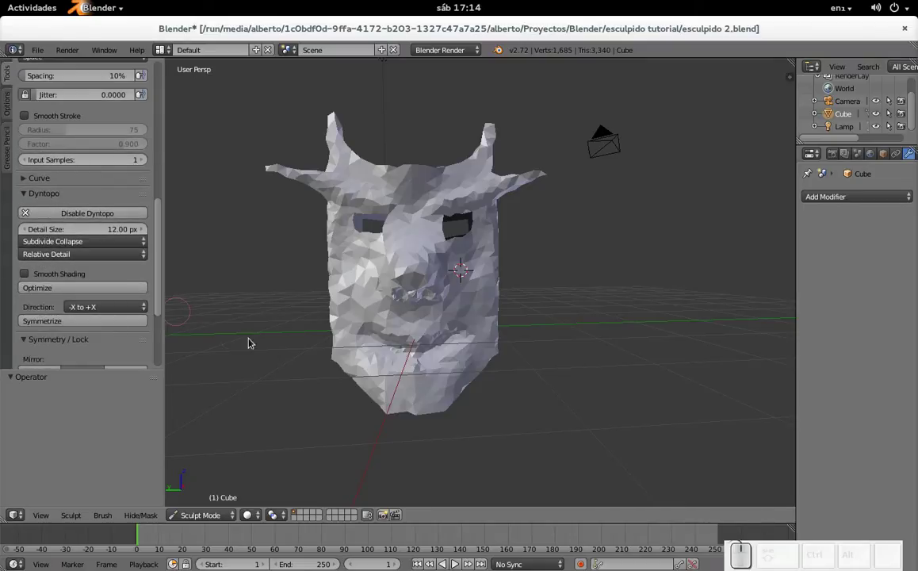
pyautogui.click(389, 370)
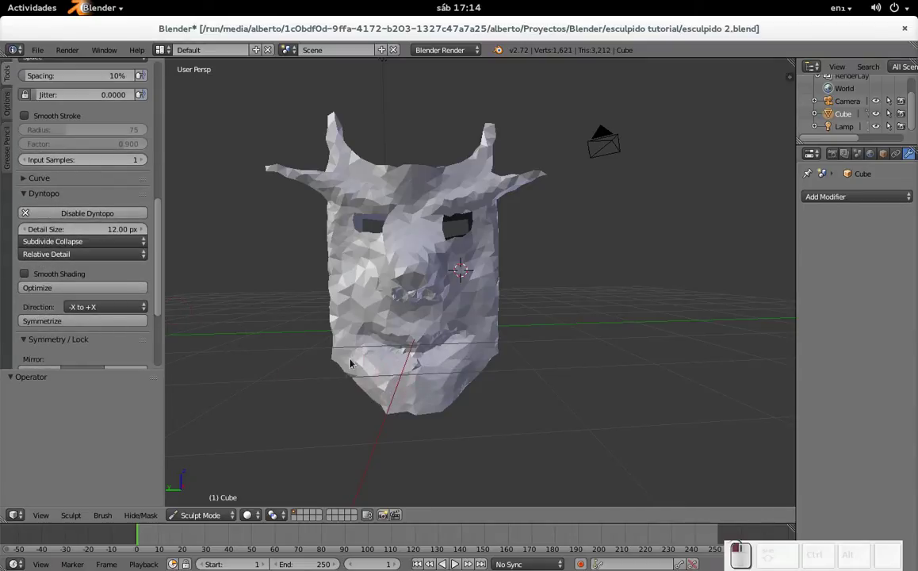
pyautogui.click(348, 368)
pyautogui.click(338, 359)
pyautogui.moveTo(360, 363); pyautogui.dragTo(443, 396)
pyautogui.click(440, 411)
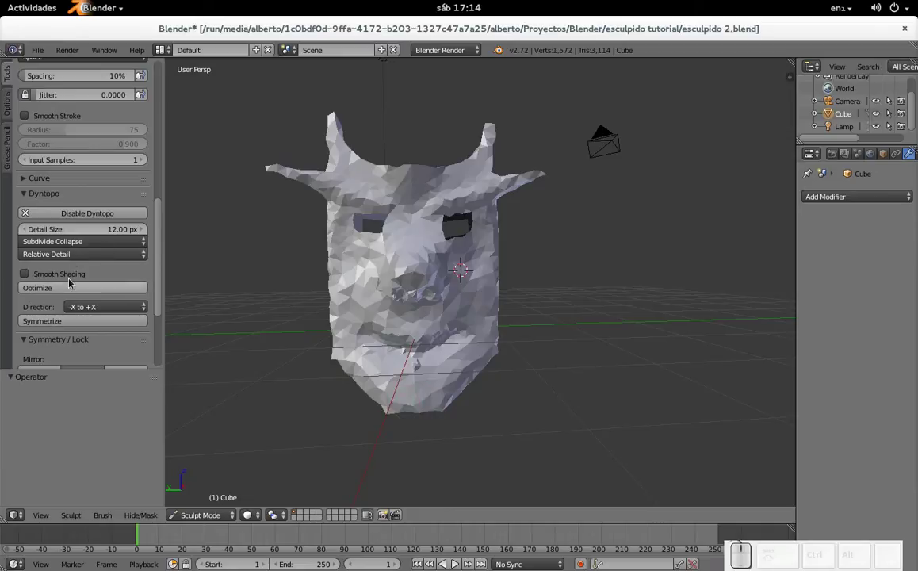
# - Turn on Smooth Shading in Dyntopo and sculpt clay strokes over the brow and face
pyautogui.click(70, 274)
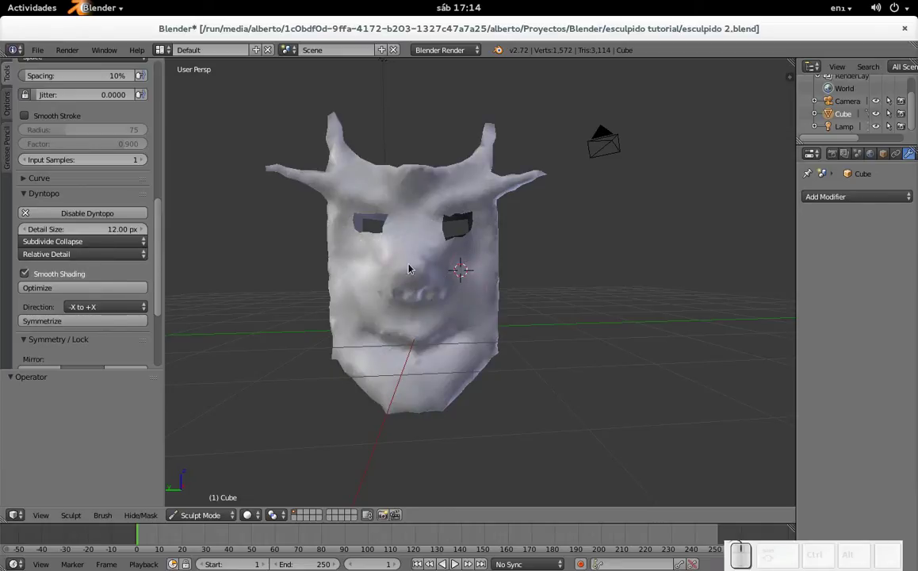
pyautogui.middleClick(426, 259)
pyautogui.moveTo(364, 267); pyautogui.dragTo(363, 139)
pyautogui.moveTo(357, 155); pyautogui.dragTo(380, 161)
pyautogui.click(387, 153)
pyautogui.moveTo(397, 146); pyautogui.dragTo(390, 150)
pyautogui.moveTo(384, 170); pyautogui.dragTo(366, 162)
pyautogui.moveTo(367, 155); pyautogui.dragTo(494, 230)
pyautogui.click(476, 236)
pyautogui.moveTo(449, 230); pyautogui.dragTo(480, 258)
pyautogui.moveTo(477, 270); pyautogui.dragTo(372, 374)
# - Add a few more face strokes from another angle and bring up the brush collection to choose Grab
pyautogui.scroll(-3)
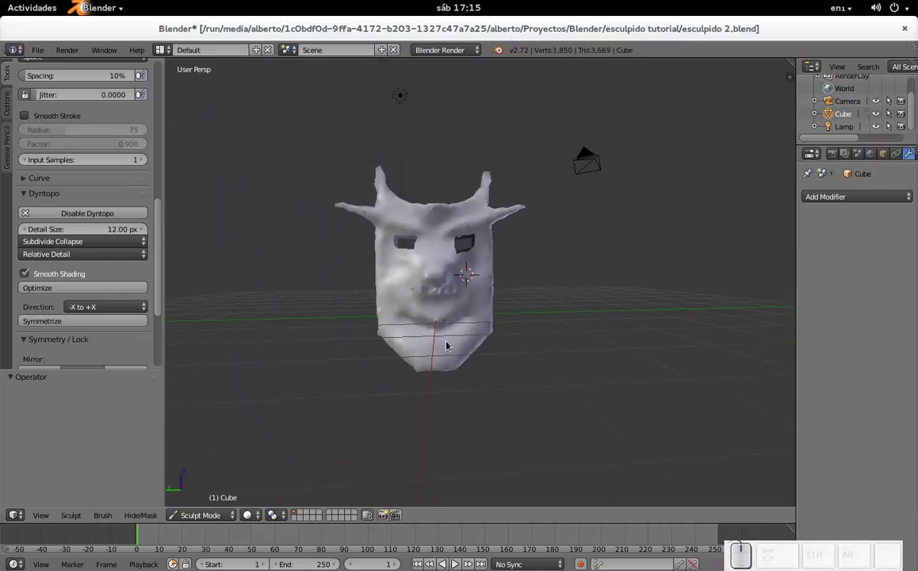
pyautogui.moveTo(457, 347); pyautogui.dragTo(472, 229)
pyautogui.scroll(3)
pyautogui.middleClick(466, 181)
pyautogui.moveTo(399, 174); pyautogui.dragTo(366, 290)
pyautogui.moveTo(368, 289); pyautogui.dragTo(163, 200)
pyautogui.scroll(3)
pyautogui.scroll(3)
pyautogui.click(84, 140)
# - With the Grab brush, pull the horn tips outward from the mask
pyautogui.click(426, 199)
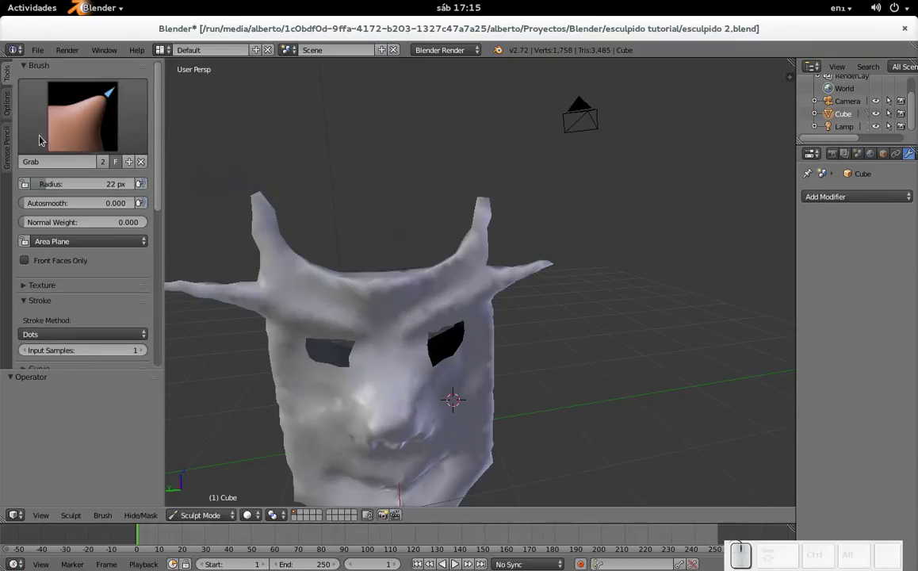
pyautogui.moveTo(478, 247); pyautogui.dragTo(436, 234)
pyautogui.rightClick(436, 234)
pyautogui.scroll(-3)
pyautogui.scroll(-3)
pyautogui.moveTo(501, 275); pyautogui.dragTo(513, 279)
pyautogui.press('ctrl+z')
pyautogui.moveTo(528, 260); pyautogui.dragTo(457, 282)
# - Stretch both horns longer and more pointed, checking from several angles
pyautogui.scroll(3)
pyautogui.middleClick(423, 297)
pyautogui.scroll(3)
pyautogui.scroll(-3)
pyautogui.moveTo(407, 257); pyautogui.dragTo(336, 237)
pyautogui.moveTo(354, 241); pyautogui.dragTo(469, 305)
pyautogui.scroll(-3)
pyautogui.moveTo(451, 323); pyautogui.dragTo(491, 263)
pyautogui.scroll(3)
pyautogui.scroll(-3)
pyautogui.moveTo(524, 254); pyautogui.dragTo(528, 240)
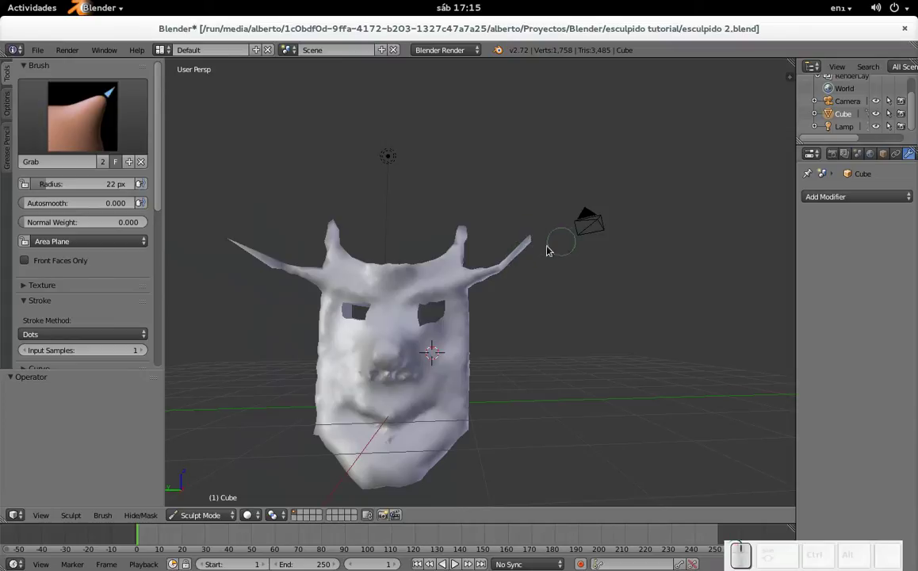
# - Review the lengthened horns around the mask and bring the brush gallery back up
pyautogui.scroll(-3)
pyautogui.click(412, 296)
pyautogui.scroll(3)
pyautogui.scroll(-3)
pyautogui.scroll(-3)
pyautogui.scroll(-3)
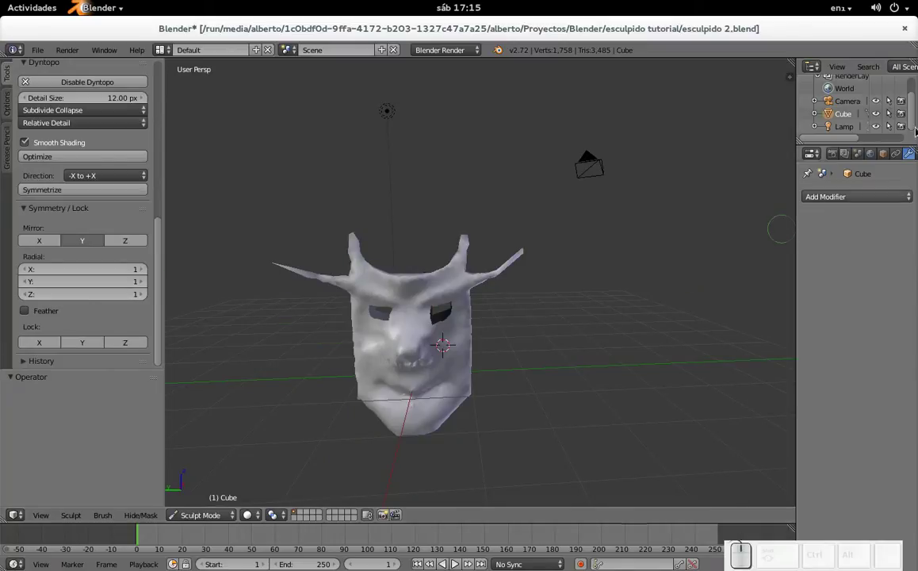
pyautogui.click(883, 202)
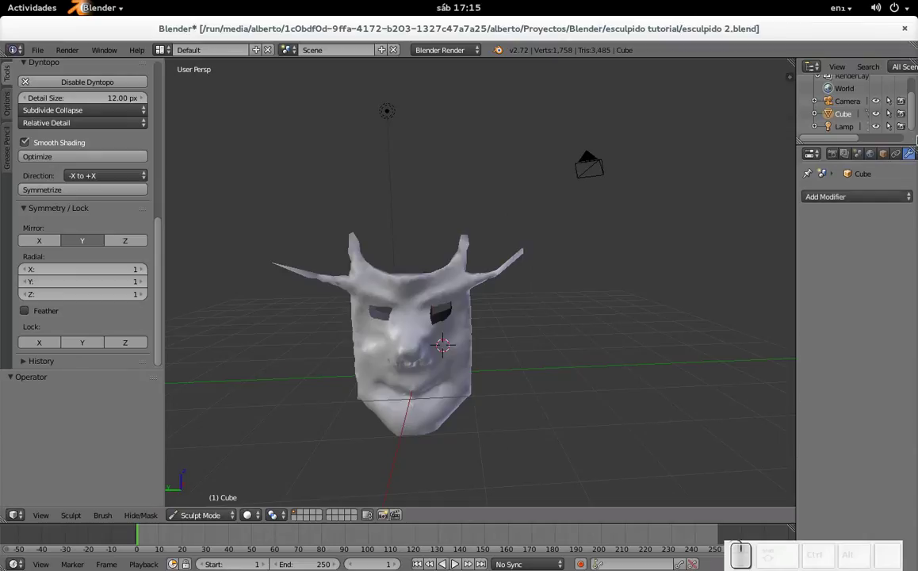
pyautogui.scroll(3)
pyautogui.scroll(-3)
pyautogui.scroll(3)
pyautogui.scroll(3)
# - Choose the SculptDraw brush with Add/Subtract direction and draw first wrinkle strokes by the eye
pyautogui.click(91, 131)
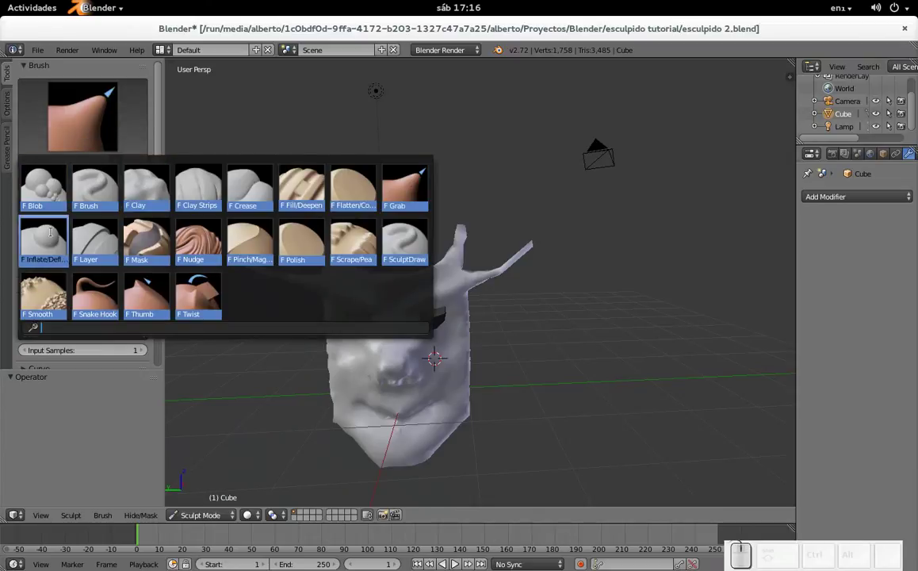
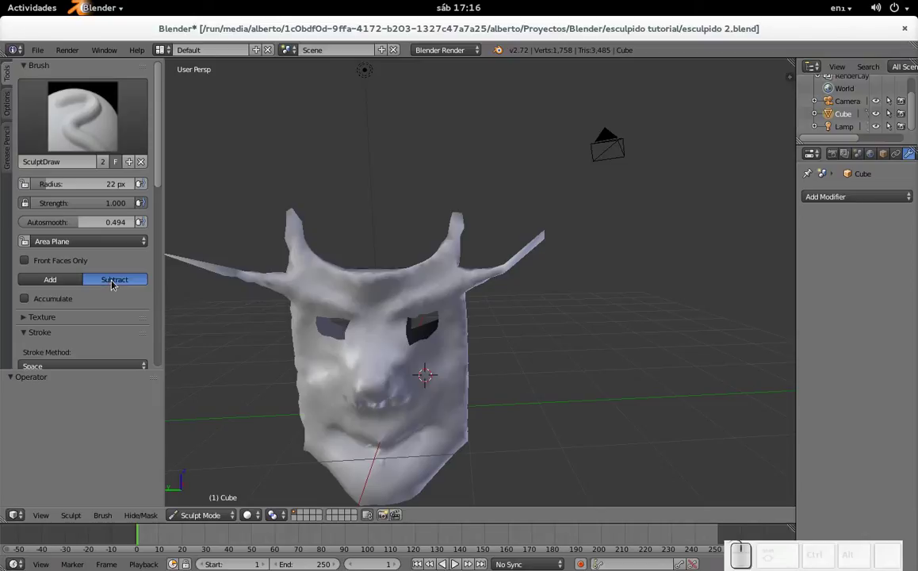
pyautogui.click(65, 282)
pyautogui.scroll(3)
pyautogui.moveTo(331, 332); pyautogui.dragTo(389, 312)
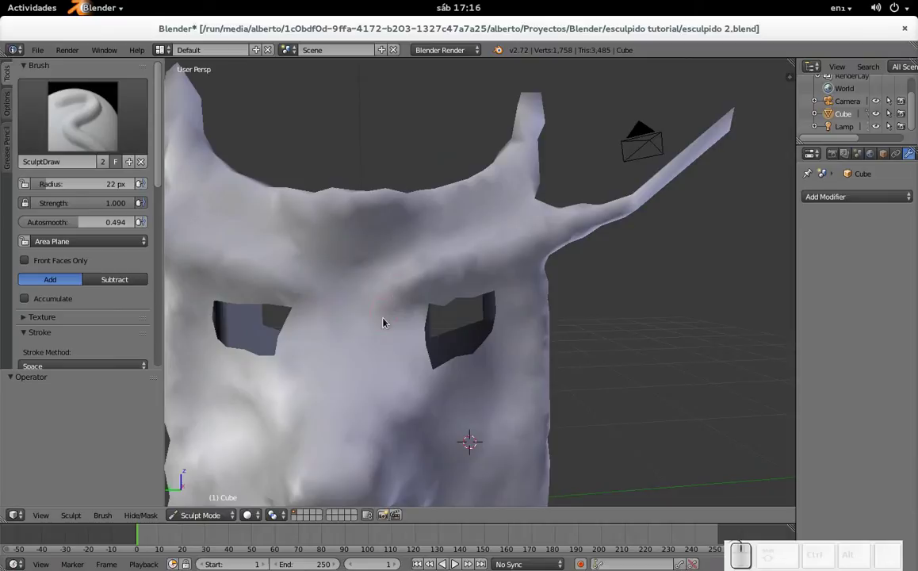
pyautogui.moveTo(391, 295); pyautogui.dragTo(384, 277)
pyautogui.moveTo(382, 281); pyautogui.dragTo(362, 369)
# - Move in close to the eye hole and resize the draw brush for fine strokes
pyautogui.scroll(-3)
pyautogui.middleClick(417, 318)
pyautogui.scroll(3)
pyautogui.scroll(3)
pyautogui.middleClick(332, 329)
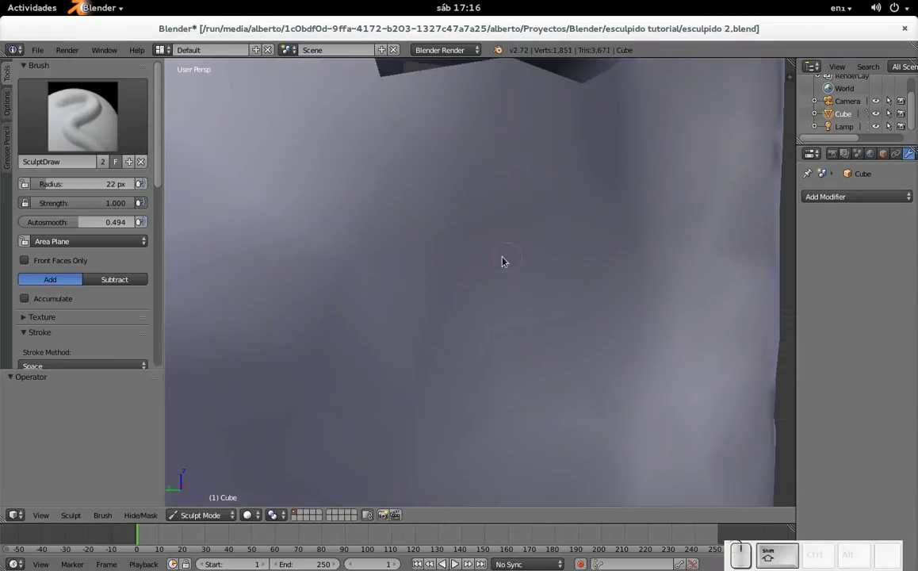
pyautogui.scroll(-3)
pyautogui.middleClick(533, 256)
pyautogui.scroll(-3)
pyautogui.press('f')
# - Draw a set of thin wrinkle grooves radiating around the eye hole
pyautogui.click(446, 323)
pyautogui.moveTo(362, 322); pyautogui.dragTo(530, 248)
pyautogui.moveTo(533, 246); pyautogui.dragTo(378, 345)
pyautogui.moveTo(402, 353); pyautogui.dragTo(516, 270)
pyautogui.moveTo(488, 282); pyautogui.dragTo(537, 242)
pyautogui.moveTo(532, 240); pyautogui.dragTo(555, 297)
pyautogui.click(534, 299)
pyautogui.moveTo(368, 341); pyautogui.dragTo(448, 312)
pyautogui.scroll(-3)
pyautogui.scroll(3)
# - Switch to the Pinch/Magnify brush, test a crease and enlarge the brush
pyautogui.click(81, 127)
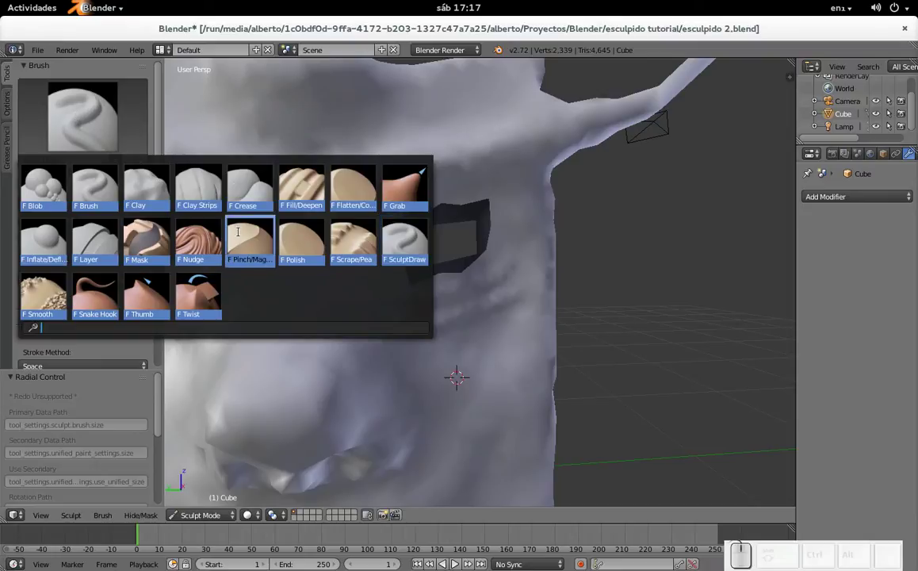
pyautogui.click(250, 244)
pyautogui.scroll(3)
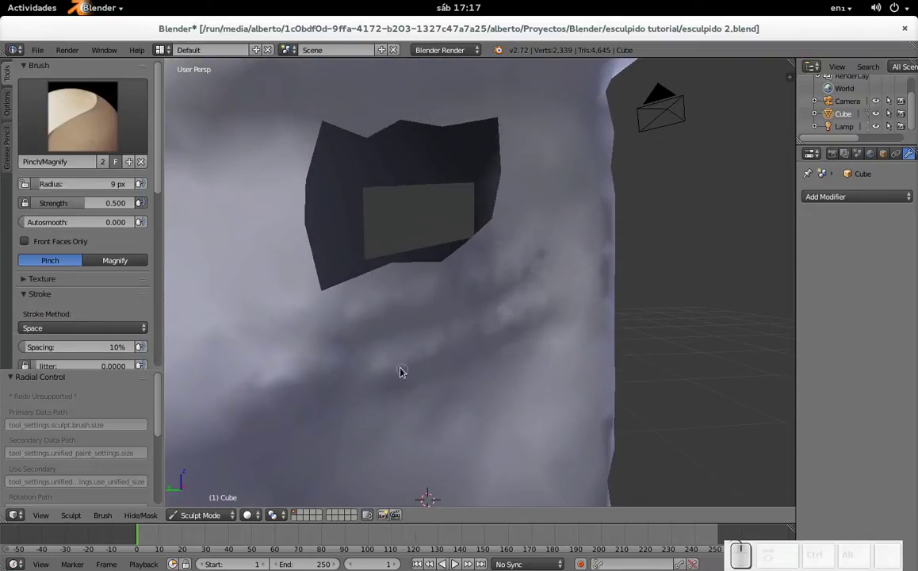
pyautogui.moveTo(414, 362); pyautogui.dragTo(390, 369)
pyautogui.press('f')
pyautogui.click(398, 371)
# - Pinch the drawn wrinkles below the eye hole into sharp creases
pyautogui.click(539, 310)
pyautogui.moveTo(539, 308); pyautogui.dragTo(369, 331)
pyautogui.moveTo(358, 305); pyautogui.dragTo(528, 259)
pyautogui.moveTo(528, 262); pyautogui.dragTo(347, 324)
pyautogui.moveTo(387, 312); pyautogui.dragTo(367, 384)
pyautogui.moveTo(386, 378); pyautogui.dragTo(350, 381)
pyautogui.moveTo(358, 376); pyautogui.dragTo(336, 315)
pyautogui.moveTo(349, 319); pyautogui.dragTo(376, 361)
pyautogui.click(376, 368)
pyautogui.click(265, 382)
pyautogui.click(264, 379)
pyautogui.moveTo(279, 384); pyautogui.dragTo(259, 379)
pyautogui.moveTo(290, 325); pyautogui.dragTo(351, 355)
pyautogui.moveTo(274, 377); pyautogui.dragTo(338, 317)
pyautogui.click(334, 324)
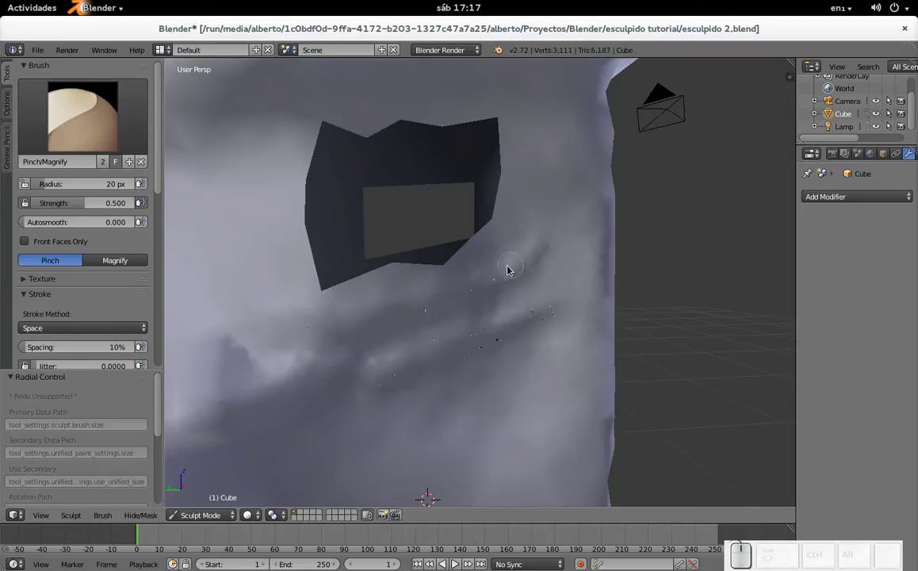
# - Run long pinch strokes across the eye area, adjust the brush strength and undo a stray stroke
pyautogui.scroll(-3)
pyautogui.scroll(-3)
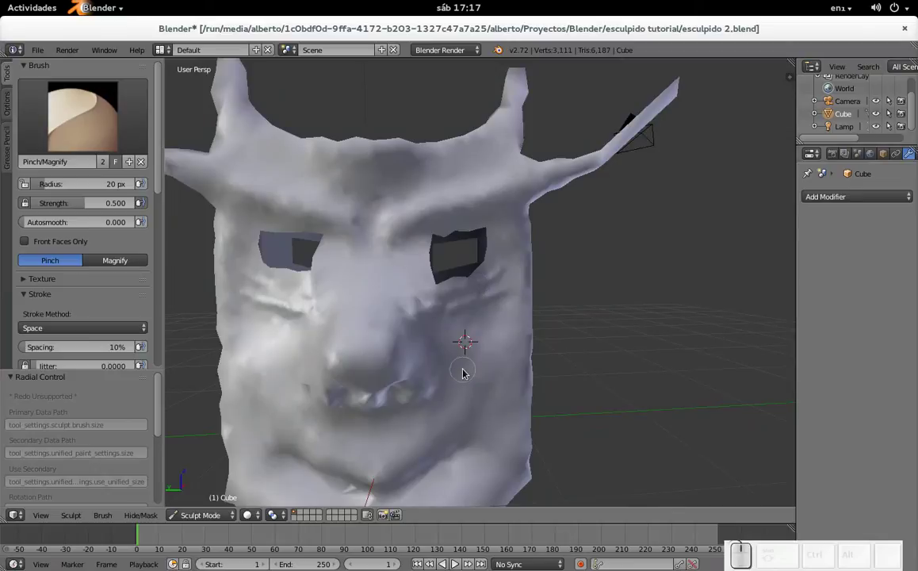
pyautogui.scroll(3)
pyautogui.scroll(3)
pyautogui.moveTo(557, 246); pyautogui.dragTo(303, 403)
pyautogui.moveTo(292, 413); pyautogui.dragTo(557, 263)
pyautogui.moveTo(504, 275); pyautogui.dragTo(320, 325)
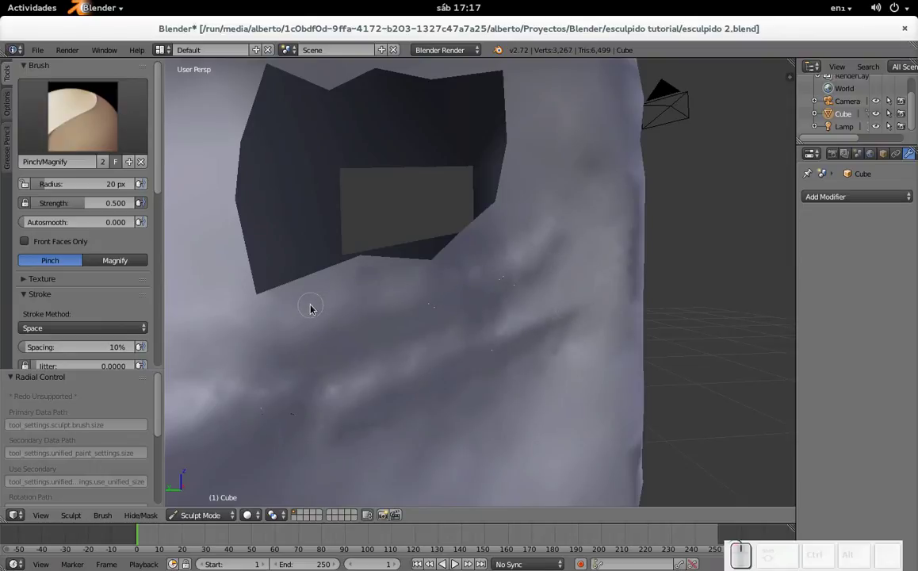
pyautogui.scroll(-3)
pyautogui.moveTo(88, 204); pyautogui.dragTo(130, 202)
pyautogui.moveTo(363, 317); pyautogui.dragTo(446, 298)
pyautogui.press('ctrl+z')
pyautogui.scroll(3)
pyautogui.scroll(-3)
# - Re-crease the wrinkles and spot-pinch along them to tighten the folds
pyautogui.moveTo(546, 249); pyautogui.dragTo(360, 412)
pyautogui.moveTo(366, 404); pyautogui.dragTo(575, 317)
pyautogui.moveTo(566, 321); pyautogui.dragTo(354, 394)
pyautogui.moveTo(370, 383); pyautogui.dragTo(354, 403)
pyautogui.click(383, 388)
pyautogui.click(254, 404)
pyautogui.click(295, 399)
pyautogui.moveTo(309, 405); pyautogui.dragTo(248, 411)
pyautogui.moveTo(242, 404); pyautogui.dragTo(275, 319)
pyautogui.click(323, 321)
pyautogui.click(283, 335)
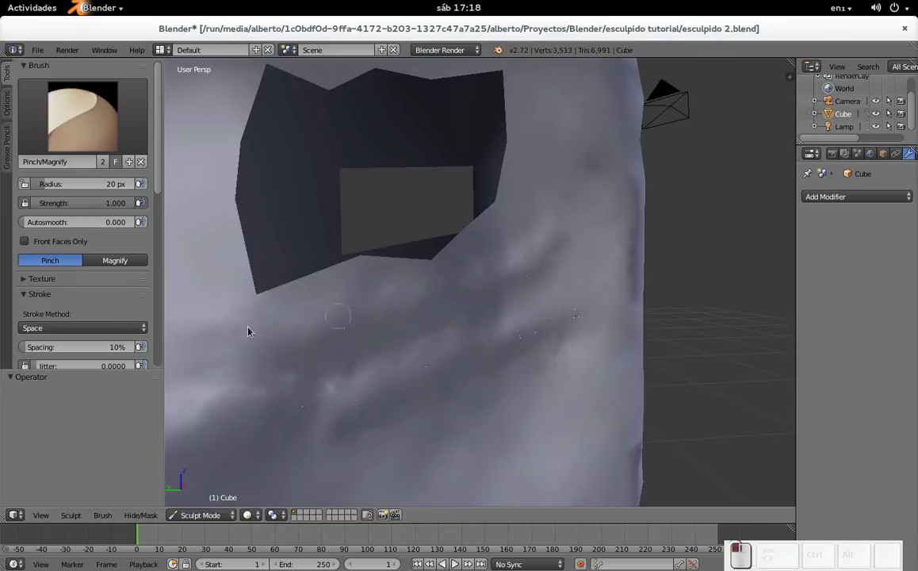
pyautogui.click(287, 326)
pyautogui.click(313, 337)
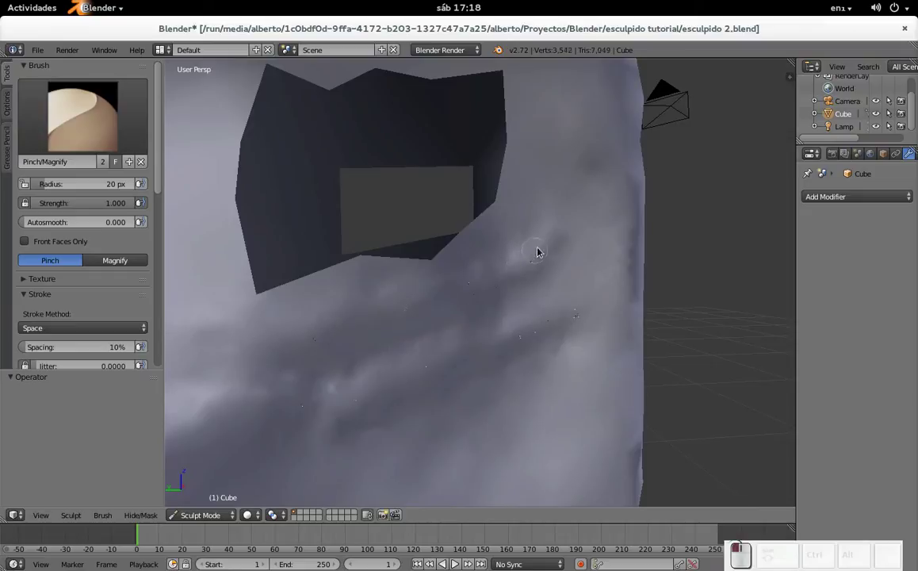
pyautogui.click(277, 334)
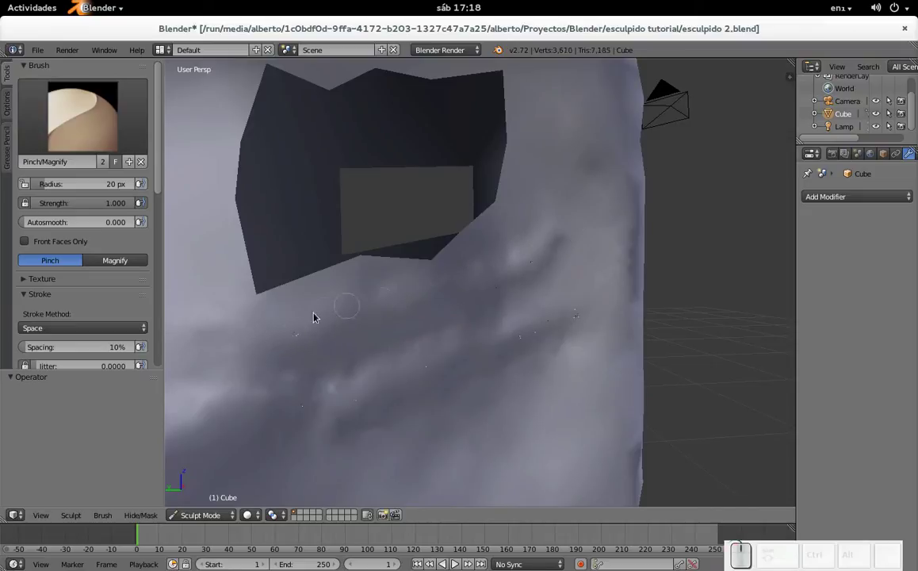
pyautogui.click(354, 324)
pyautogui.click(363, 323)
pyautogui.click(472, 295)
pyautogui.click(448, 303)
# - Orbit and zoom around the mask to inspect the tightened creases
pyautogui.scroll(-3)
pyautogui.scroll(-3)
pyautogui.scroll(3)
pyautogui.scroll(-3)
pyautogui.scroll(3)
pyautogui.scroll(-3)
pyautogui.middleClick(414, 338)
pyautogui.scroll(3)
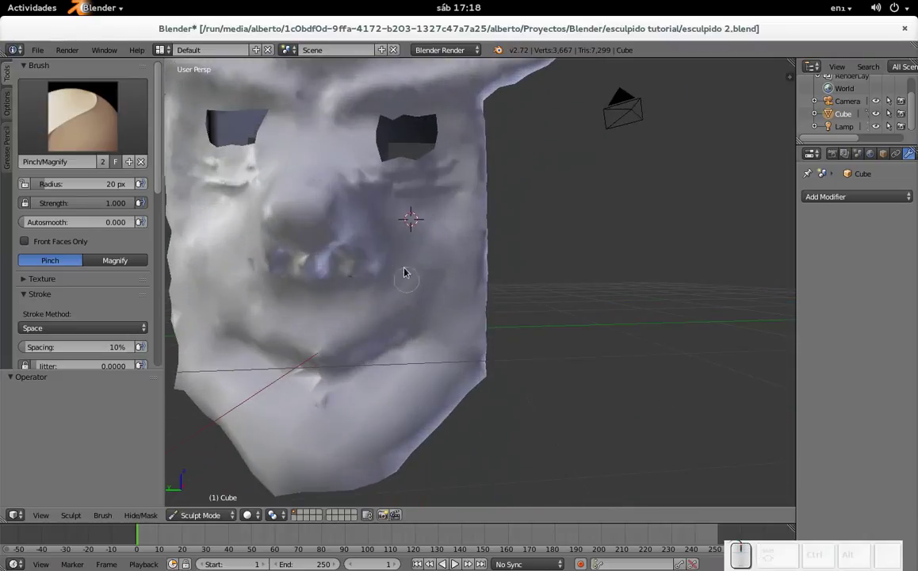
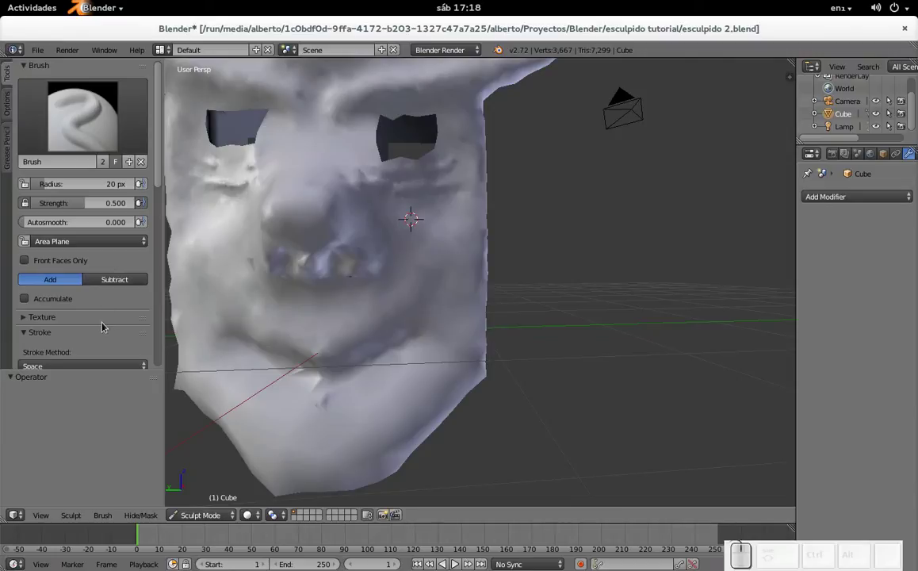
# - Shrink the sculpt brush radius to 11 px and lay a few strokes beside the nose, undoing one
pyautogui.scroll(3)
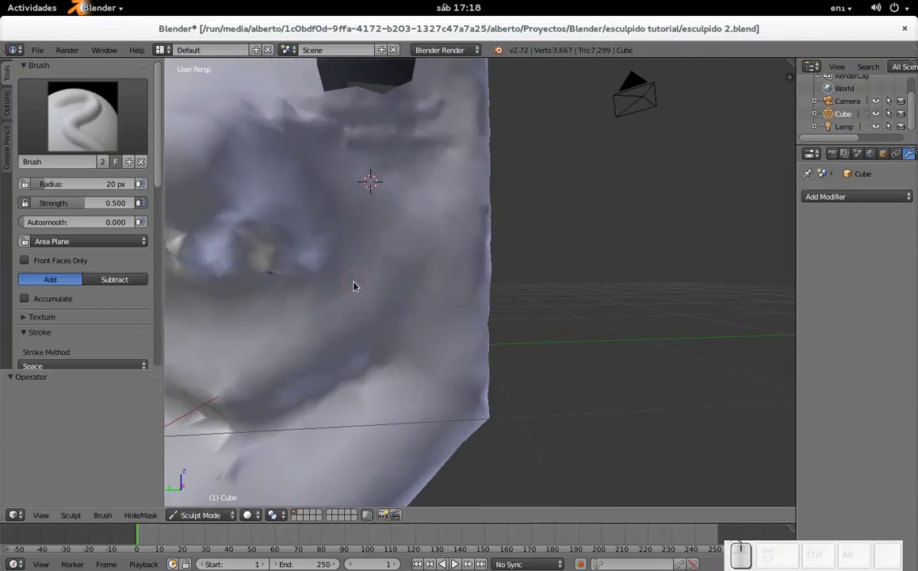
pyautogui.press('f')
pyautogui.click(351, 284)
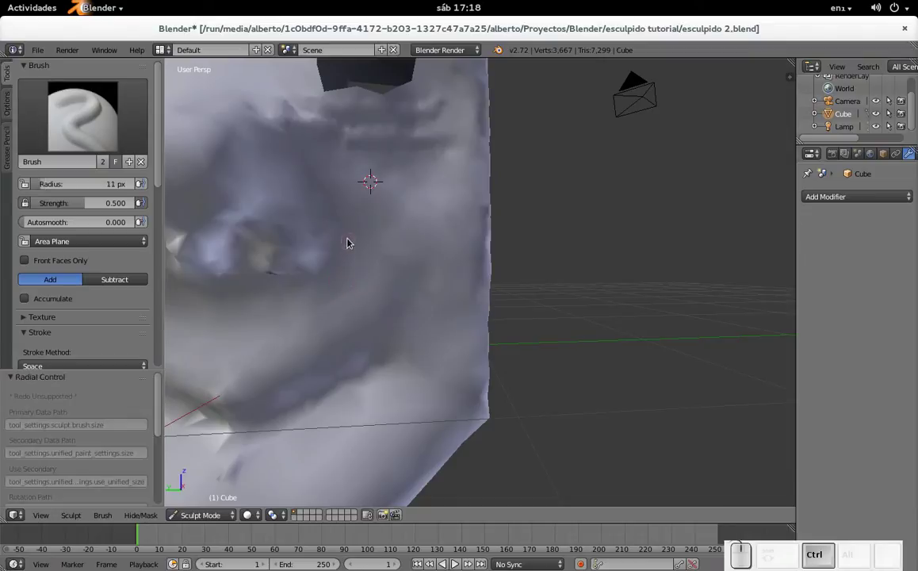
pyautogui.moveTo(351, 243); pyautogui.dragTo(368, 263)
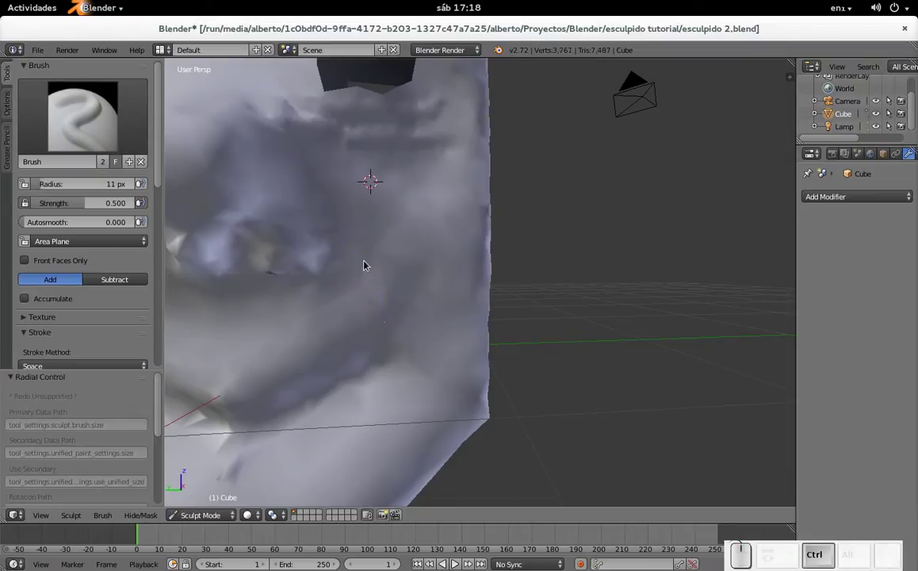
pyautogui.moveTo(356, 250); pyautogui.dragTo(346, 256)
pyautogui.moveTo(347, 252); pyautogui.dragTo(382, 271)
pyautogui.click(361, 258)
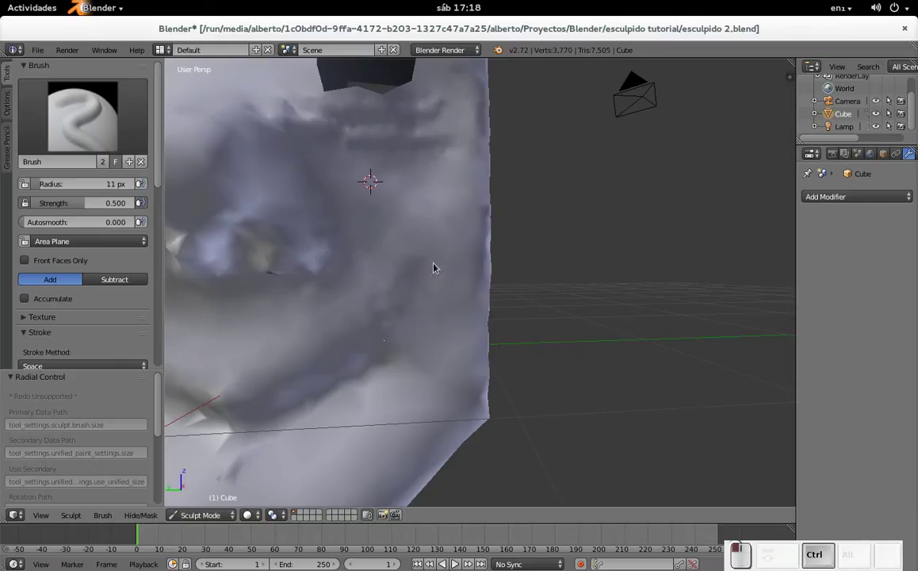
pyautogui.press('ctrl+z')
pyautogui.scroll(-3)
pyautogui.scroll(3)
# - Build up the mouth and nose area with a run of small sculpt dabs
pyautogui.click(383, 259)
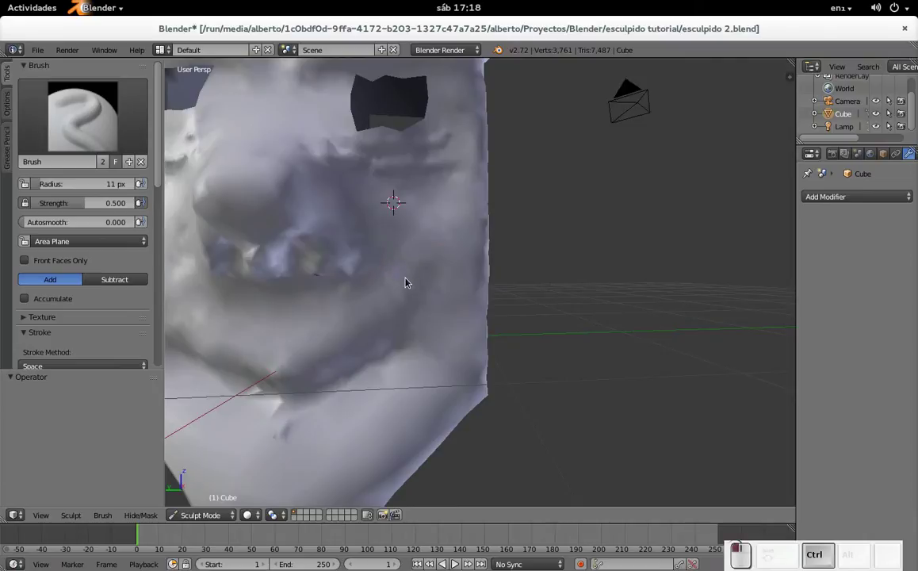
pyautogui.click(382, 237)
pyautogui.click(378, 227)
pyautogui.click(378, 232)
pyautogui.click(394, 239)
pyautogui.click(395, 237)
pyautogui.click(379, 228)
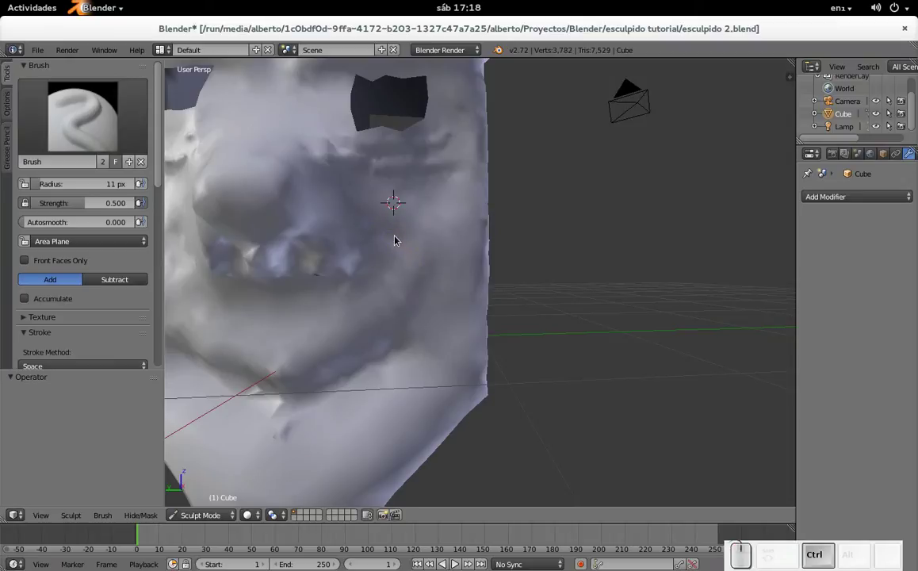
pyautogui.click(412, 250)
pyautogui.click(410, 245)
pyautogui.click(411, 252)
pyautogui.click(406, 243)
pyautogui.click(408, 246)
pyautogui.click(413, 257)
# - Add sculpt dabs across both cheeks, shifting the view between sides
pyautogui.scroll(-3)
pyautogui.middleClick(344, 275)
pyautogui.click(302, 276)
pyautogui.click(305, 276)
pyautogui.click(320, 259)
pyautogui.click(322, 261)
pyautogui.click(320, 263)
pyautogui.click(292, 299)
pyautogui.click(333, 254)
pyautogui.click(332, 256)
pyautogui.click(316, 277)
pyautogui.scroll(-3)
pyautogui.middleClick(461, 247)
pyautogui.scroll(3)
pyautogui.click(424, 268)
pyautogui.click(429, 262)
pyautogui.click(417, 295)
pyautogui.click(388, 261)
# - Add a few more dabs and a stroke across the face, then frame the whole mask in view
pyautogui.scroll(-3)
pyautogui.scroll(3)
pyautogui.middleClick(311, 304)
pyautogui.middleClick(275, 303)
pyautogui.scroll(3)
pyautogui.scroll(-3)
pyautogui.click(339, 261)
pyautogui.click(335, 266)
pyautogui.click(339, 258)
pyautogui.moveTo(292, 302); pyautogui.dragTo(302, 255)
pyautogui.scroll(-3)
pyautogui.middleClick(469, 276)
pyautogui.scroll(3)
pyautogui.scroll(3)
pyautogui.scroll(-3)
pyautogui.scroll(-3)
pyautogui.scroll(3)
pyautogui.middleClick(340, 300)
pyautogui.middleClick(358, 224)
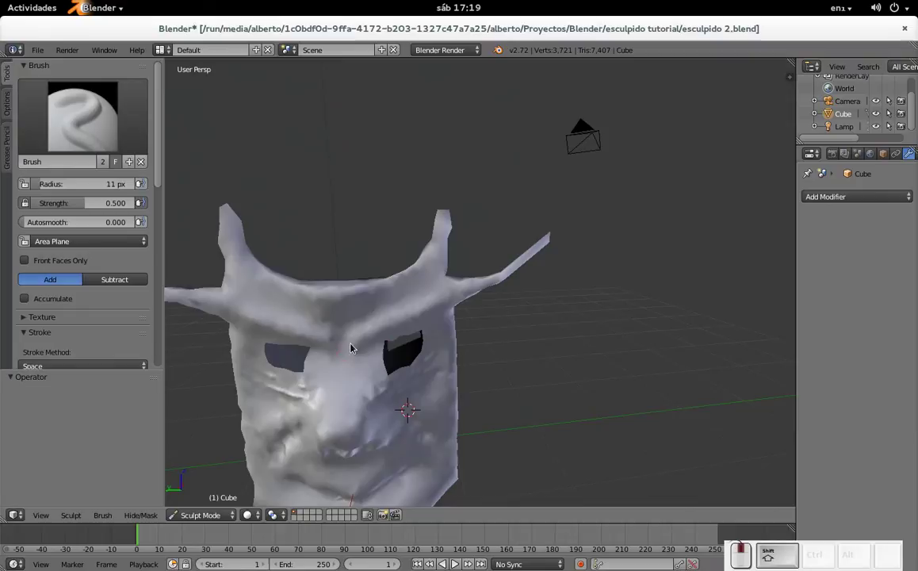
# - Grow the sculpt brush radius to 27 px and dab the front of the mask
pyautogui.moveTo(400, 289); pyautogui.dragTo(362, 342)
pyautogui.scroll(-3)
pyautogui.press('f')
pyautogui.click(337, 366)
pyautogui.middleClick(394, 356)
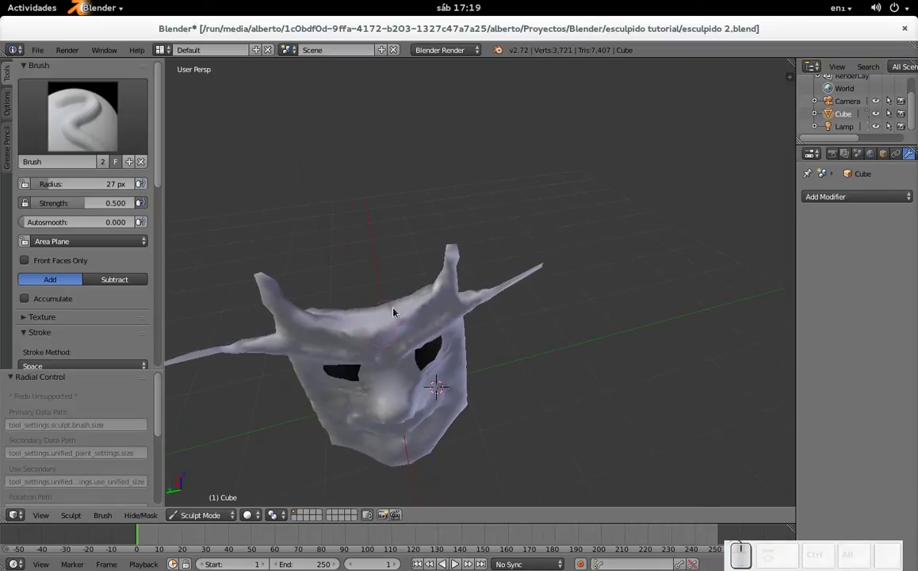
pyautogui.moveTo(404, 275); pyautogui.dragTo(352, 378)
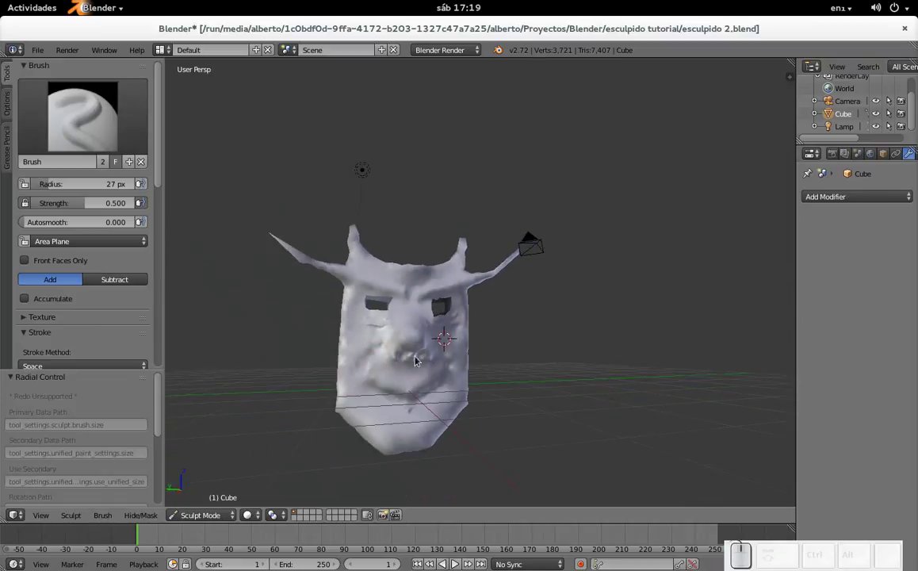
pyautogui.click(397, 331)
pyautogui.click(445, 276)
# - Sculpt a series of dabs along the underside of the mask
pyautogui.middleClick(453, 347)
pyautogui.scroll(3)
pyautogui.middleClick(398, 360)
pyautogui.moveTo(498, 311); pyautogui.dragTo(519, 304)
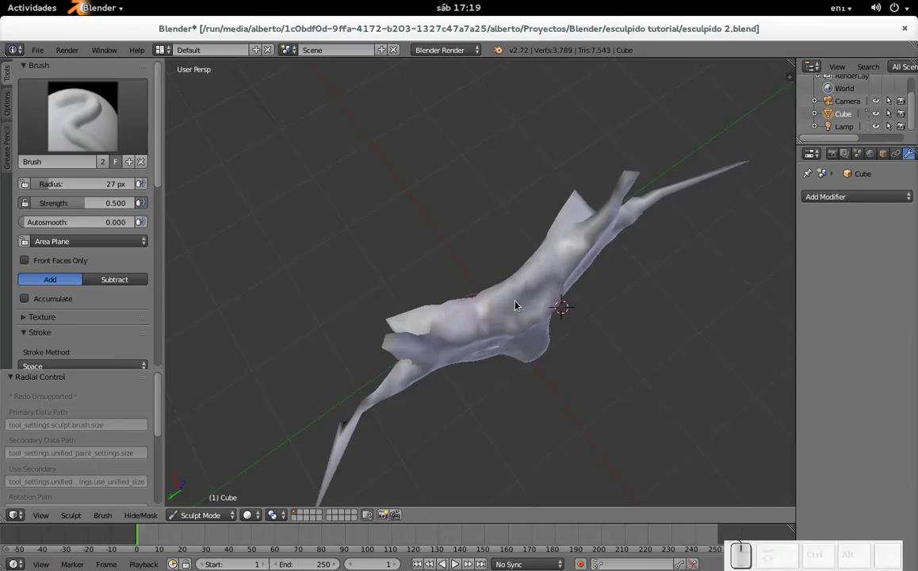
pyautogui.click(577, 212)
pyautogui.click(584, 190)
pyautogui.click(574, 211)
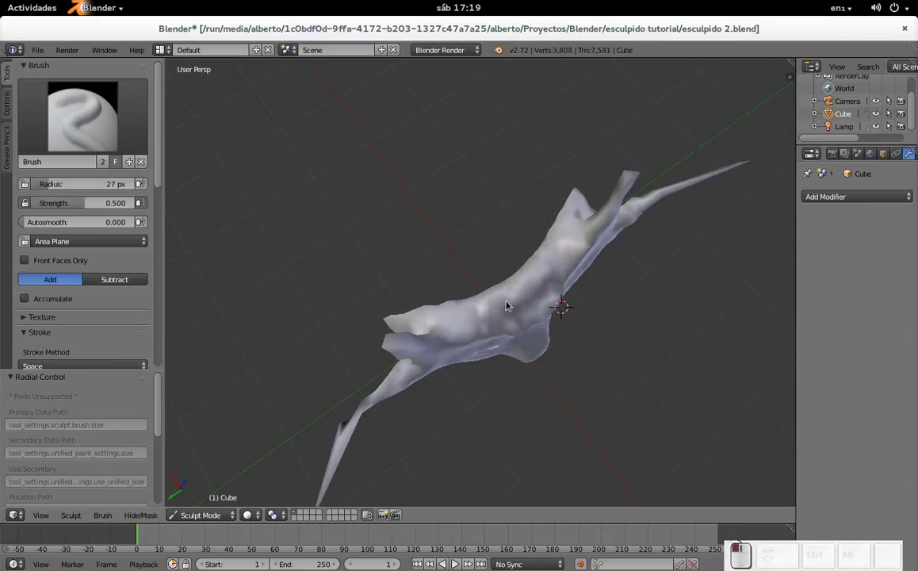
pyautogui.click(568, 255)
pyautogui.click(571, 250)
pyautogui.click(566, 265)
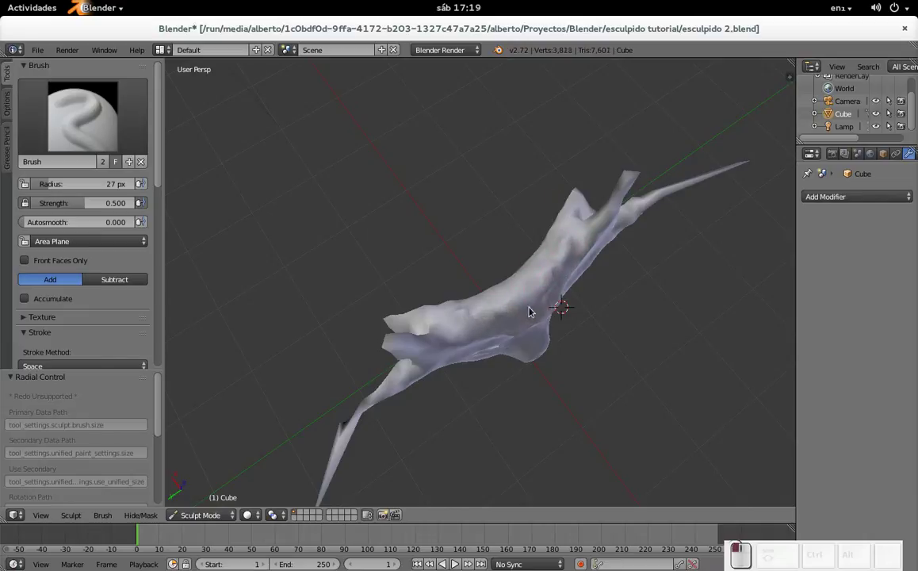
# - Return to the front of the mask and sculpt dabs on the forehead
pyautogui.middleClick(514, 274)
pyautogui.moveTo(540, 233); pyautogui.dragTo(544, 211)
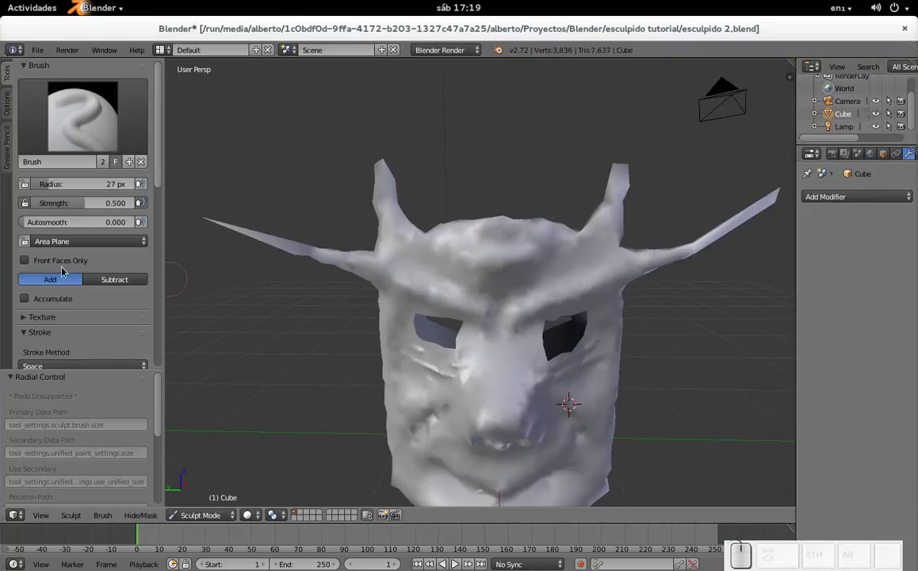
pyautogui.middleClick(422, 246)
pyautogui.moveTo(523, 267); pyautogui.dragTo(484, 265)
pyautogui.click(502, 265)
pyautogui.moveTo(553, 270); pyautogui.dragTo(486, 212)
pyautogui.scroll(-3)
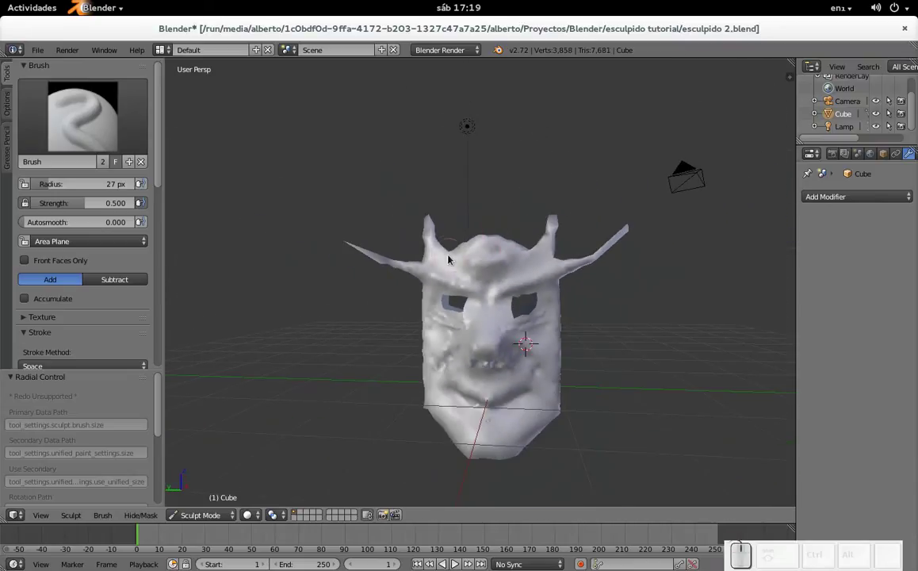
pyautogui.click(524, 246)
pyautogui.click(502, 242)
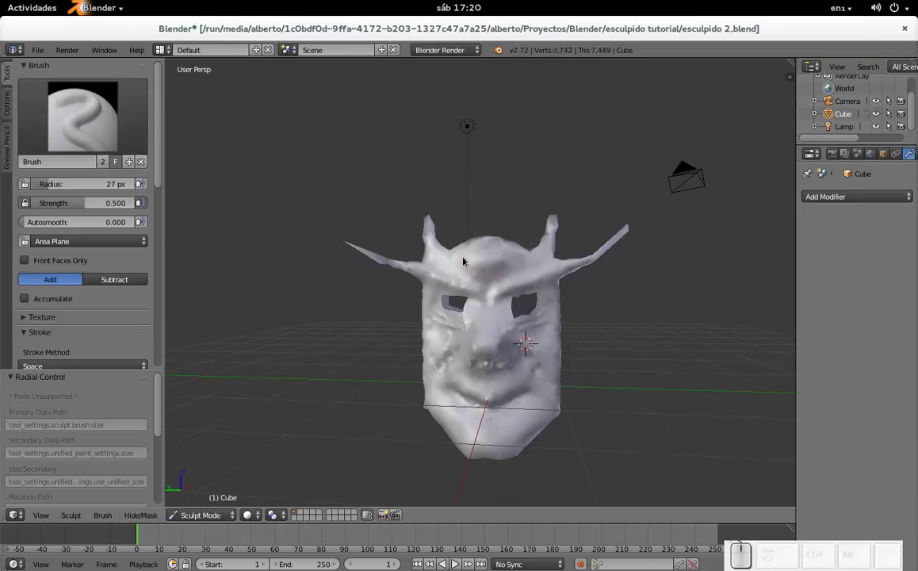
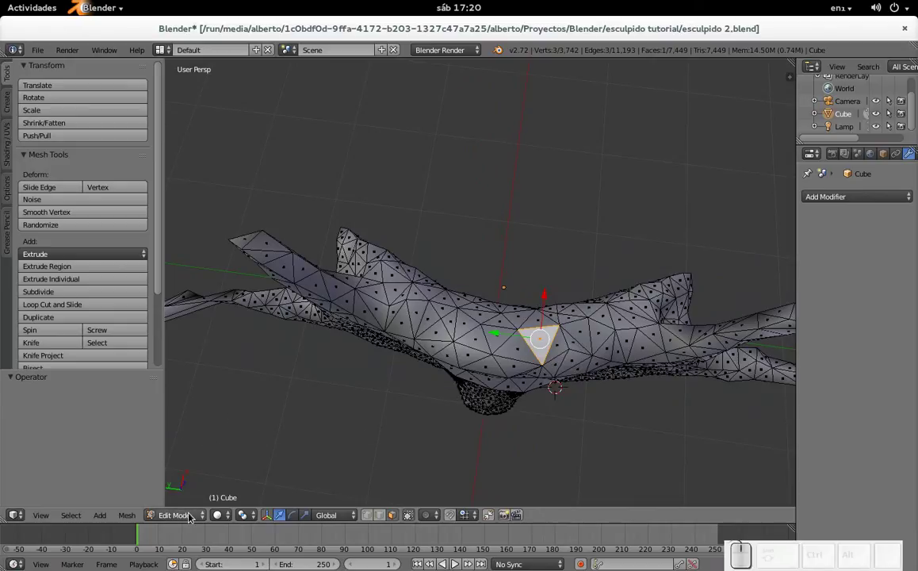
# - Toggle through Edit Mode to show the triangulated mesh and return to Sculpt Mode
pyautogui.press('Tab')
pyautogui.press('Tab')
pyautogui.scroll(-3)
pyautogui.click(92, 218)
# - Face the mask from the front and enable Dyntopo for sculpting
pyautogui.scroll(3)
pyautogui.scroll(-3)
pyautogui.moveTo(567, 333); pyautogui.dragTo(473, 209)
pyautogui.moveTo(473, 209); pyautogui.dragTo(500, 213)
pyautogui.click(550, 221)
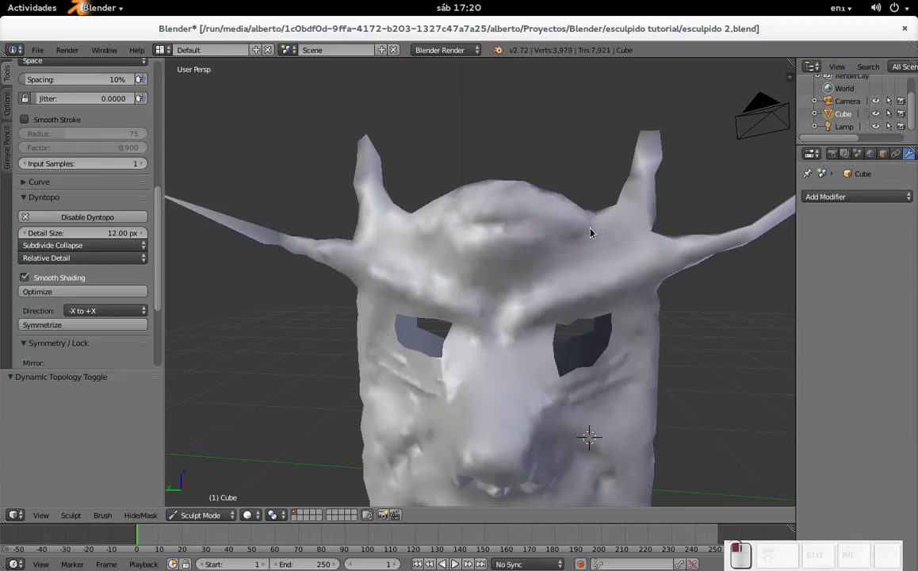
# - Resize the brush and sculpt several wrinkle strokes across the forehead
pyautogui.scroll(-3)
pyautogui.scroll(3)
pyautogui.scroll(-3)
pyautogui.press('f')
pyautogui.click(619, 263)
pyautogui.moveTo(646, 246); pyautogui.dragTo(673, 240)
pyautogui.moveTo(686, 239); pyautogui.dragTo(689, 232)
pyautogui.moveTo(619, 264); pyautogui.dragTo(670, 232)
pyautogui.moveTo(652, 214); pyautogui.dragTo(537, 221)
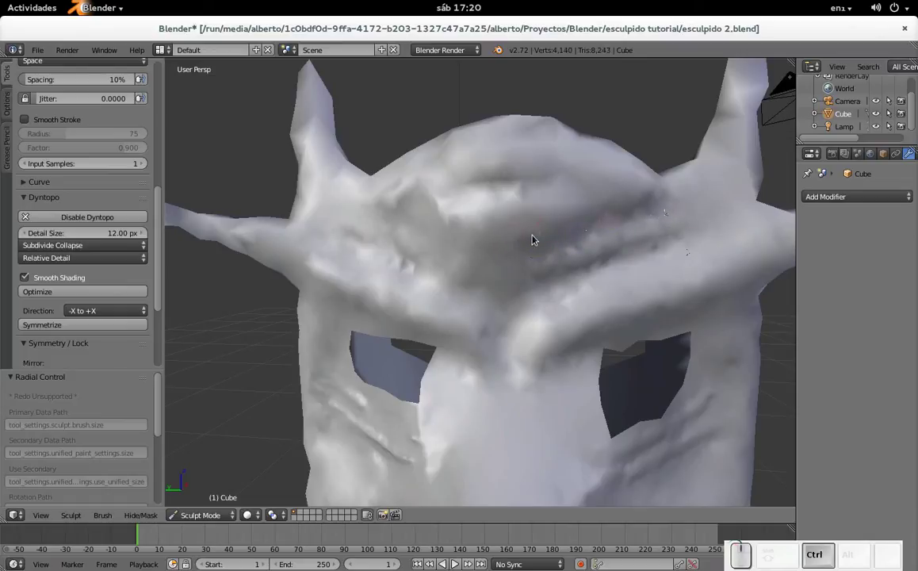
pyautogui.click(531, 251)
pyautogui.moveTo(538, 283); pyautogui.dragTo(706, 233)
pyautogui.click(693, 239)
# - Add further sculpted detail strokes around the upper mask
pyautogui.scroll(-3)
pyautogui.middleClick(528, 327)
pyautogui.scroll(3)
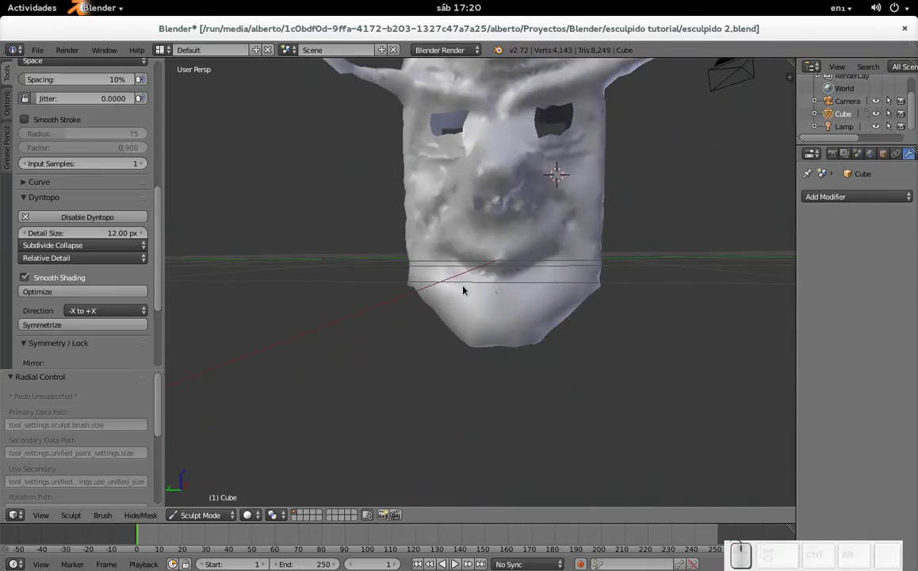
pyautogui.click(471, 179)
pyautogui.middleClick(466, 341)
pyautogui.scroll(3)
pyautogui.moveTo(507, 202); pyautogui.dragTo(490, 203)
pyautogui.moveTo(509, 203); pyautogui.dragTo(525, 196)
pyautogui.scroll(-3)
pyautogui.moveTo(537, 226); pyautogui.dragTo(459, 264)
pyautogui.scroll(3)
pyautogui.scroll(-3)
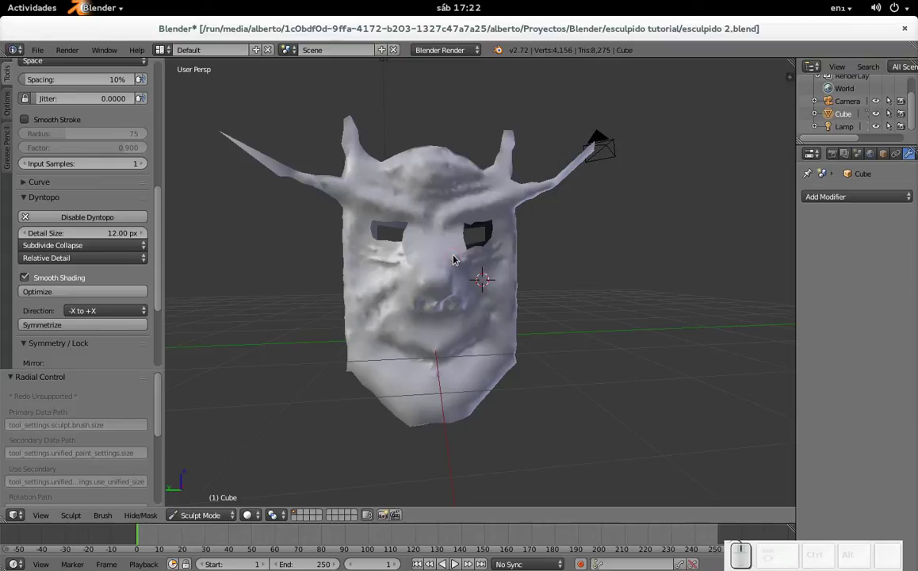
# - Save the mask as the new file 'esculpido 3.blend' in the esculpido tutorial folder
pyautogui.press('ctrl+shift+s')
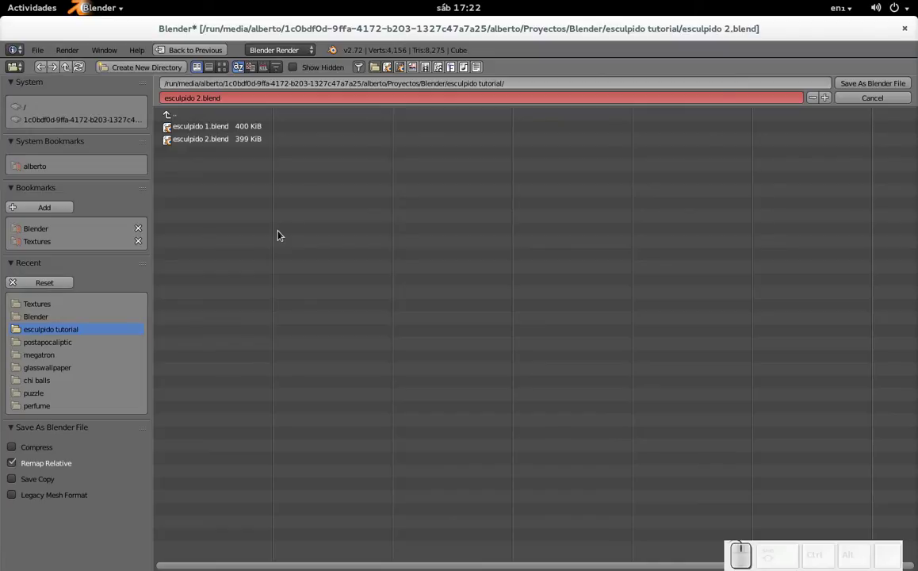
pyautogui.press('KP_Add')
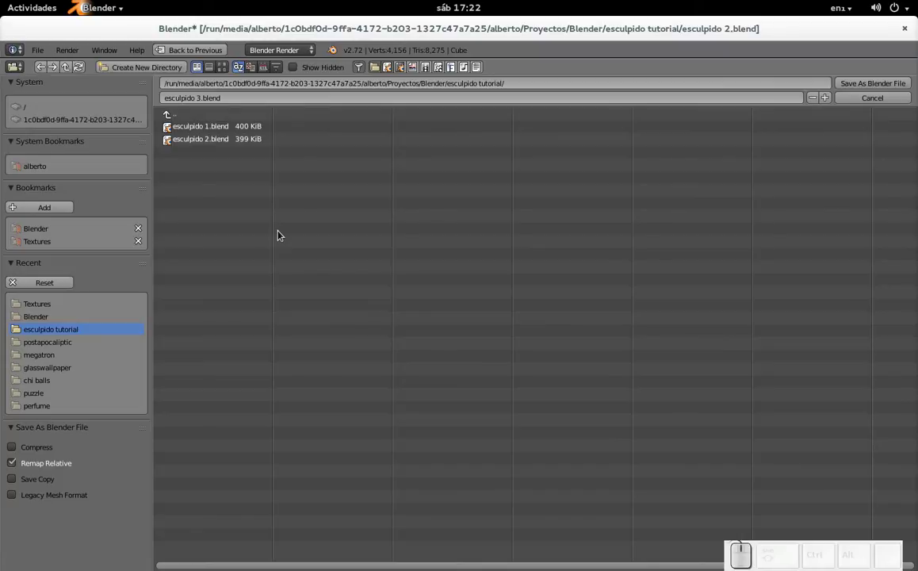
pyautogui.press('KP_Enter')
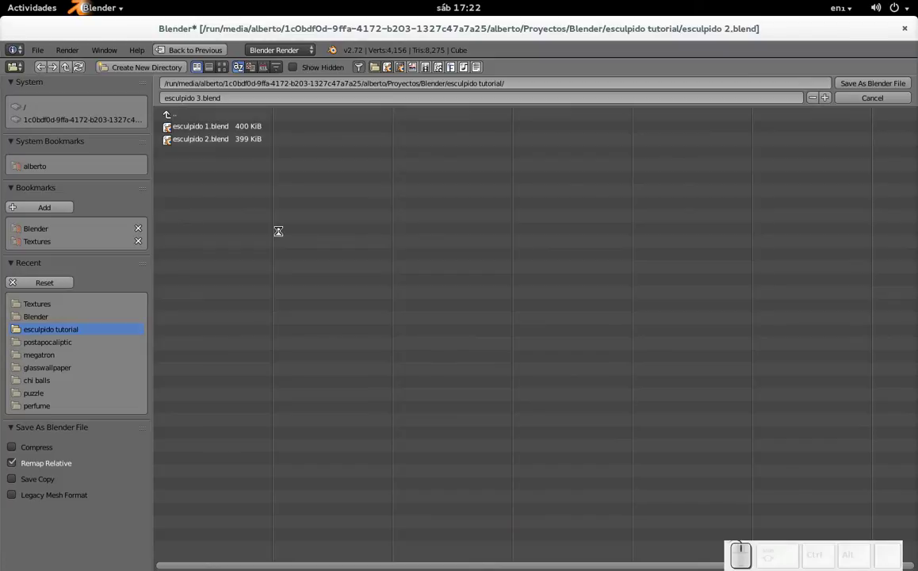